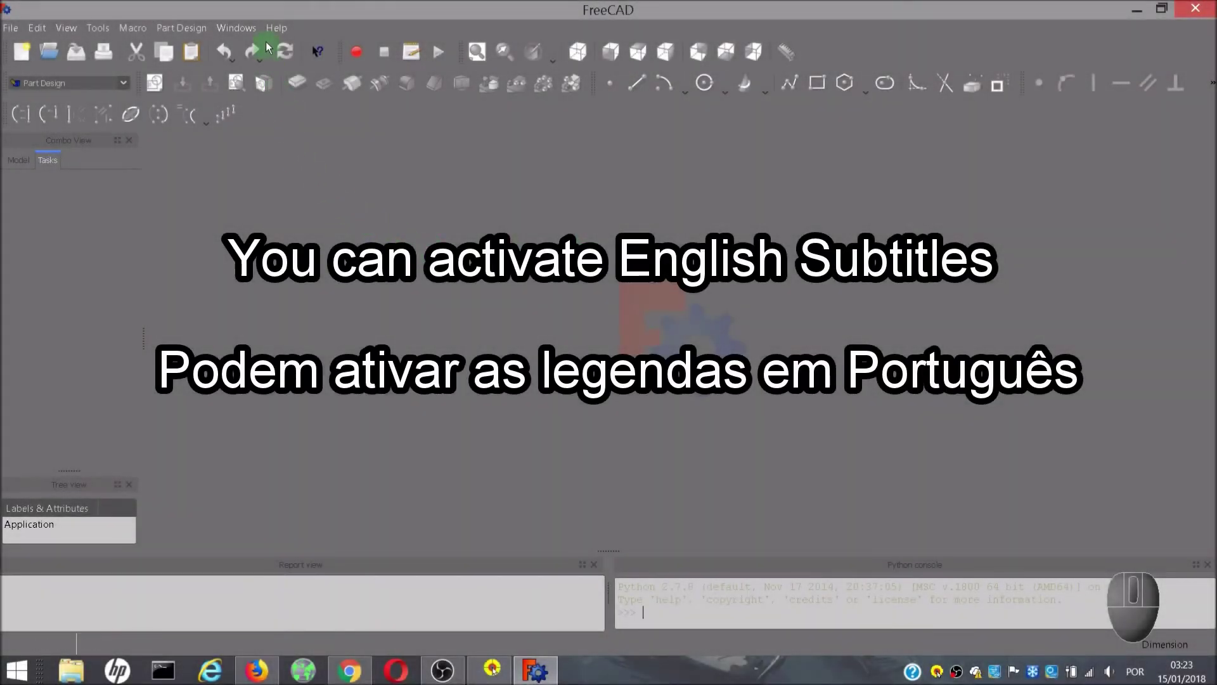
View FreeCAD's About dialog (version 0.16), close it, and return to the Help menu
click(272, 28)
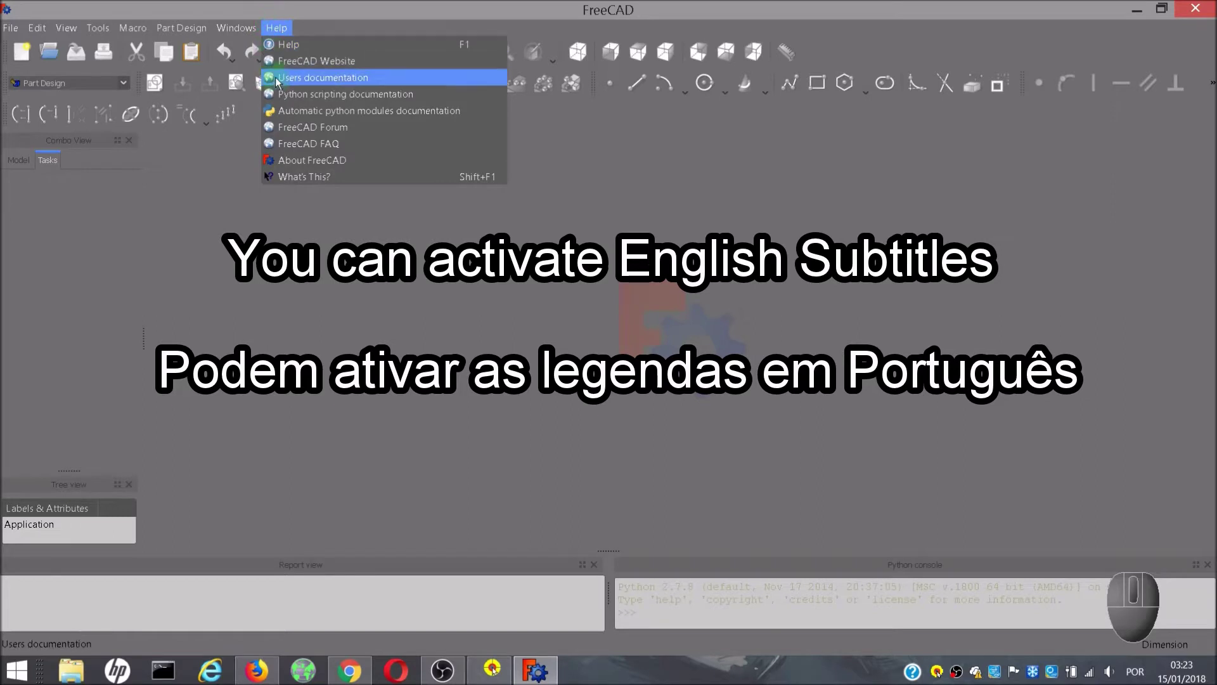
click(288, 166)
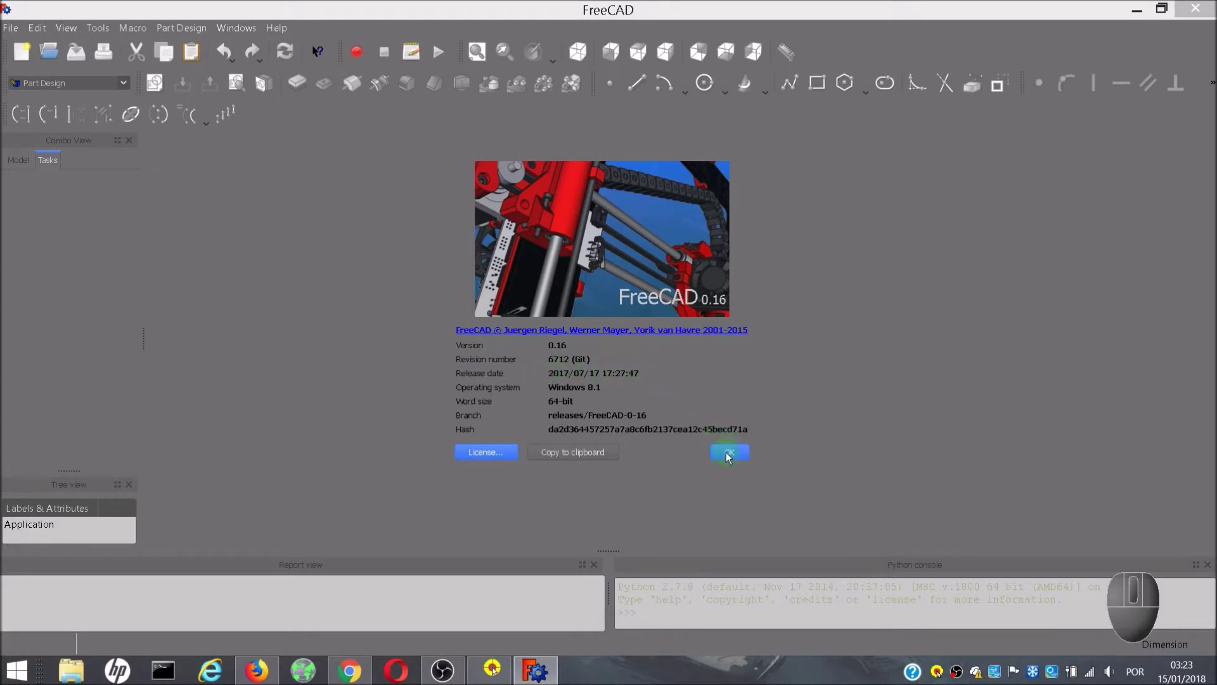
click(732, 458)
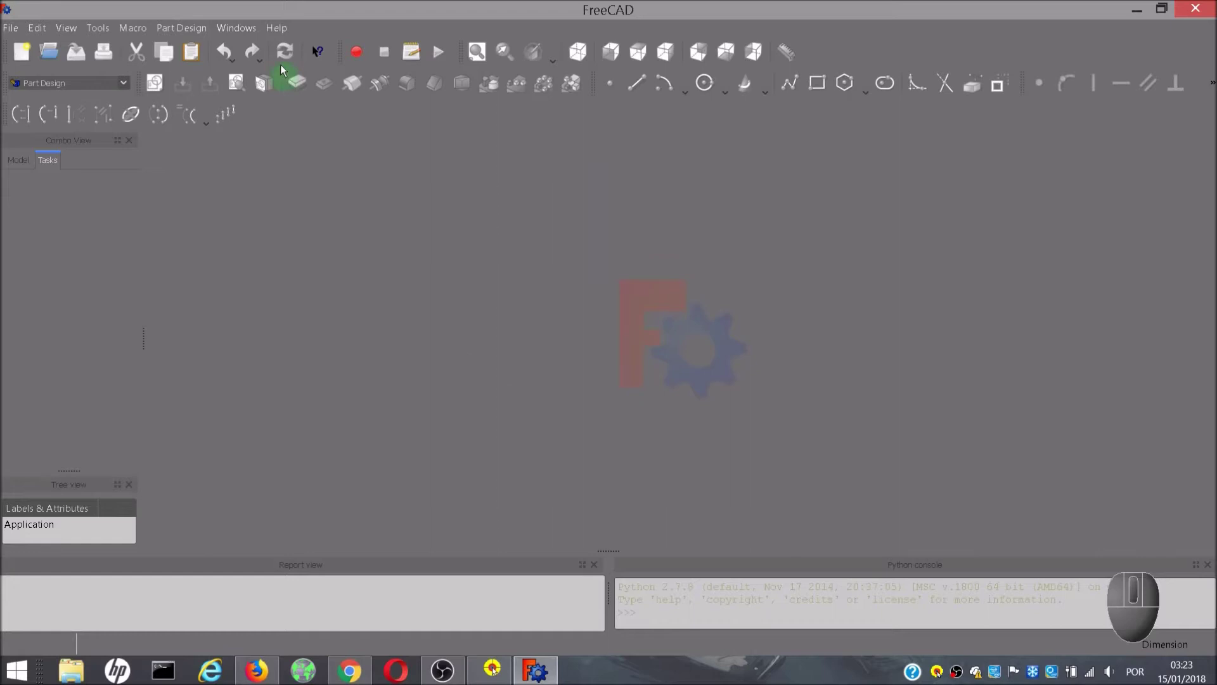
click(274, 30)
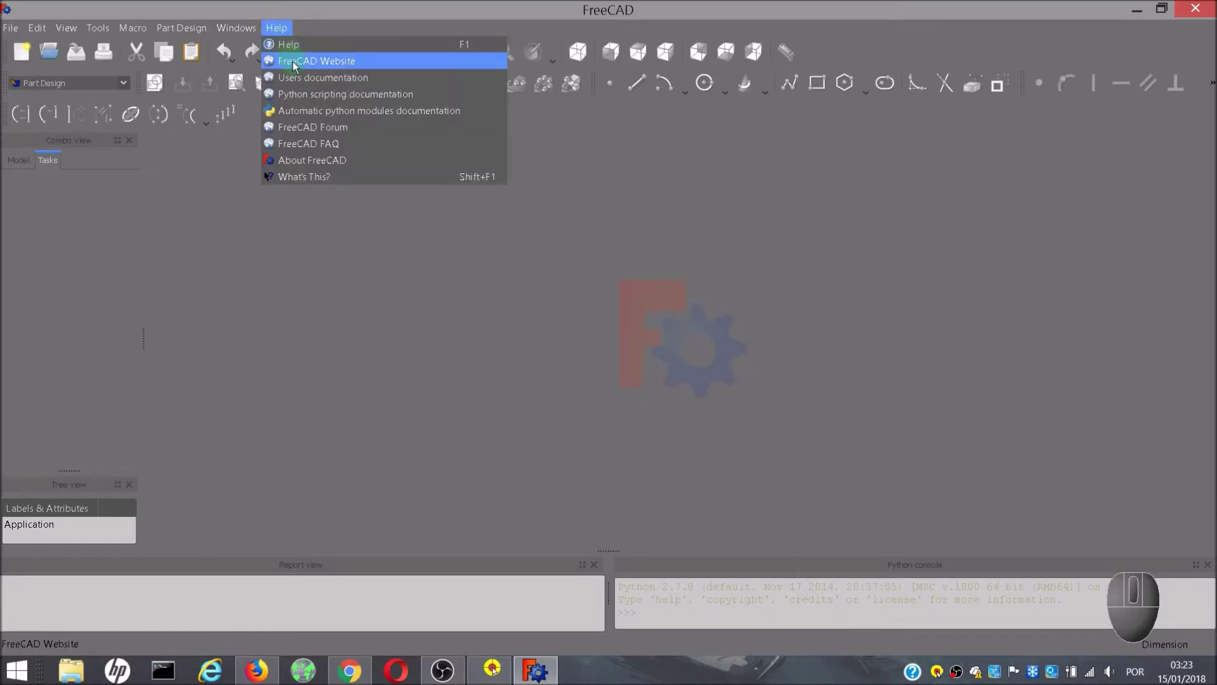
Go to the FreeCAD website's Download page and scroll to the Additional macros section
click(363, 65)
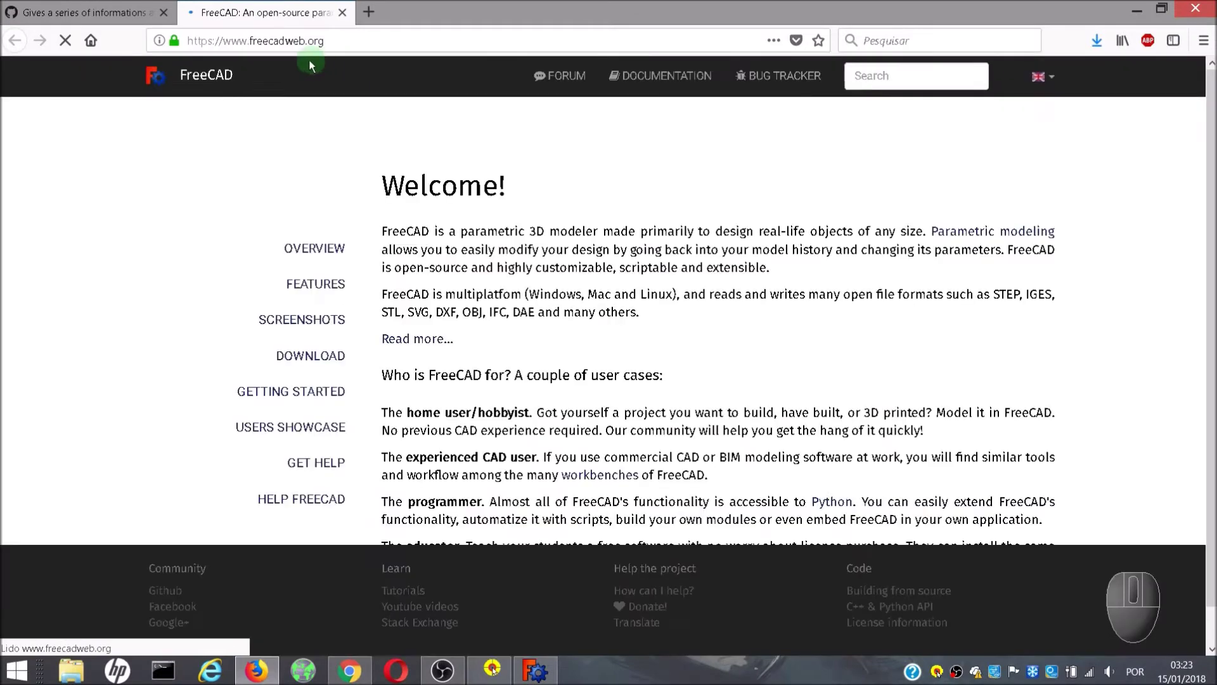
click(170, 21)
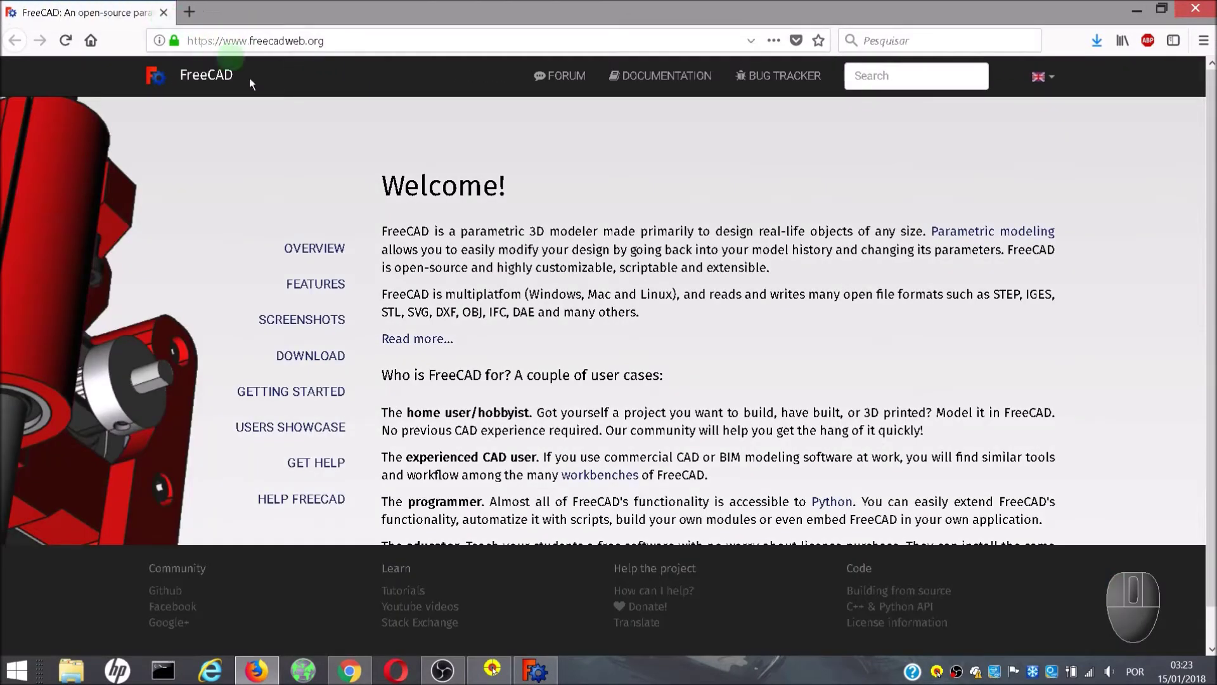
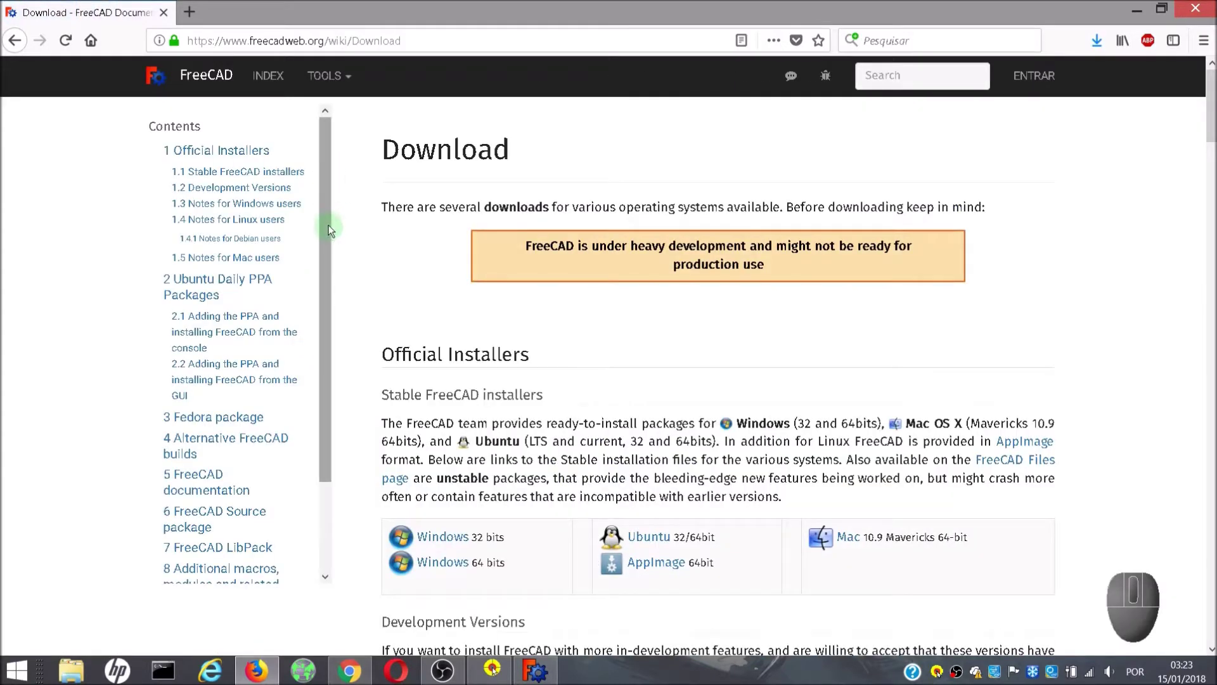
drag(331, 222, 314, 361)
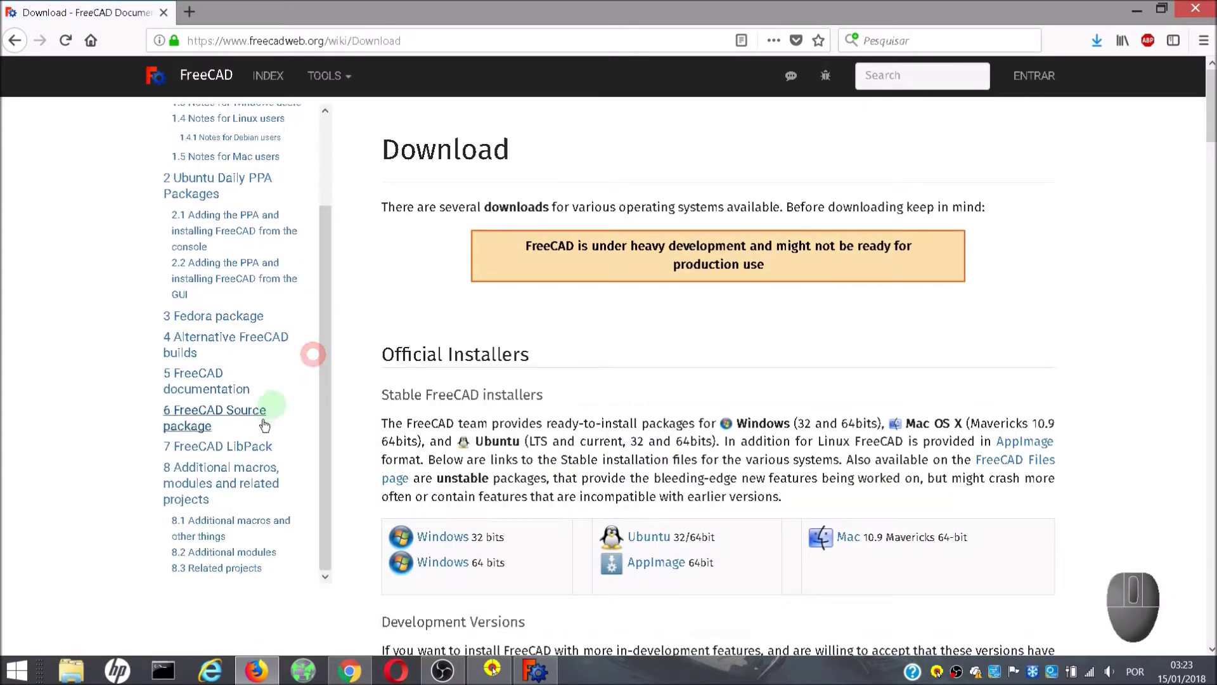
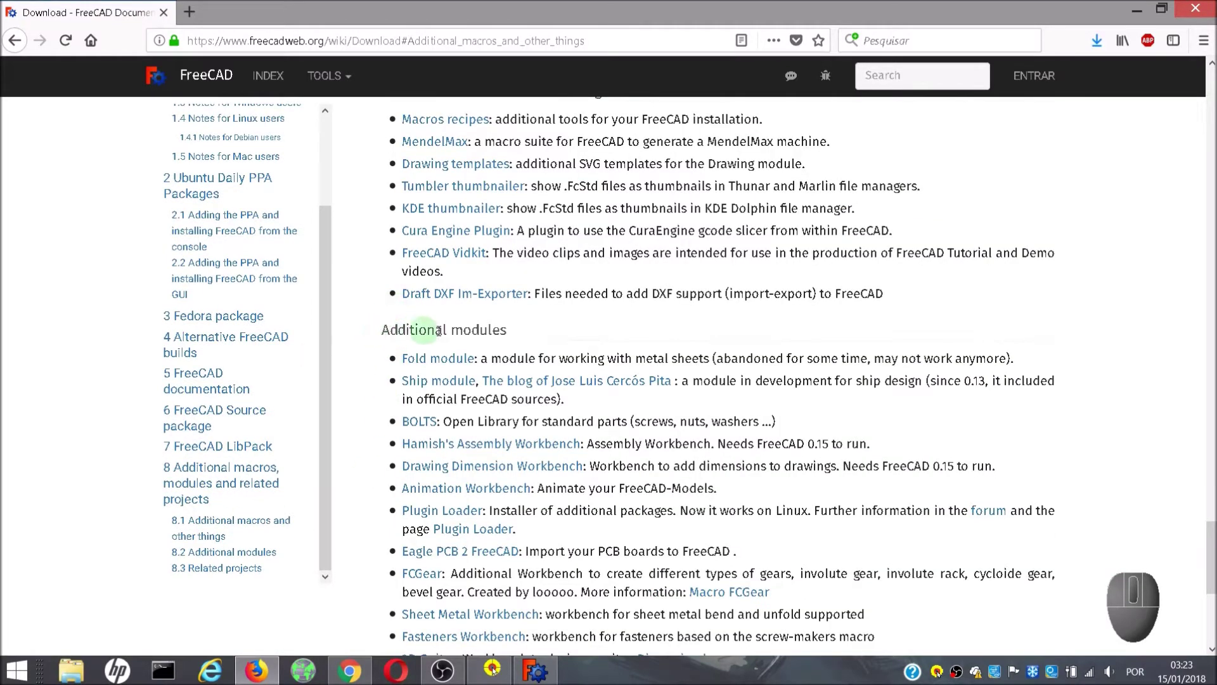
middle_click(502, 320)
scroll(up, 3)
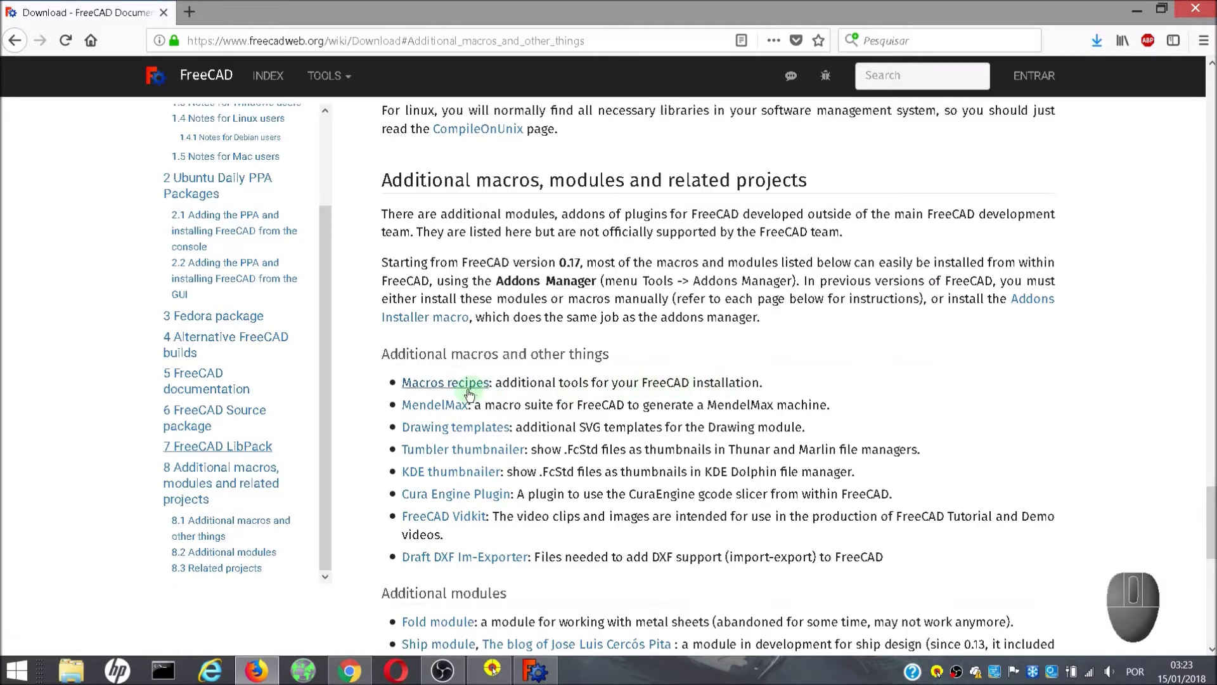
Browse the Macros recipes page down to the Info and measures section listing Macro FCInfo
click(461, 391)
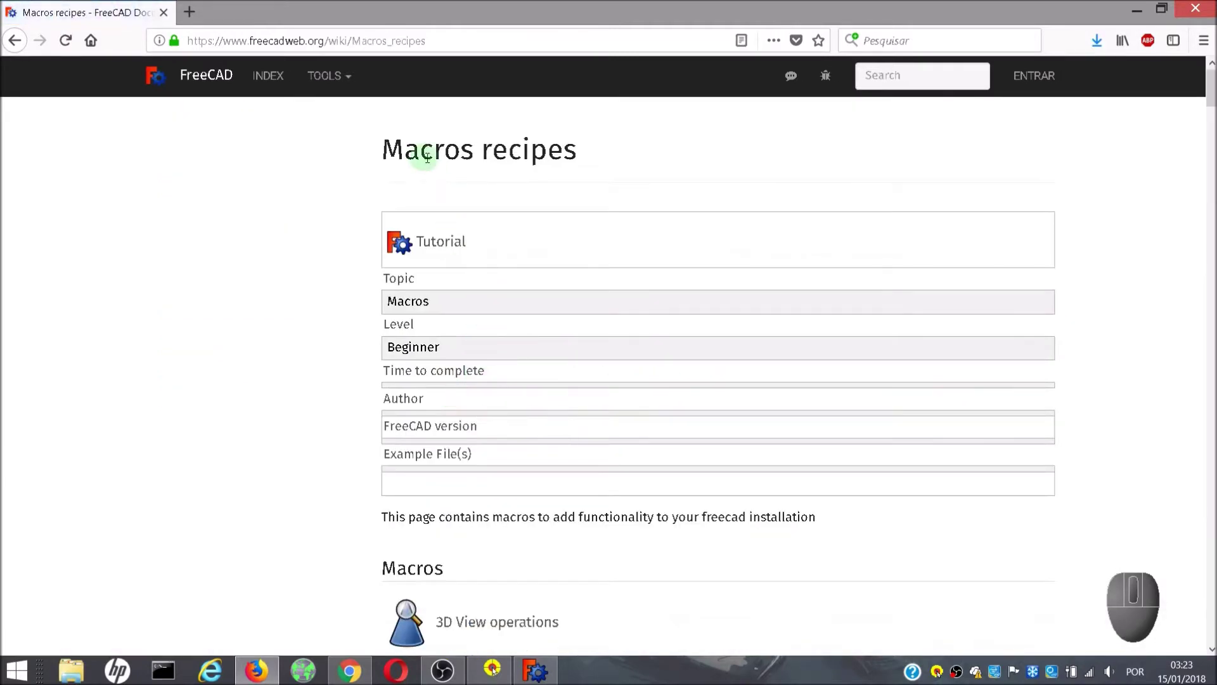
scroll(down, 3)
scroll(down, 3)
middle_click(410, 254)
drag(438, 243, 465, 236)
middle_click(990, 136)
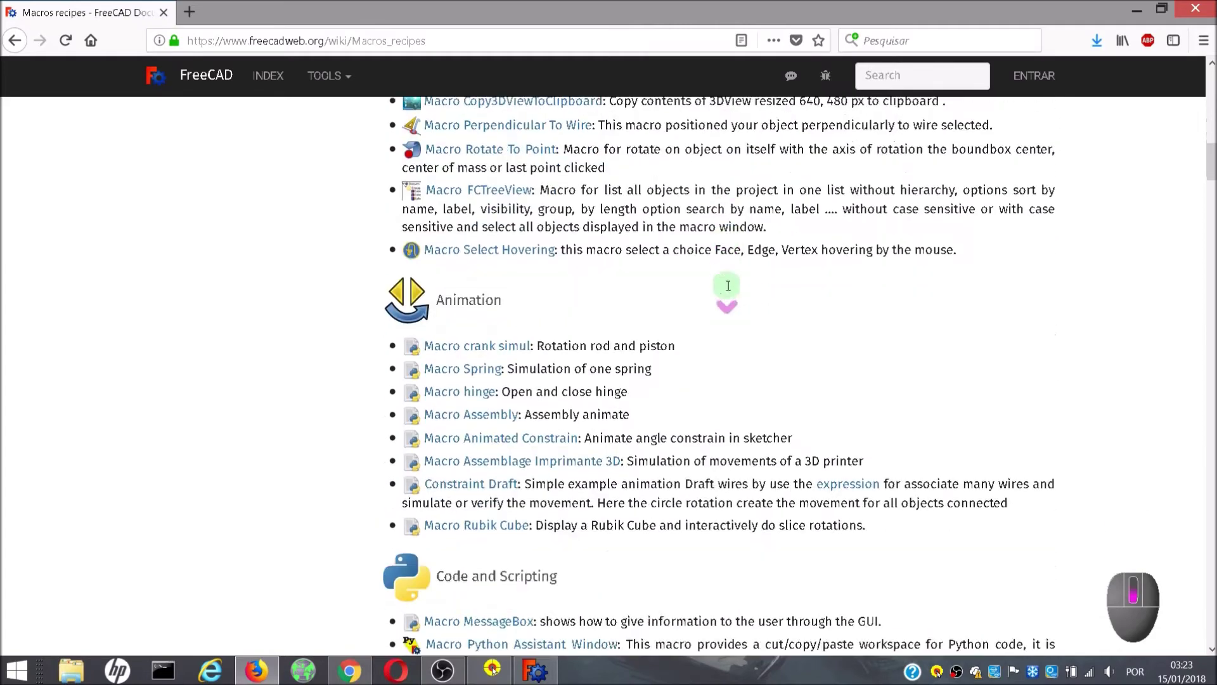
middle_click(717, 305)
middle_click(493, 404)
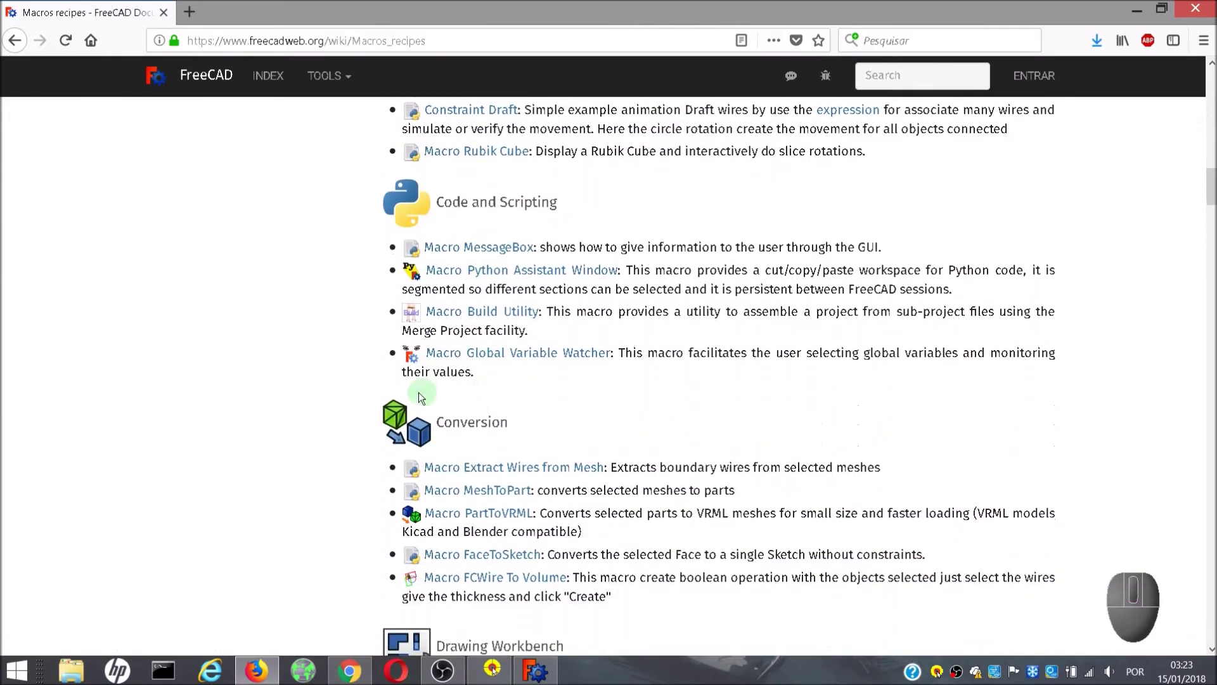
middle_click(391, 398)
middle_click(400, 395)
middle_click(423, 389)
scroll(down, 3)
scroll(down, 3)
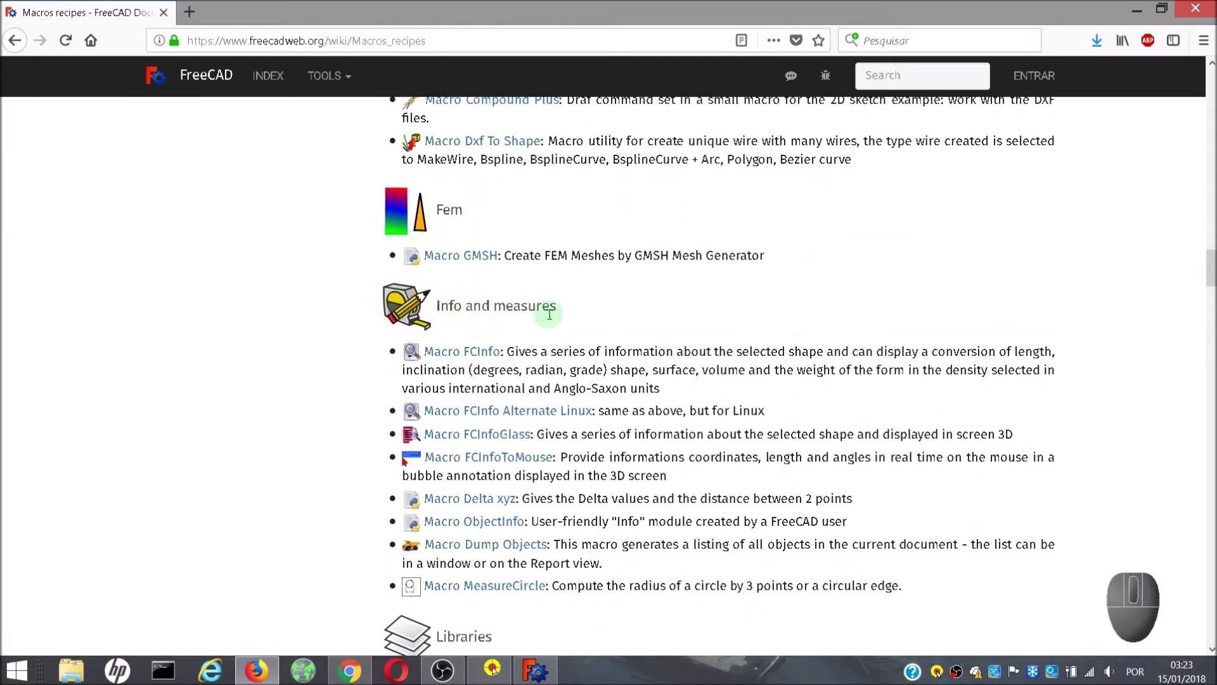
scroll(down, 3)
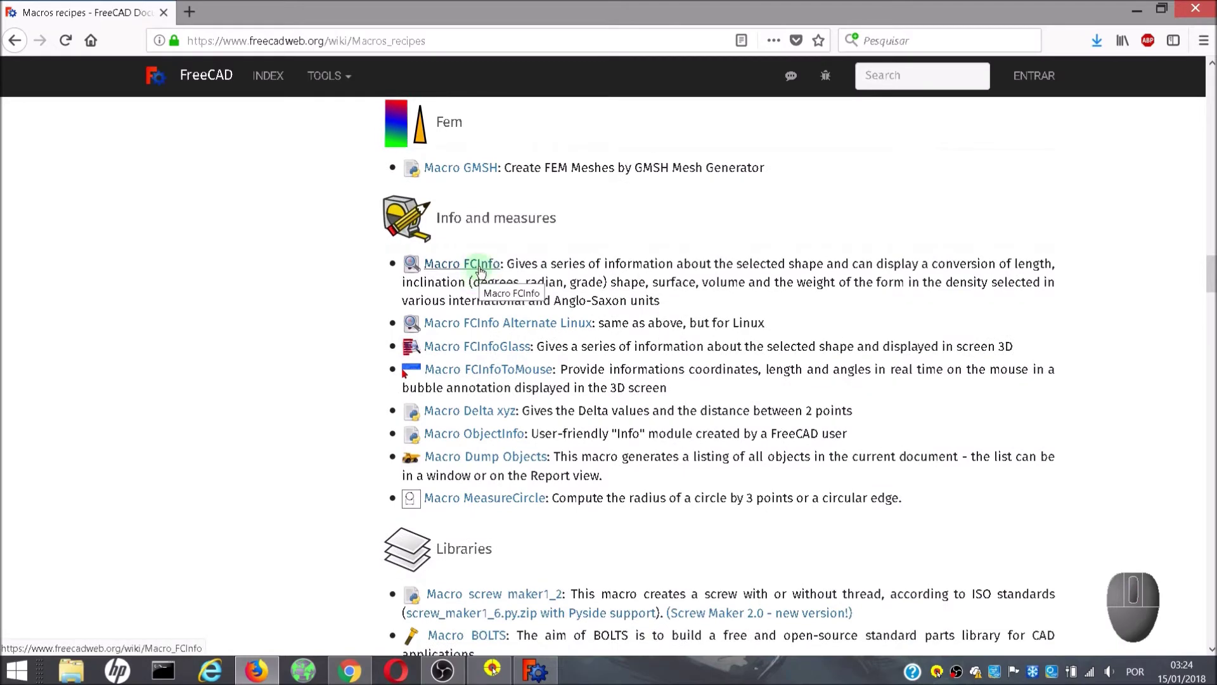
Go to the Macro FCInfo wiki page from the Macros recipes list
click(482, 270)
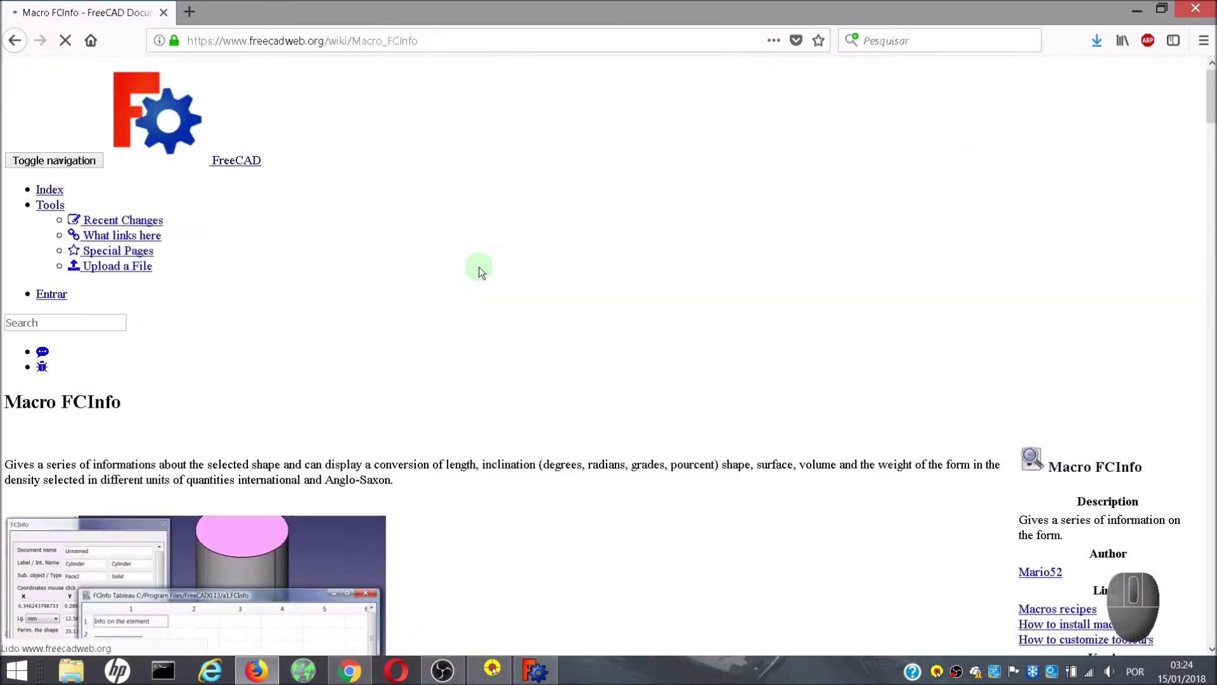
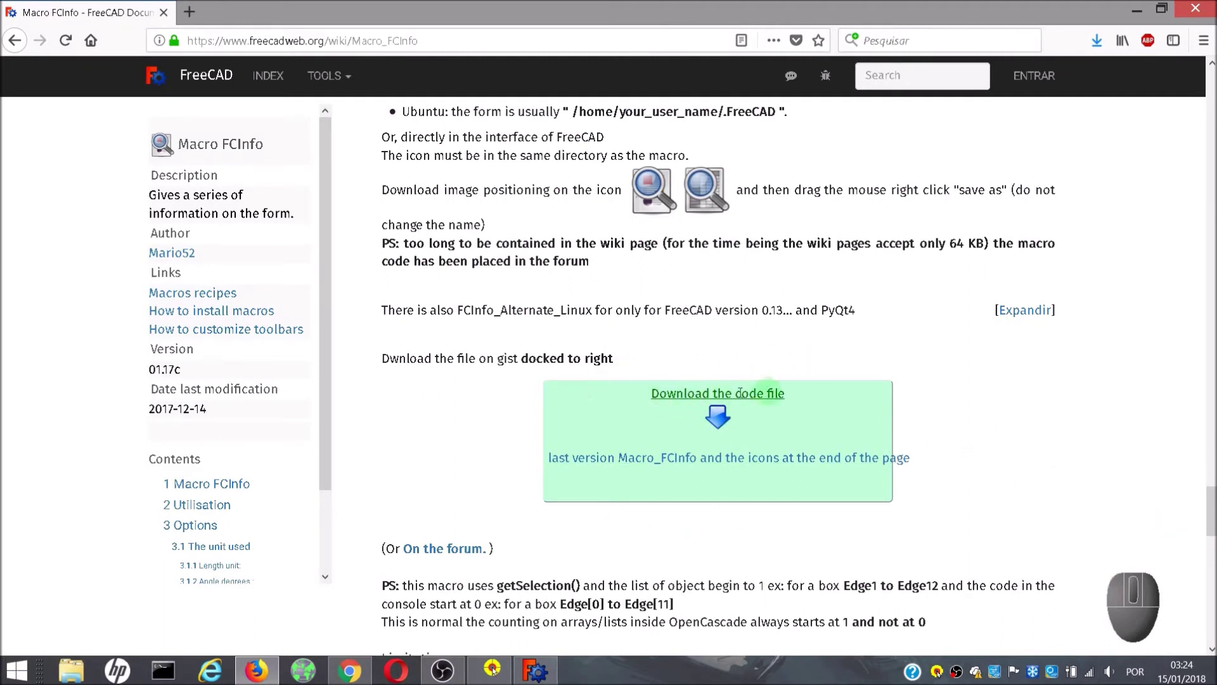
Follow the latest docked FCInfo macro gist link and start its Download ZIP
click(619, 466)
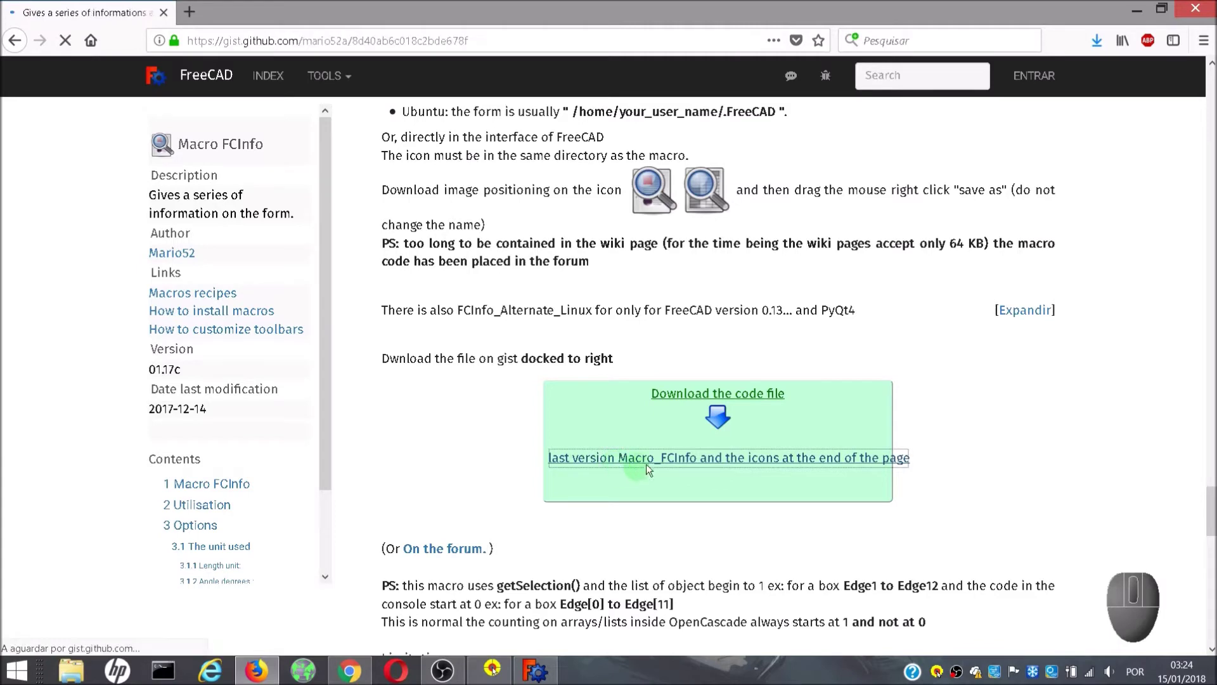
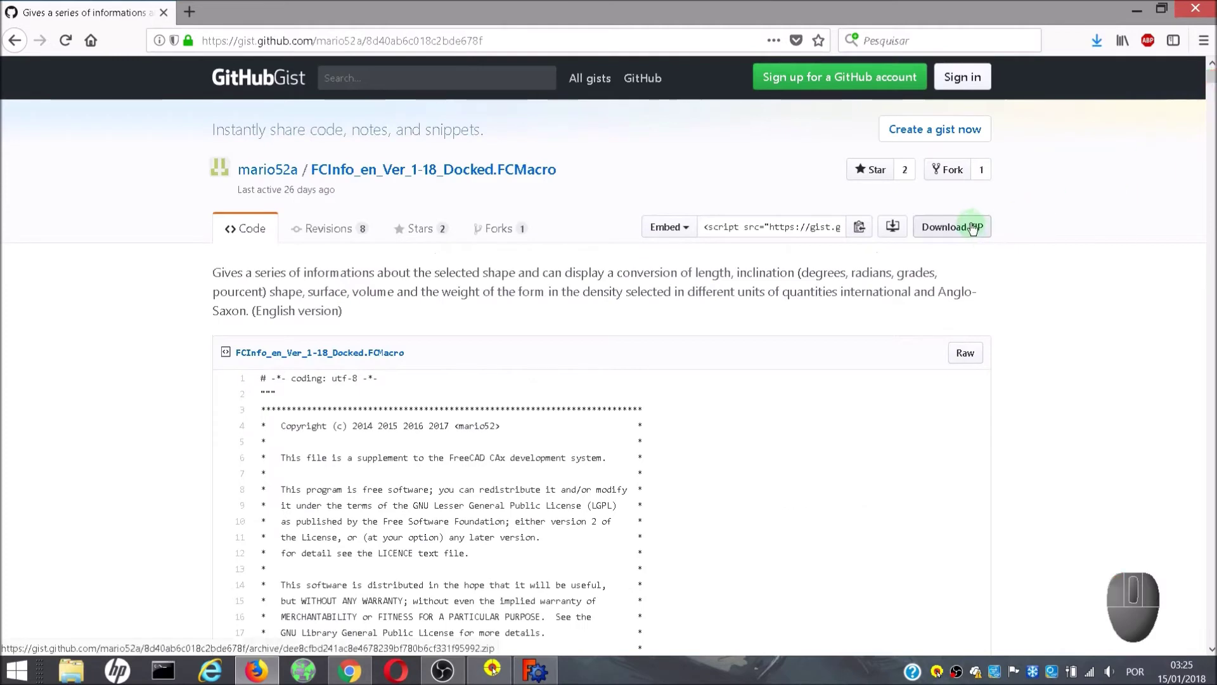
click(974, 225)
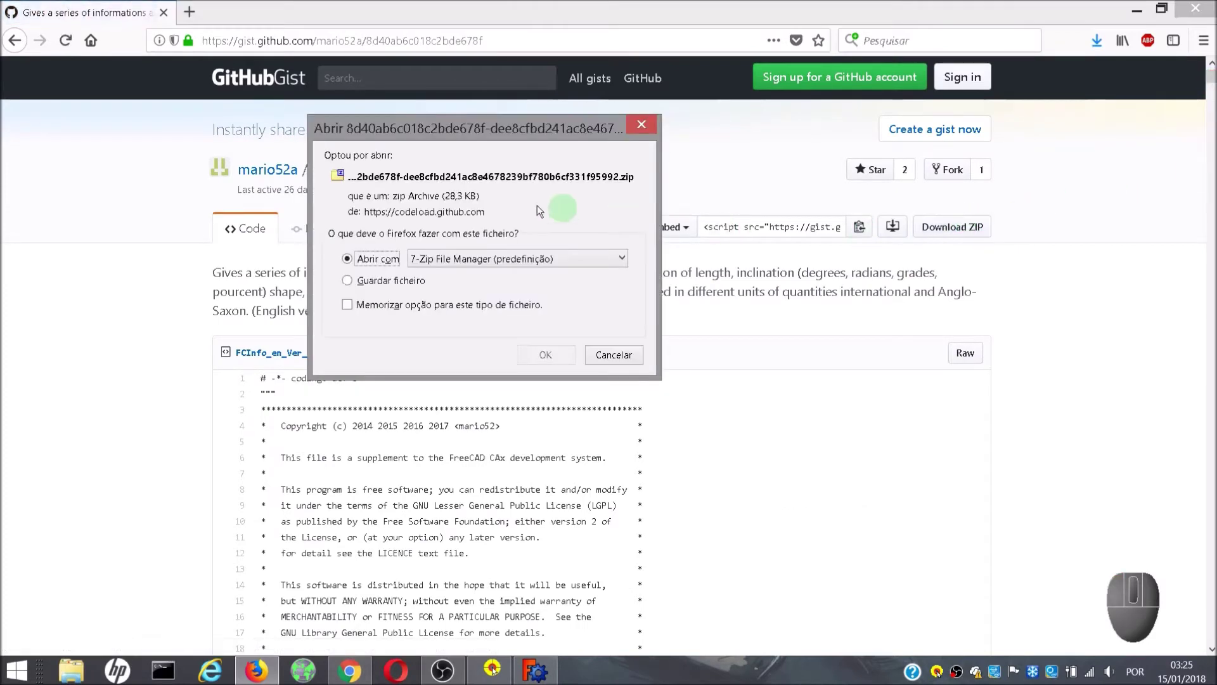
Extract the gist folder from the ZIP in 7-Zip to the Desktop
click(532, 361)
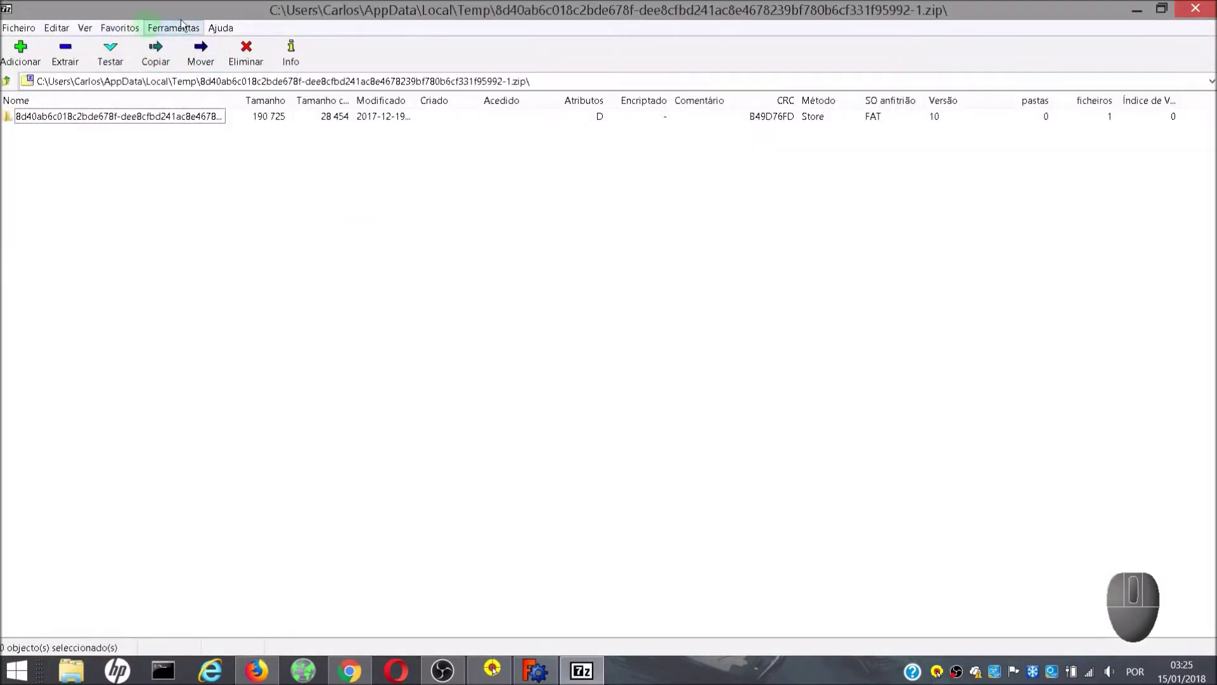
click(21, 125)
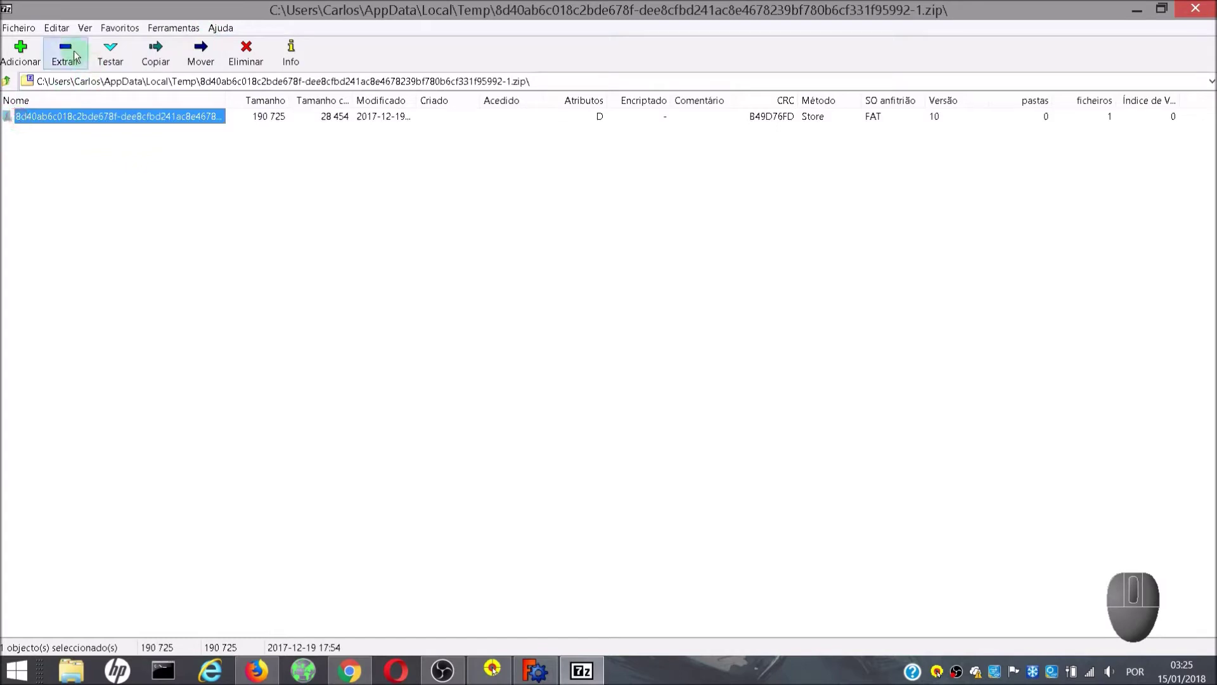
click(78, 52)
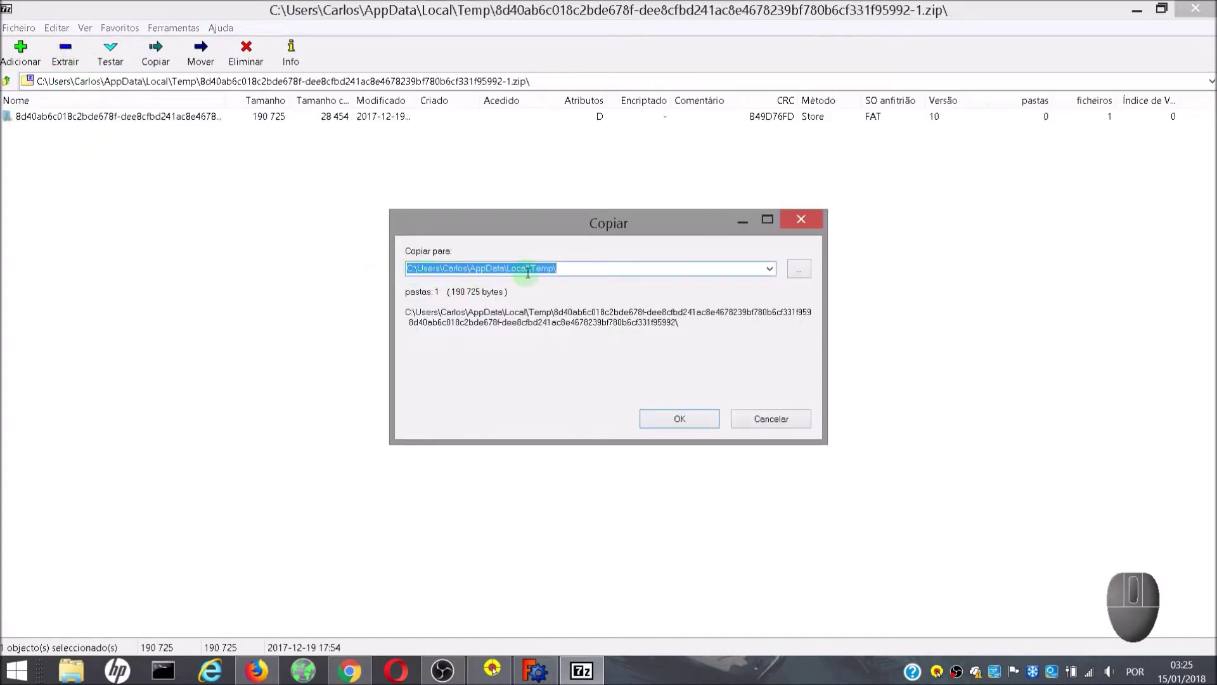
click(780, 272)
click(442, 279)
double_click(495, 288)
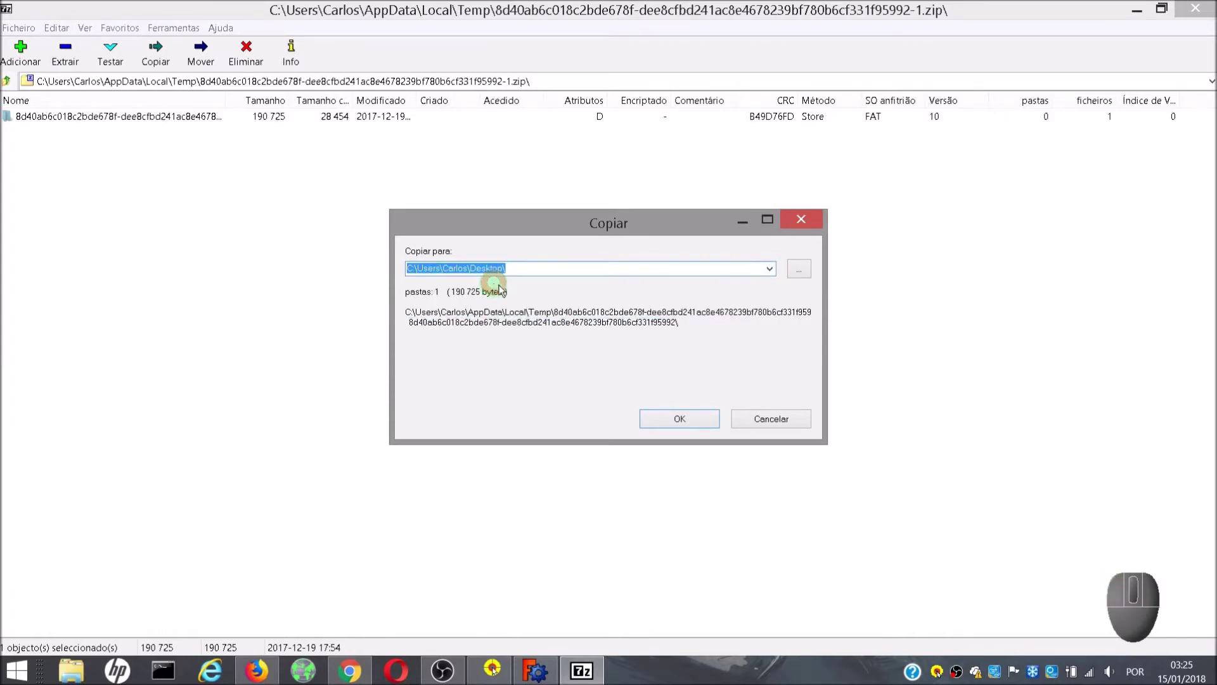
click(681, 426)
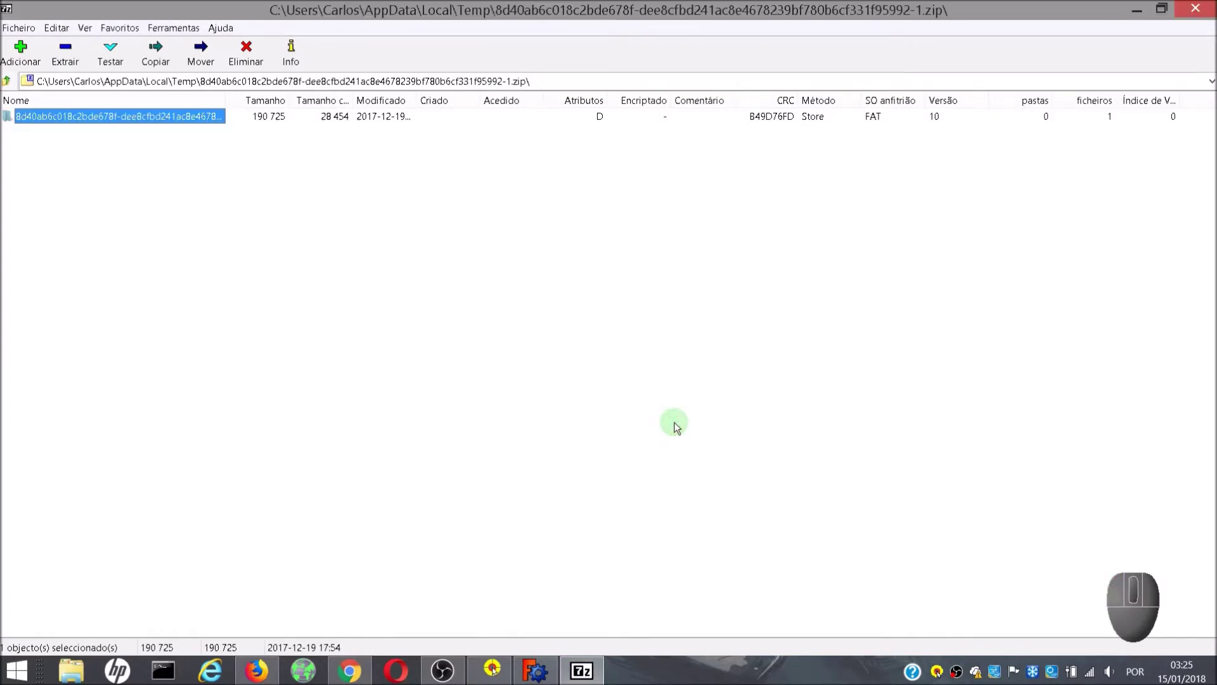
Close the 7-Zip archive window and the remaining browser windows
click(1202, 16)
click(1184, 10)
click(1138, 12)
Copy FCInfo_en_Ver_1-18_Docked.FCMacro from the extracted gist folder, then bring FreeCAD forward
drag(38, 98, 541, 360)
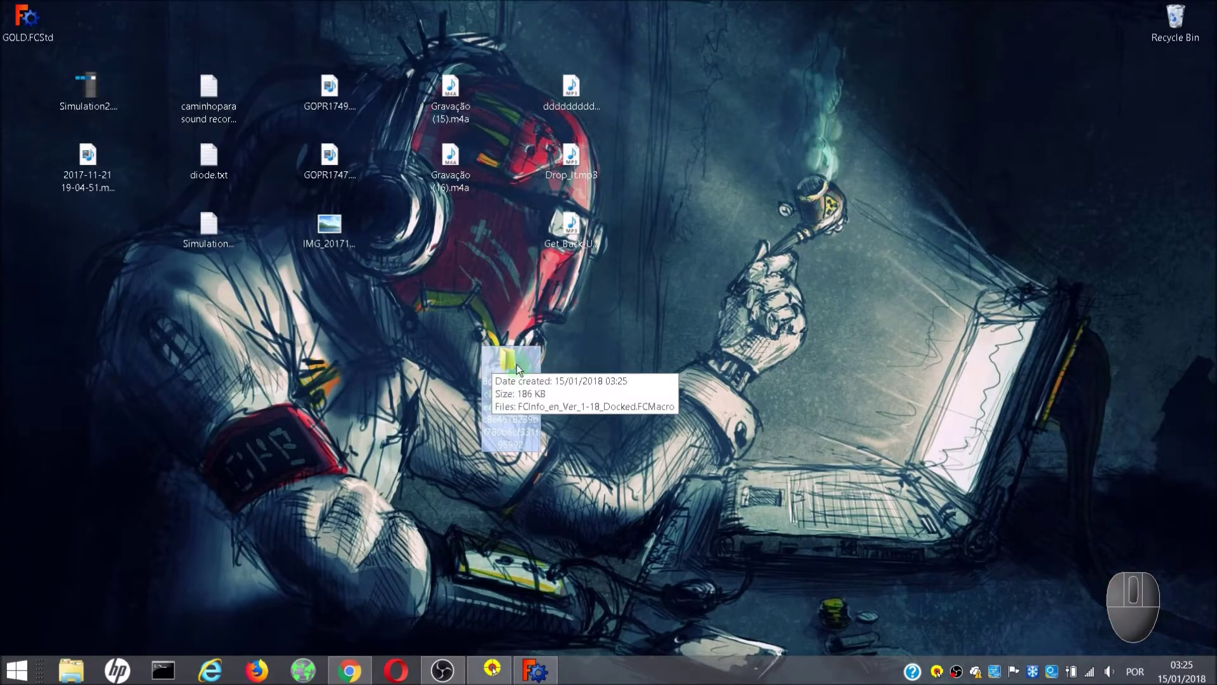
click(523, 369)
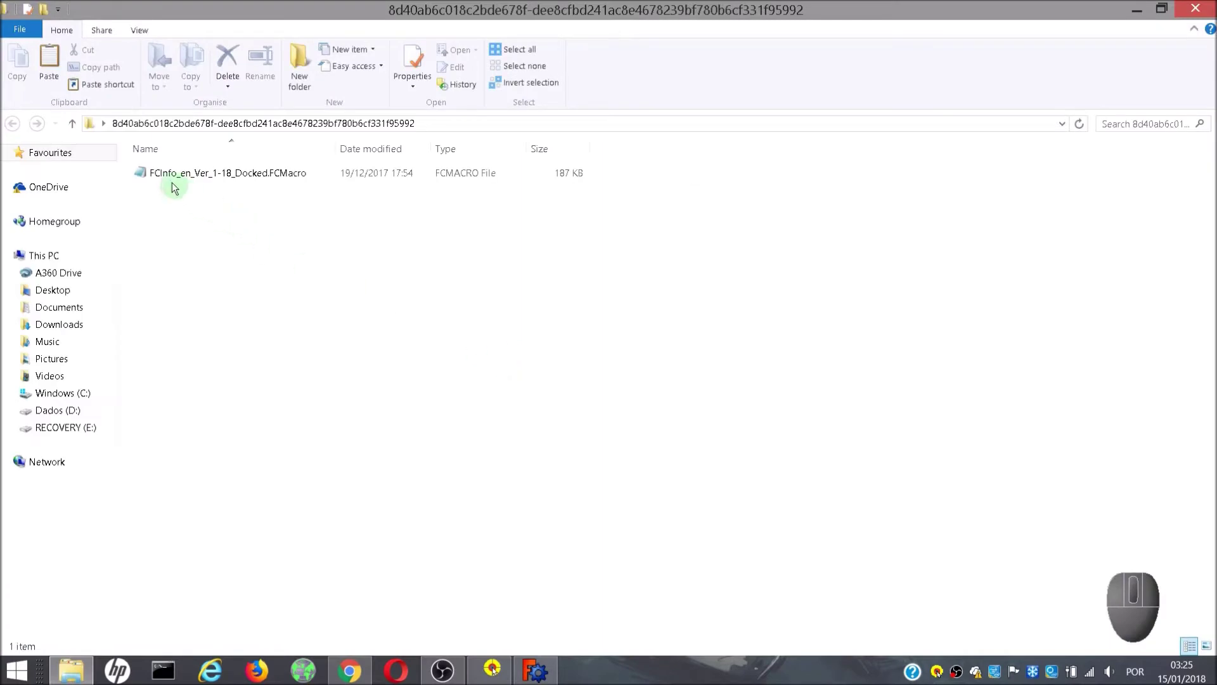
click(273, 181)
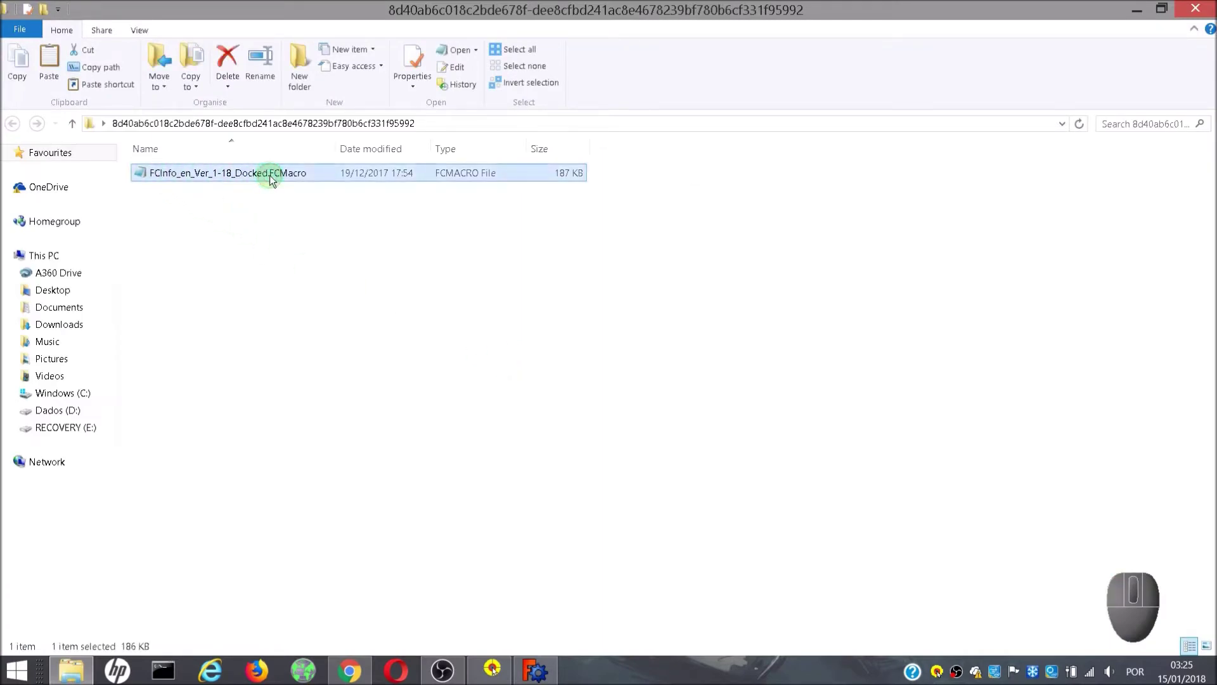
right_click(194, 178)
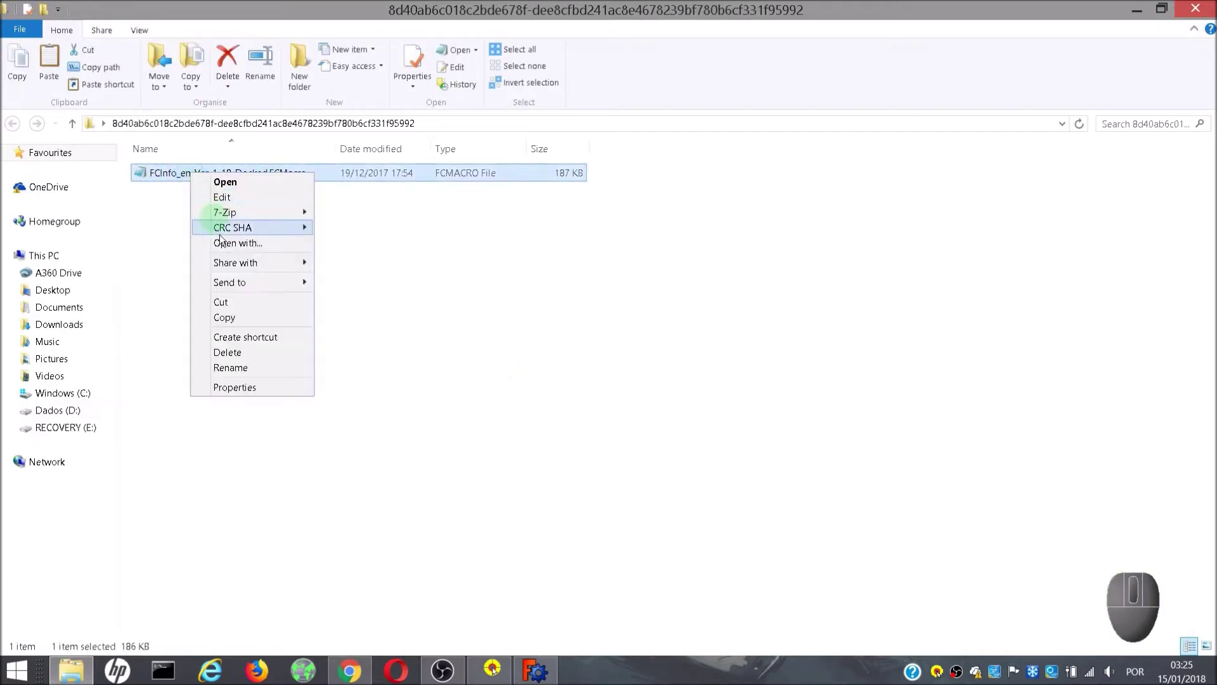
click(236, 322)
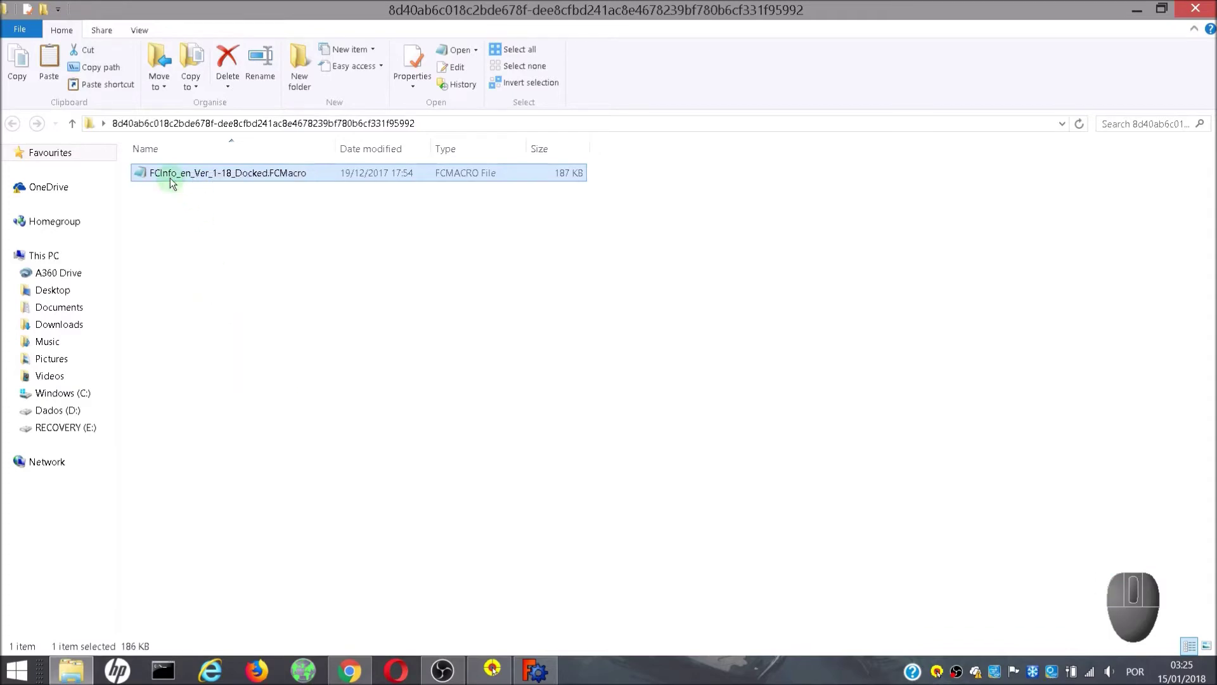
click(534, 672)
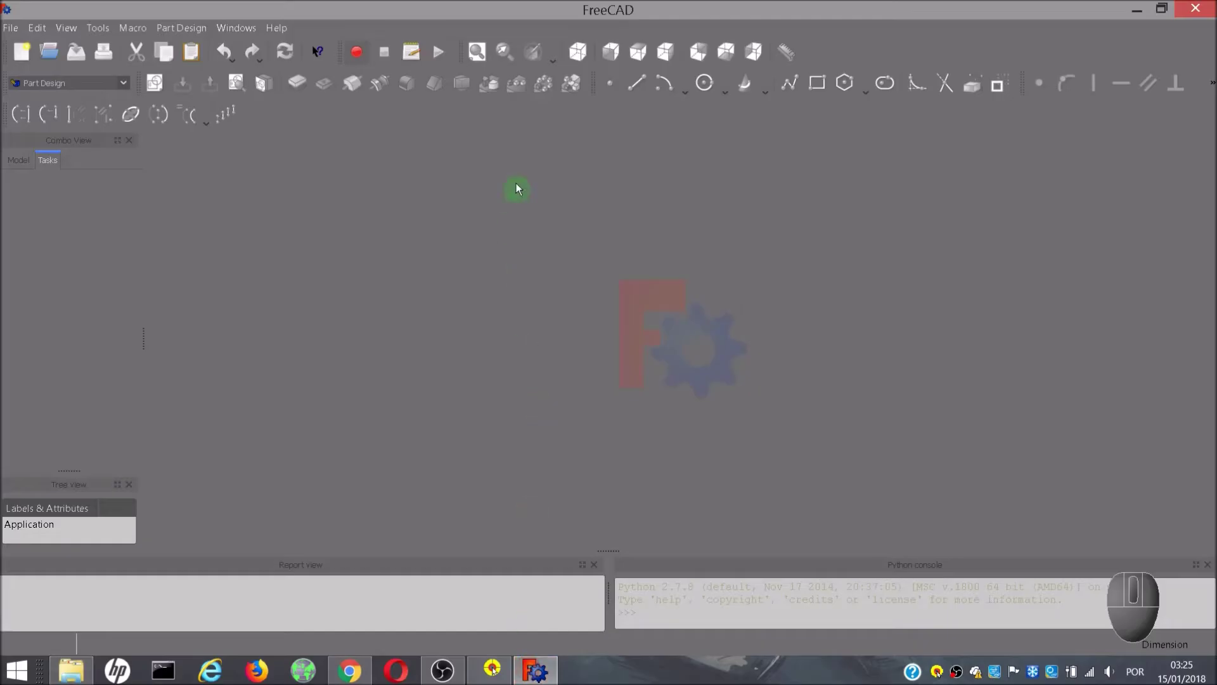
Show the Execute macro dialog to read the user macros location path
click(416, 56)
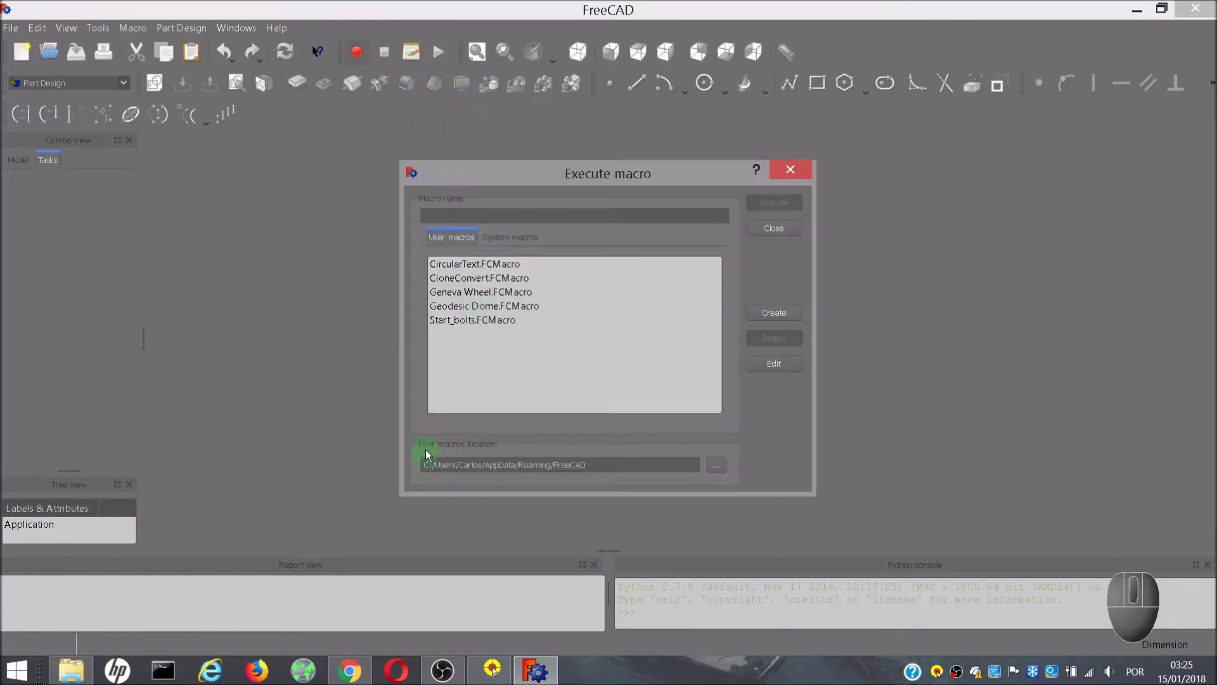
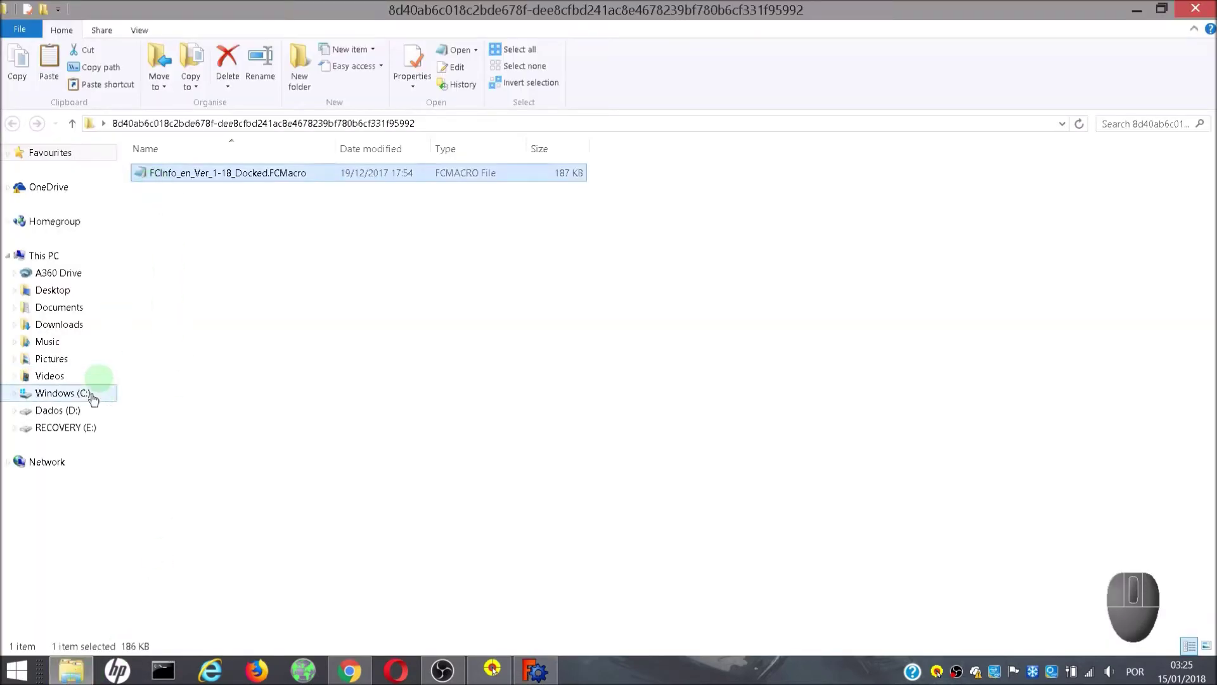
Navigate File Explorer through C: > Users > profile > AppData > Roaming > FreeCAD
click(85, 398)
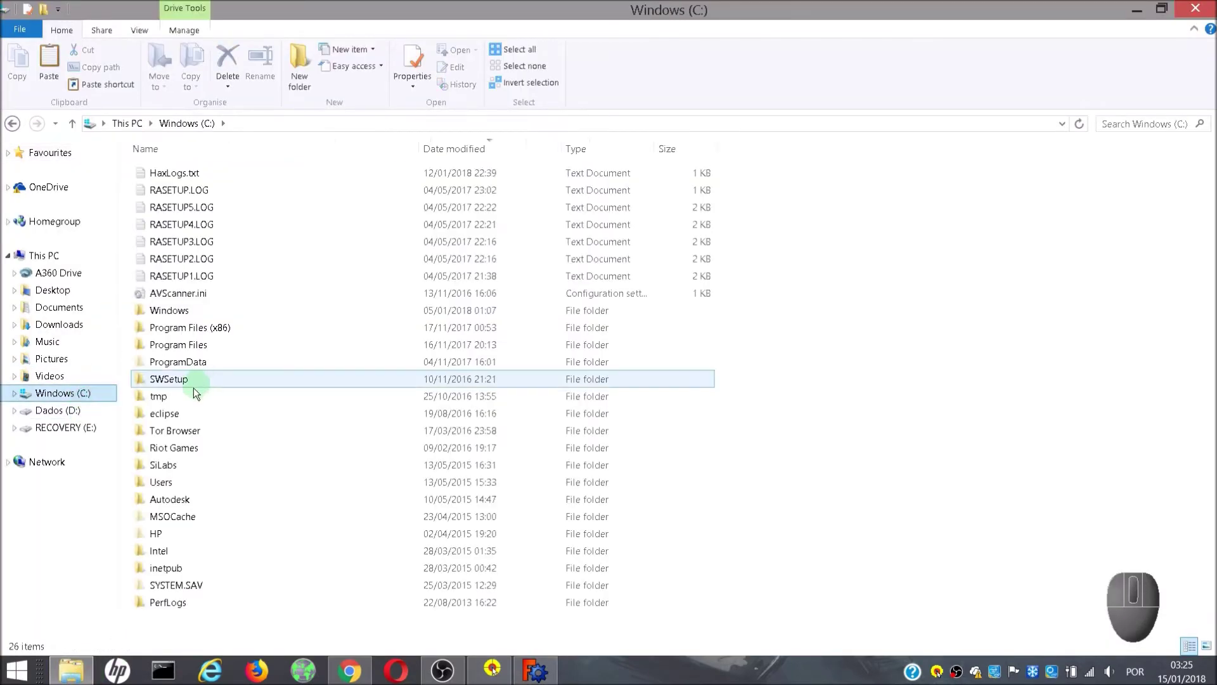
double_click(199, 349)
click(77, 130)
click(180, 482)
double_click(181, 482)
double_click(161, 178)
double_click(172, 474)
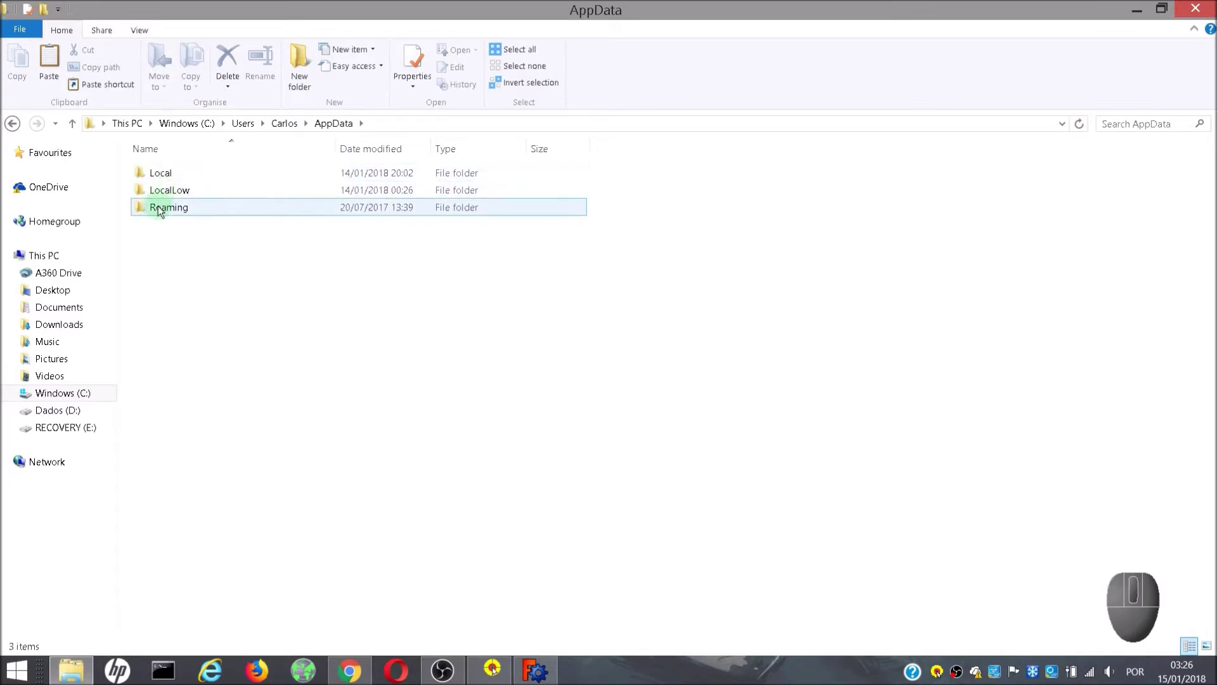
click(166, 211)
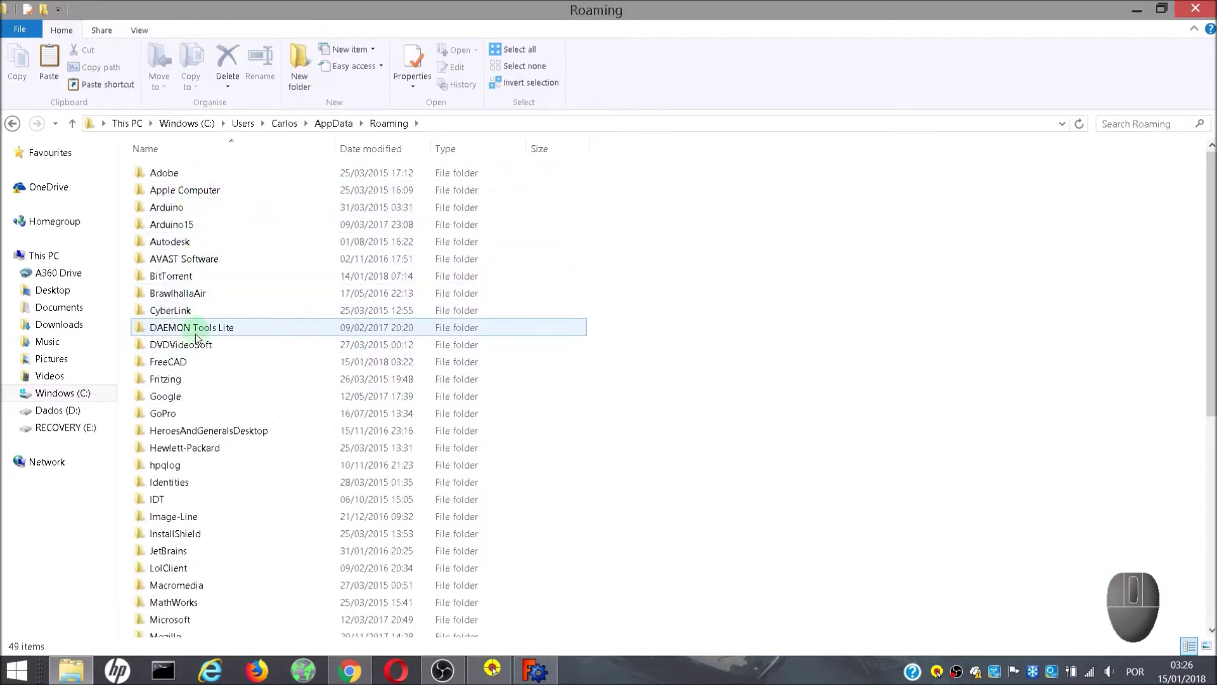
double_click(189, 371)
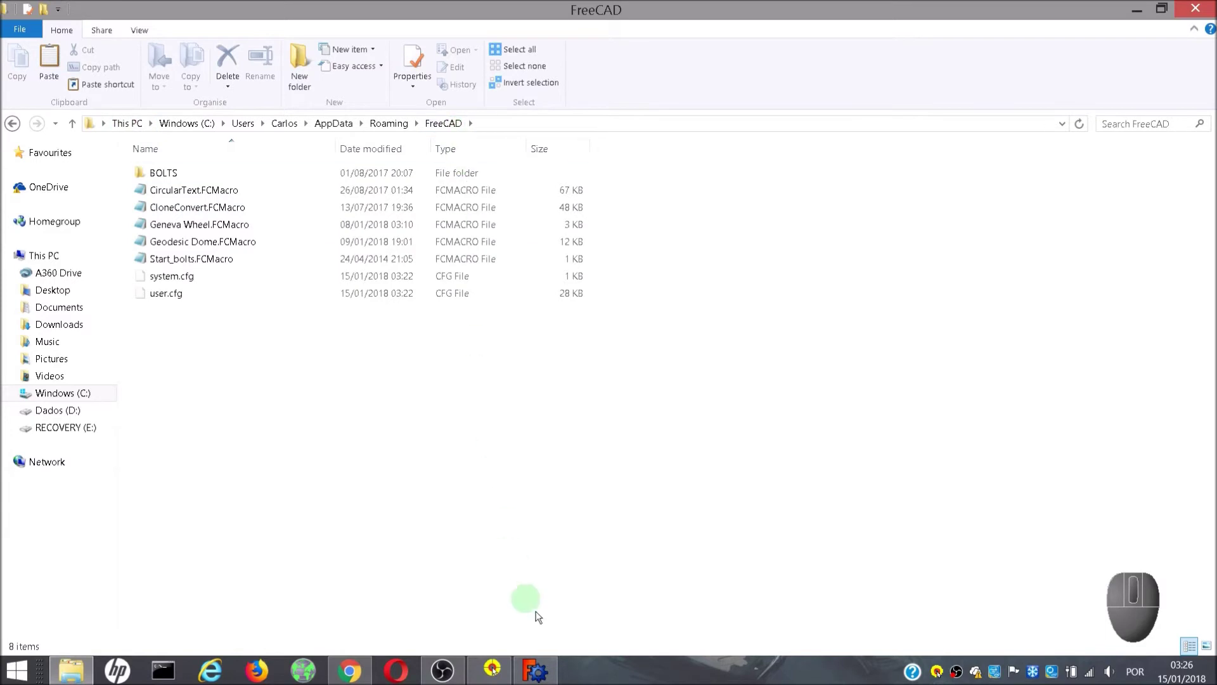
Paste FCInfo_en_Ver_1-18_Docked.FCMacro into the Roaming FreeCAD macros folder
click(538, 679)
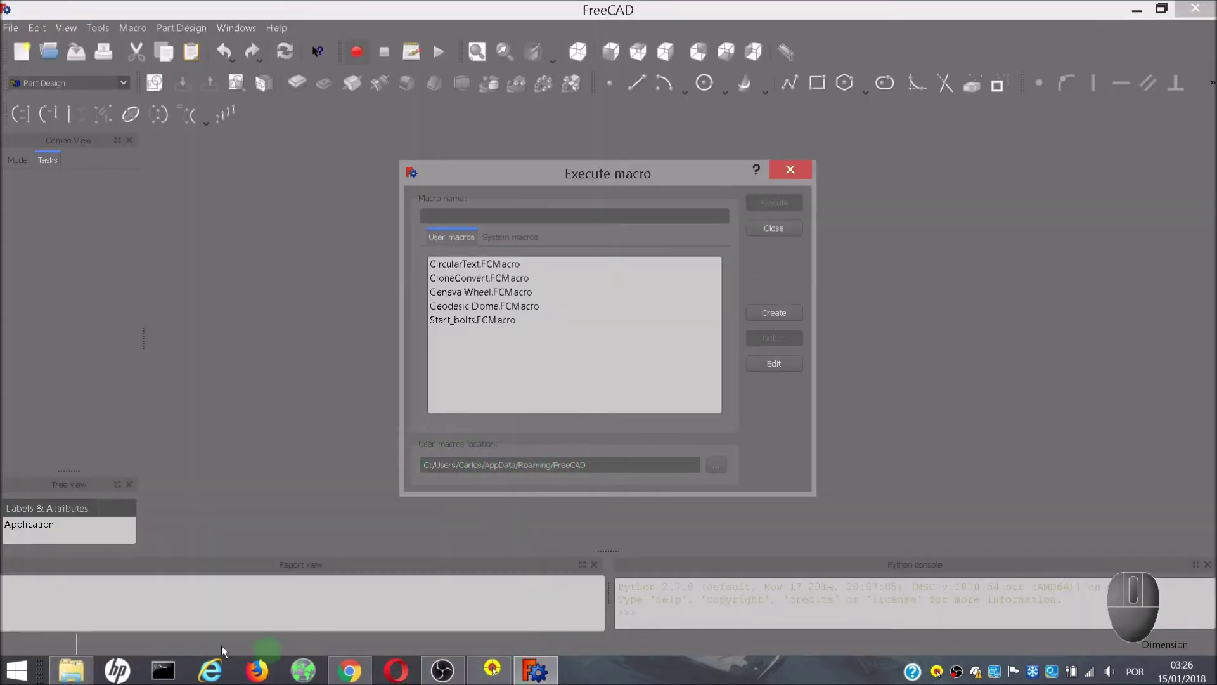
click(90, 677)
right_click(241, 358)
click(279, 450)
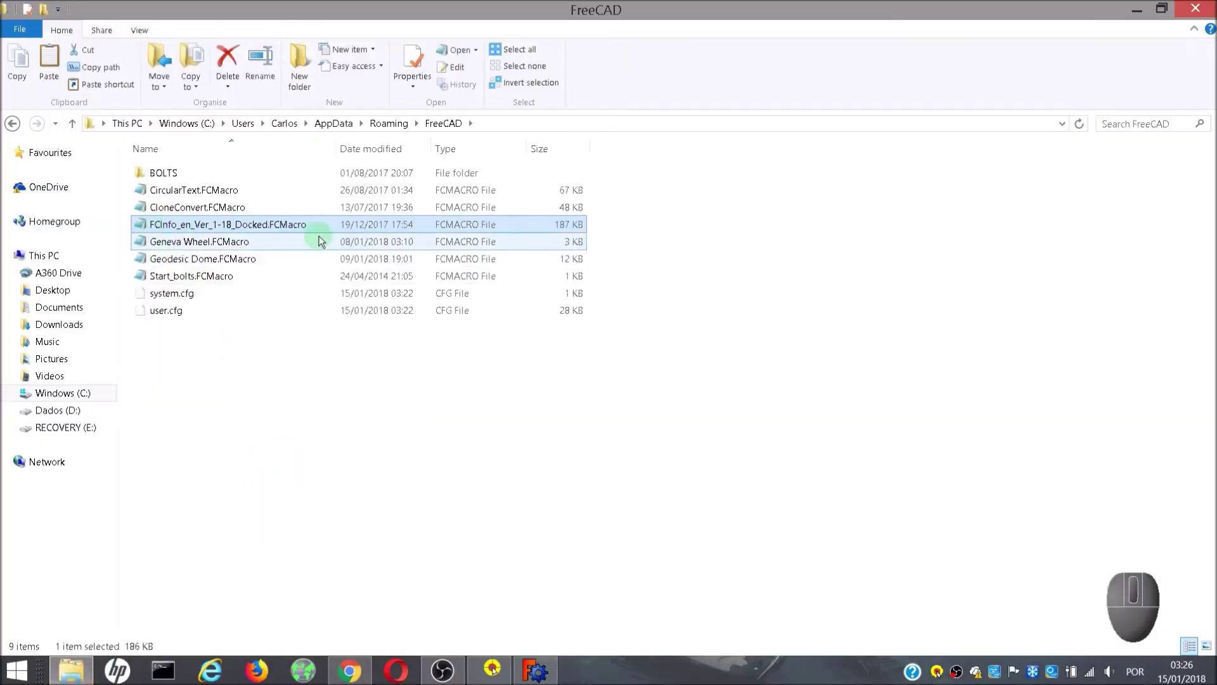
Refresh the macro list in FreeCAD and execute FCInfo_en_Ver_1-18_Docked.FCMacro
click(545, 671)
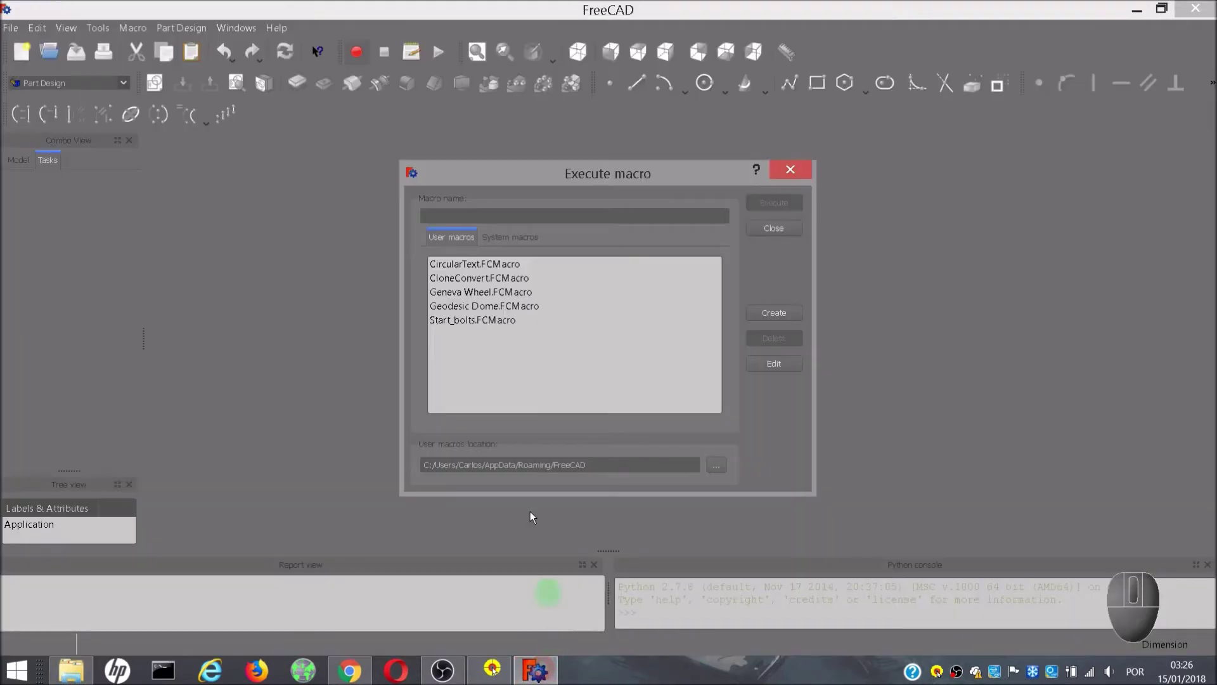
click(790, 169)
click(416, 54)
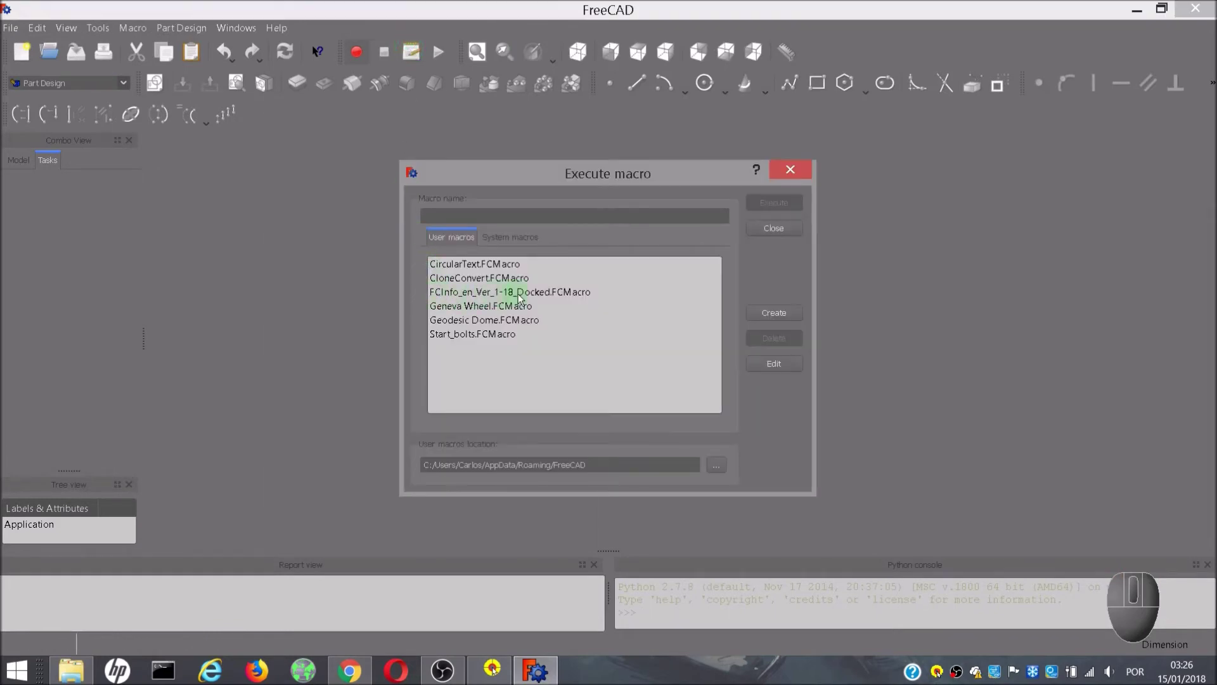
click(565, 297)
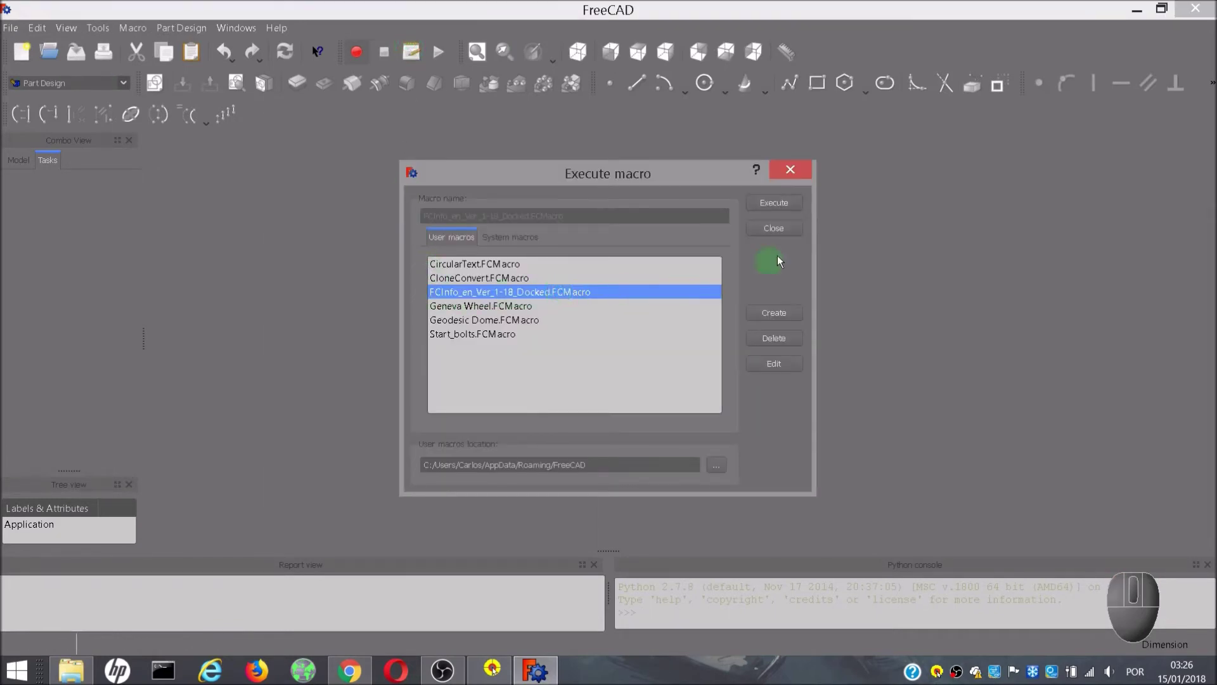
click(794, 210)
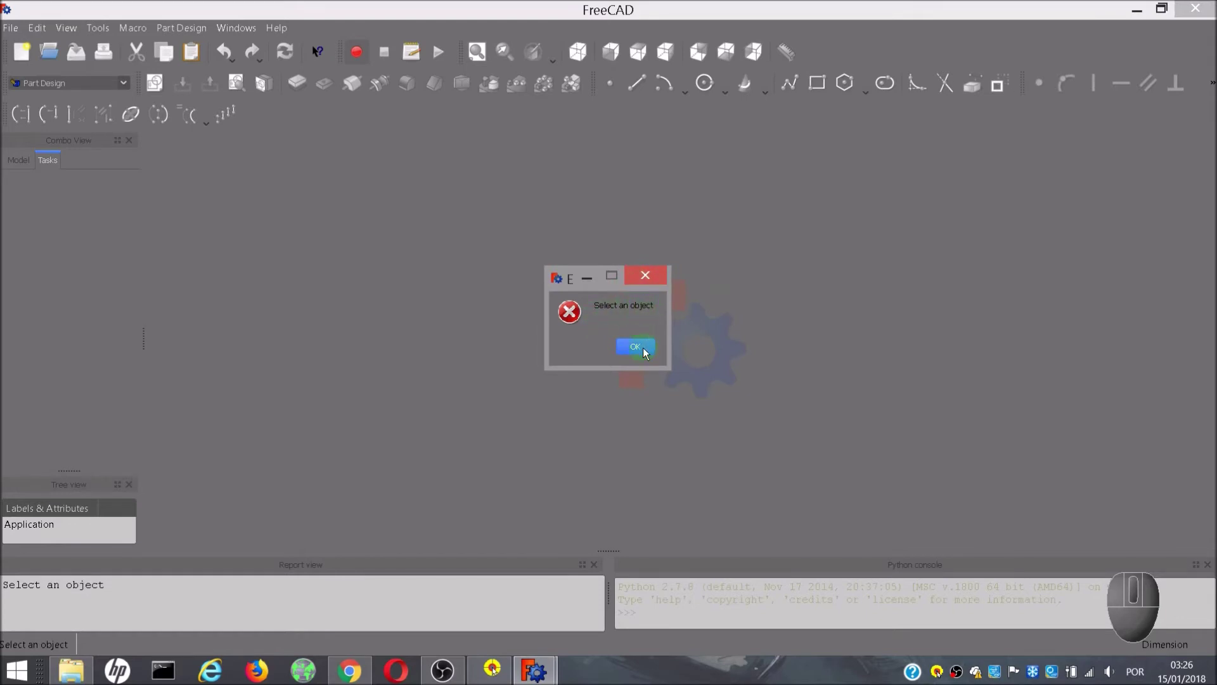
Create a new empty 'Unnamed' document beside the FCInfo panel and show the workbench list
click(640, 351)
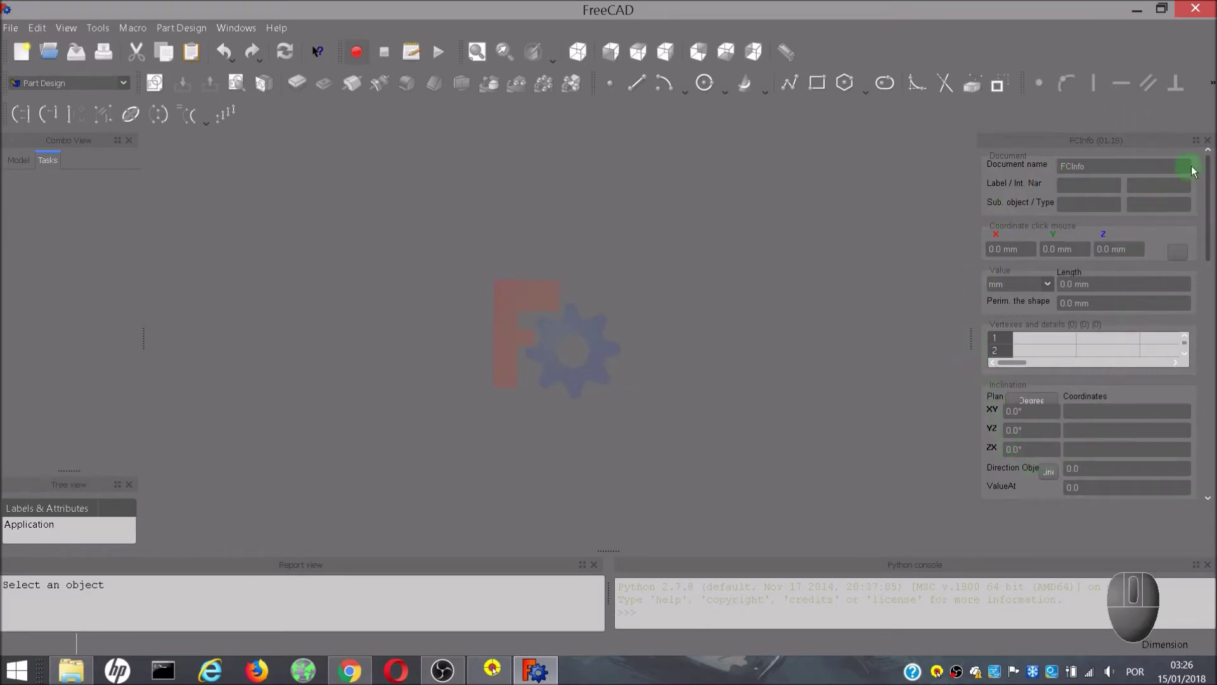
drag(1210, 187, 1199, 166)
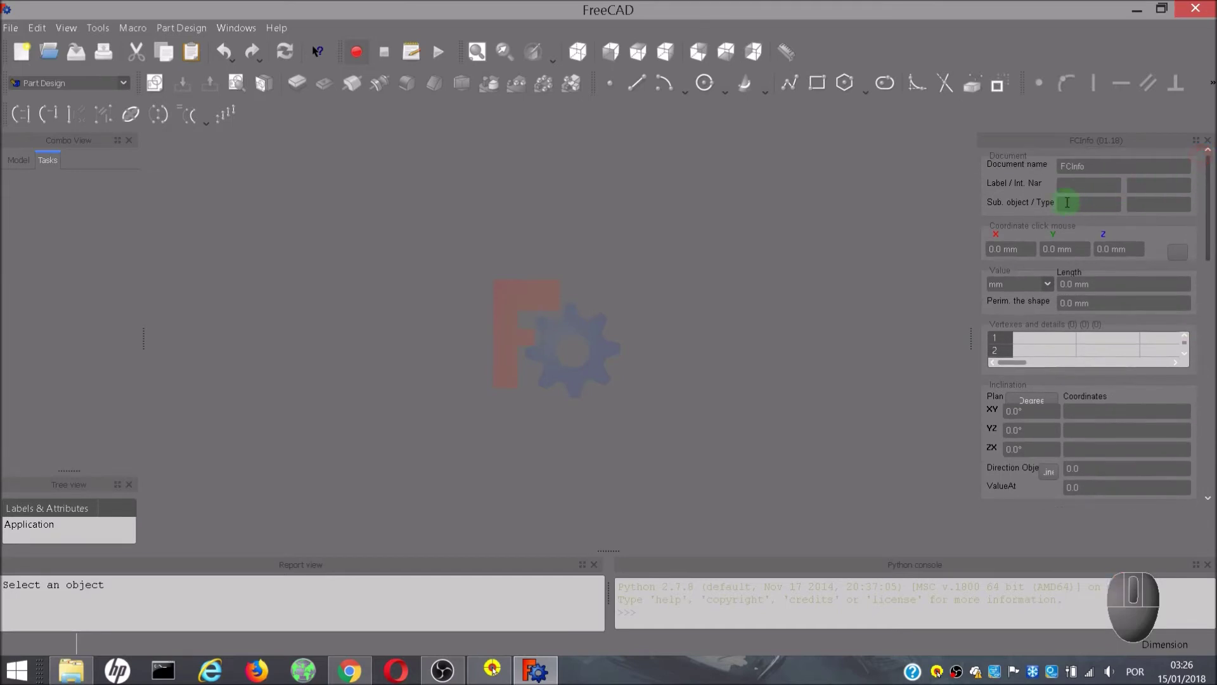
click(21, 49)
click(128, 83)
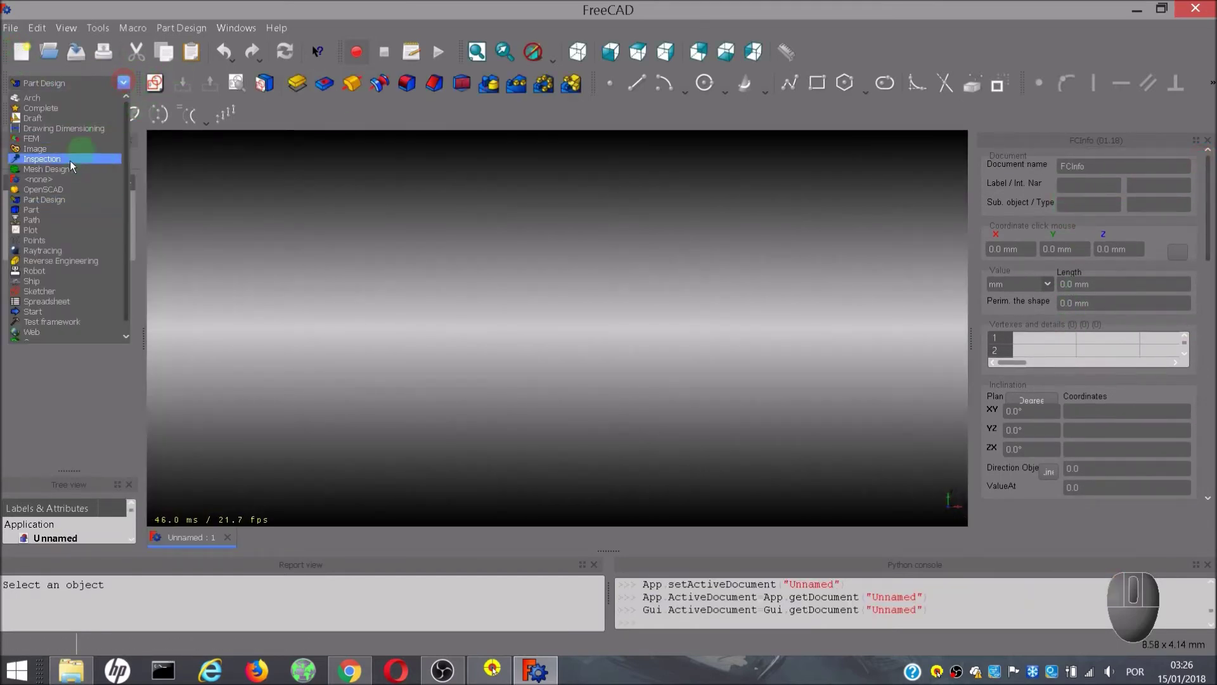
In the Part workbench, add a 10 mm cube and read its side, top and left faces in FCInfo
click(35, 210)
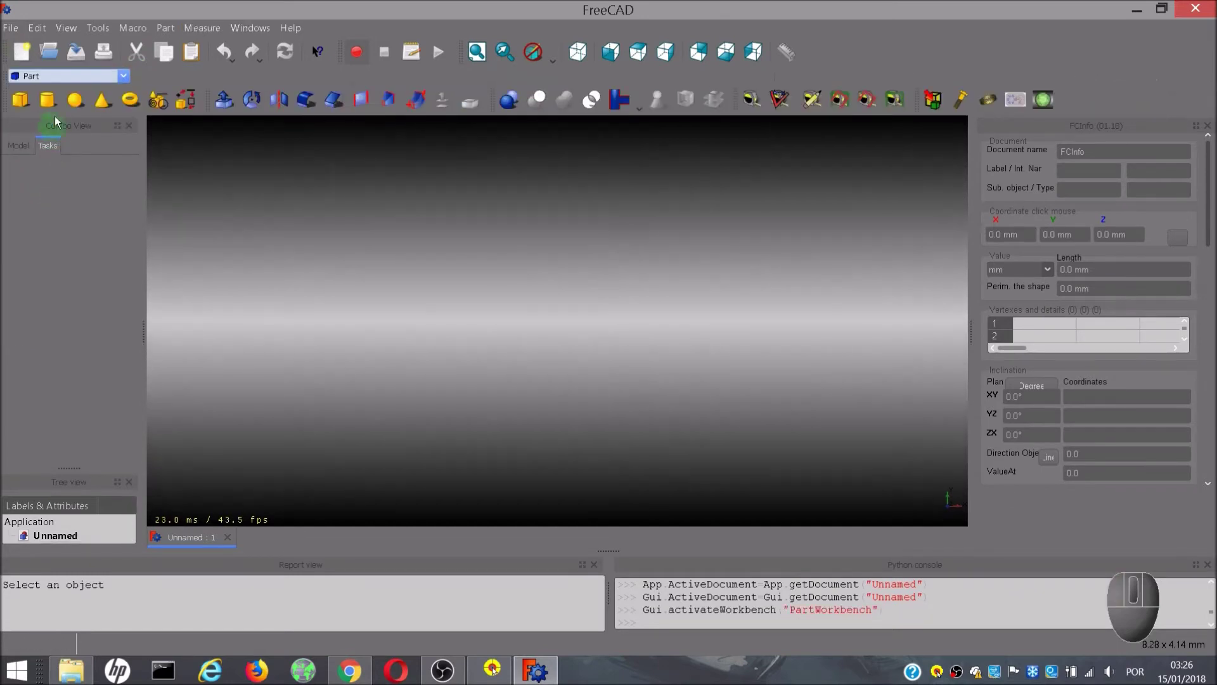
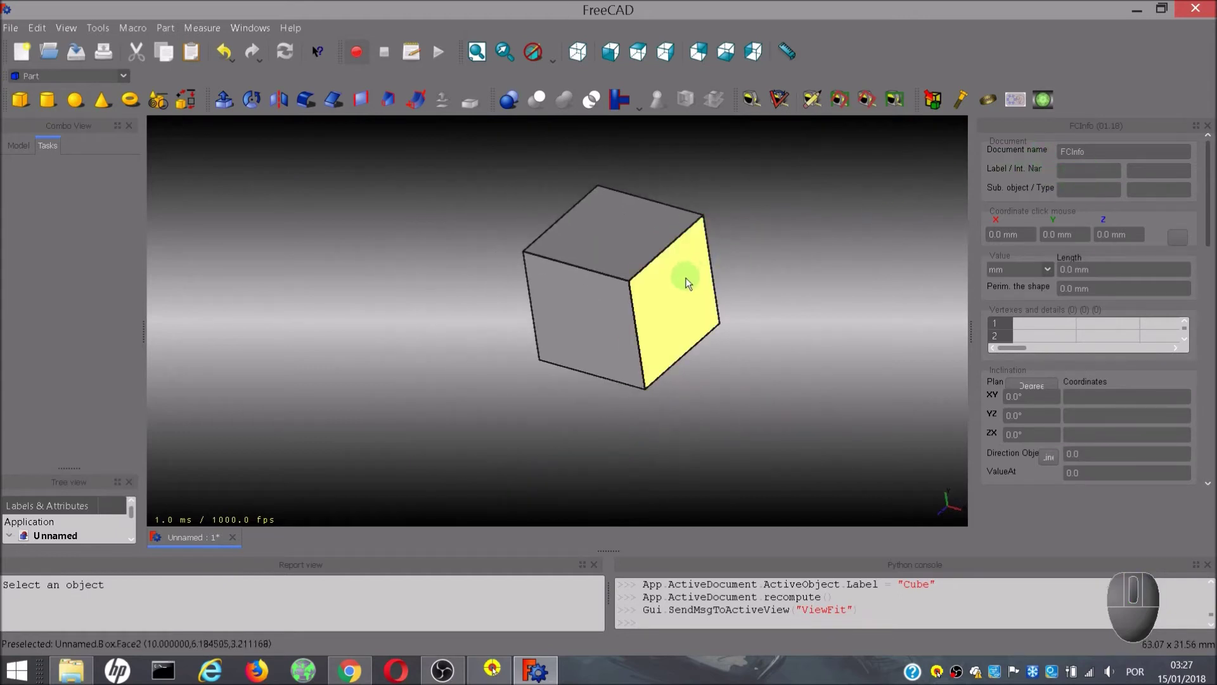
click(688, 281)
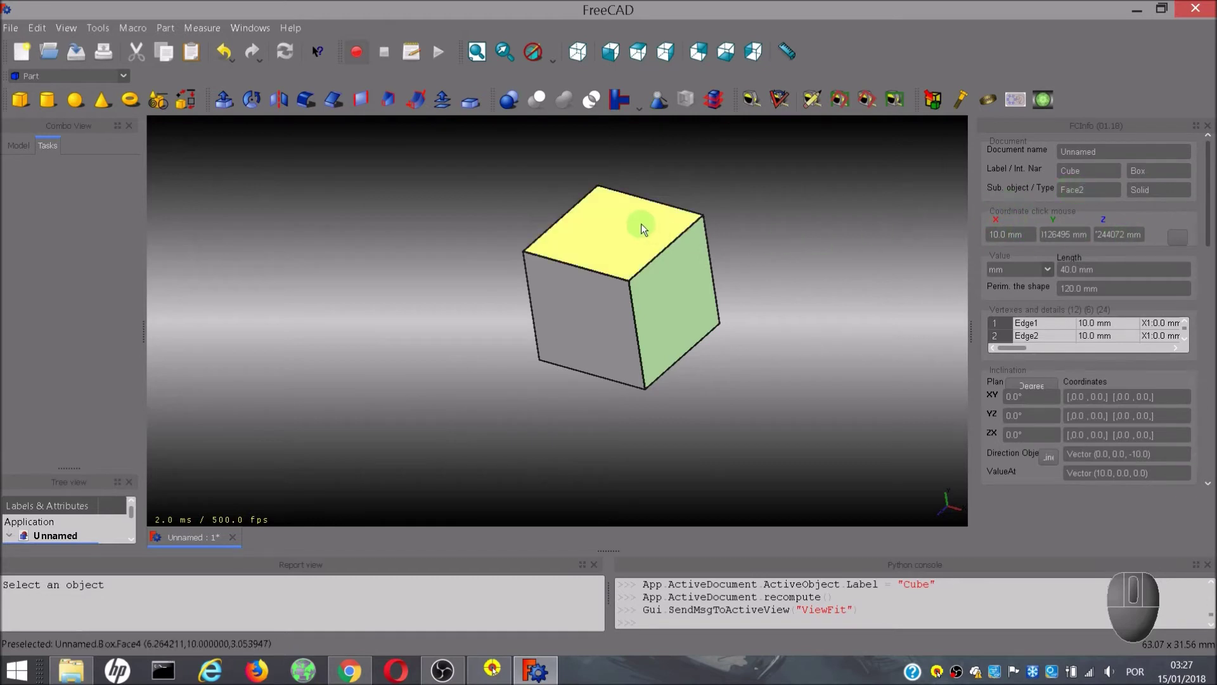
click(644, 227)
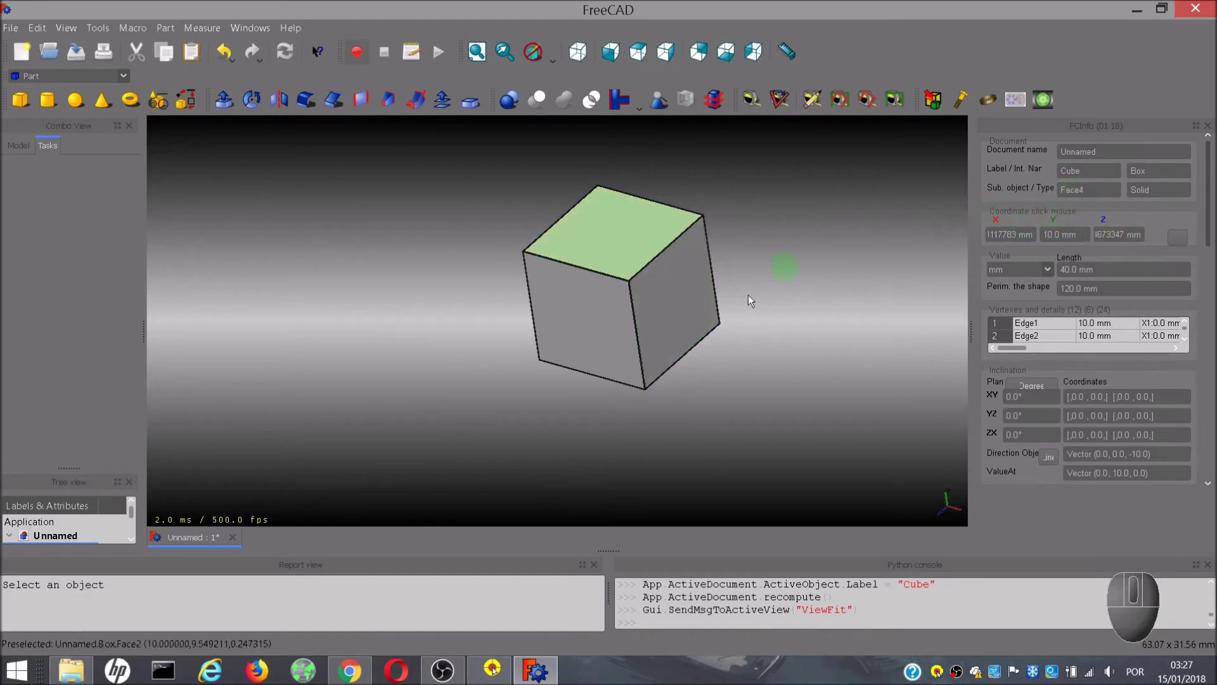
click(617, 330)
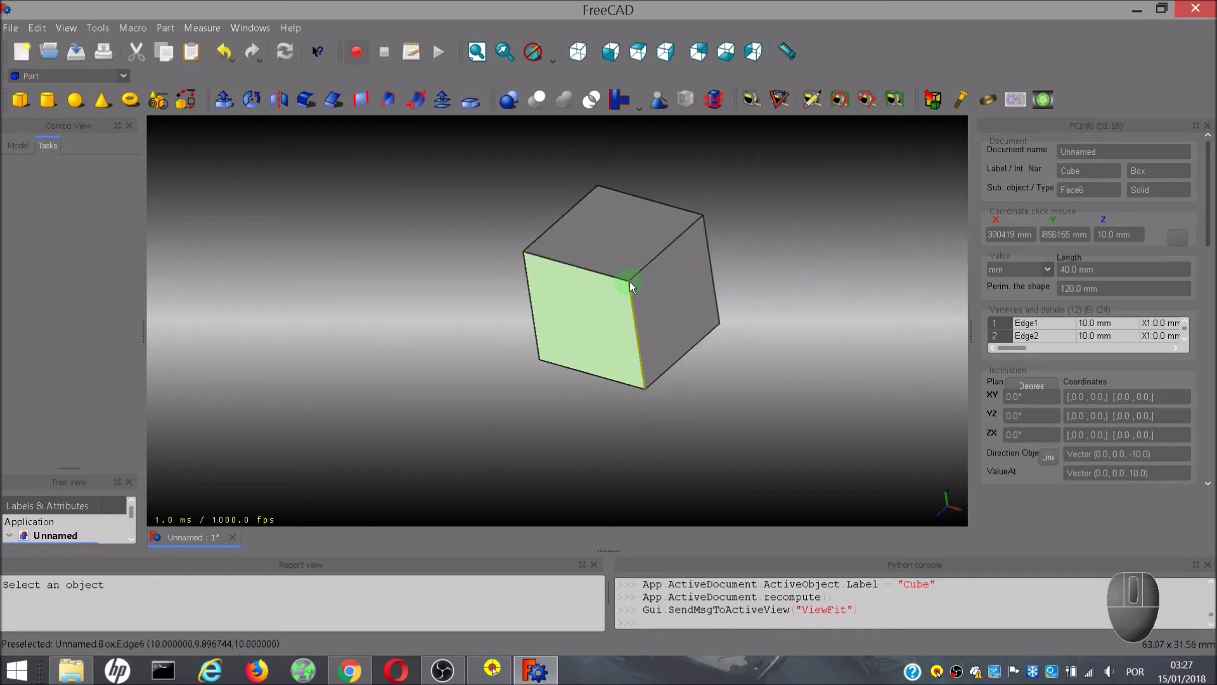
Pick a single cube edge so FCInfo reports its 10 mm length and inclinations
scroll(up, 3)
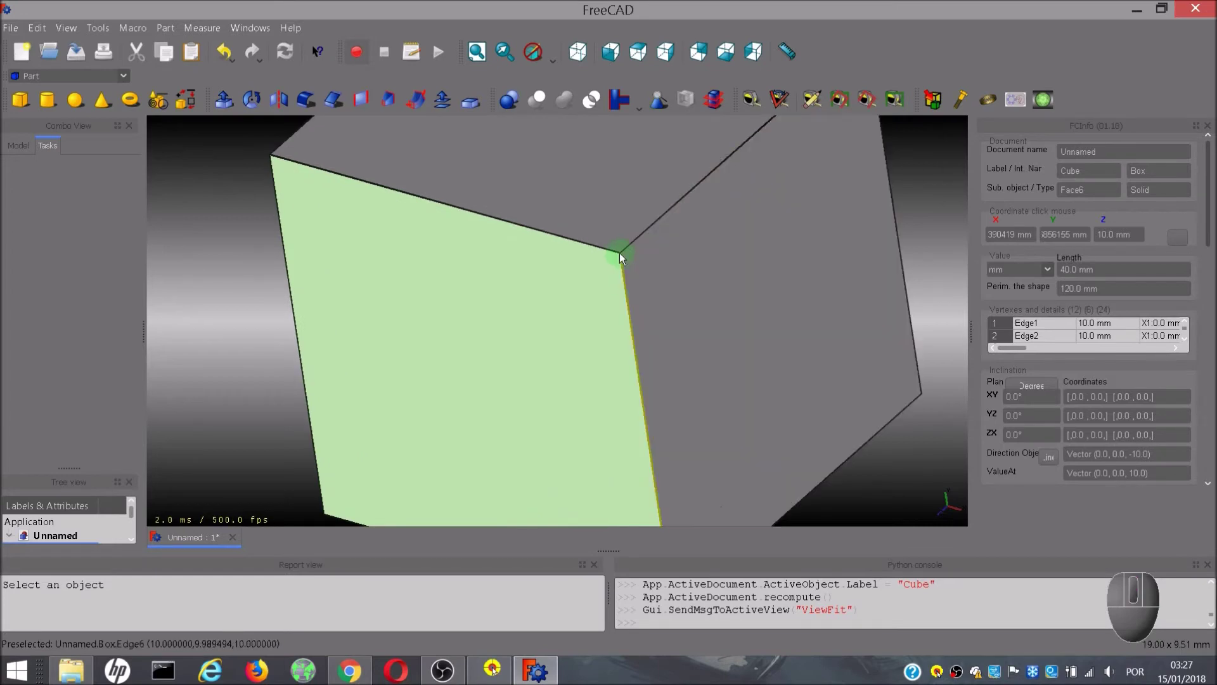
click(622, 259)
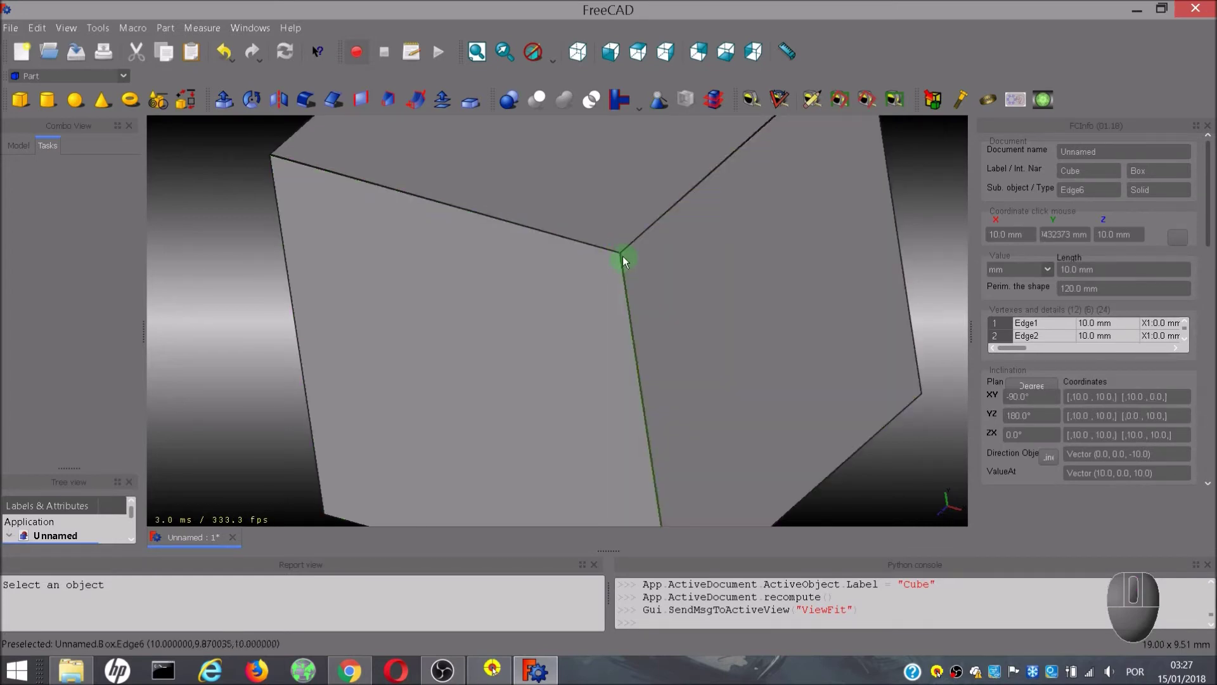
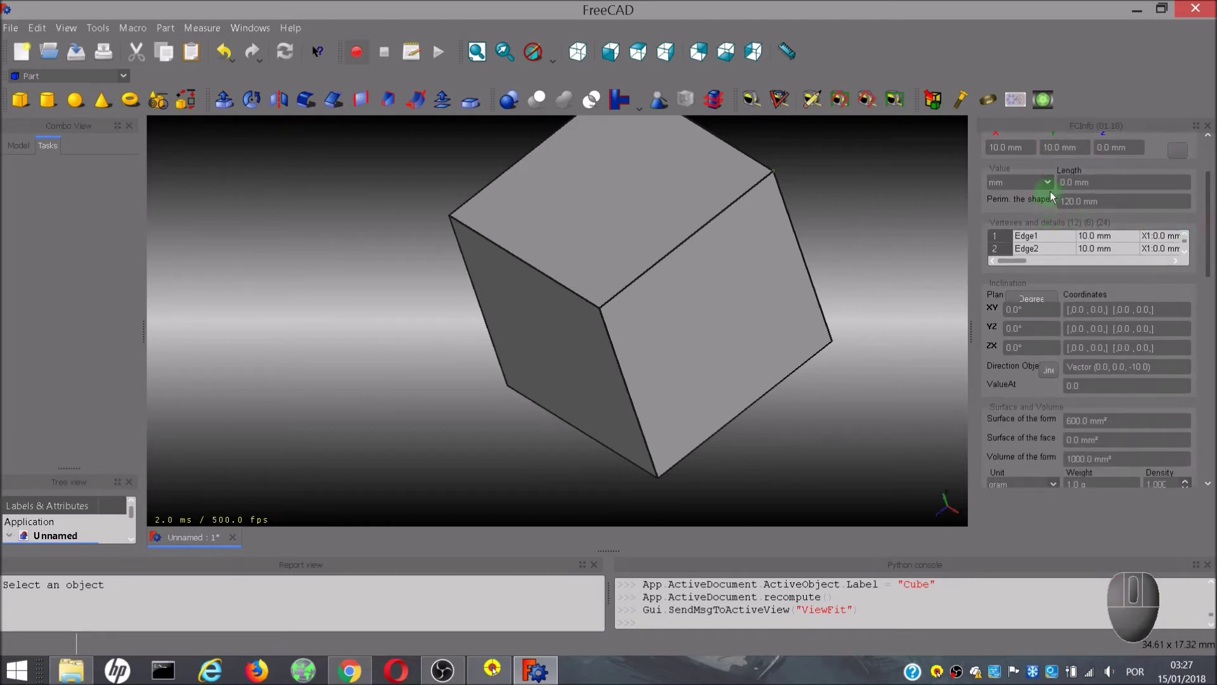
Keep millimetre units, then pick the cube's right edge and right face (40 mm perimeter, 100 mm² area)
click(1052, 185)
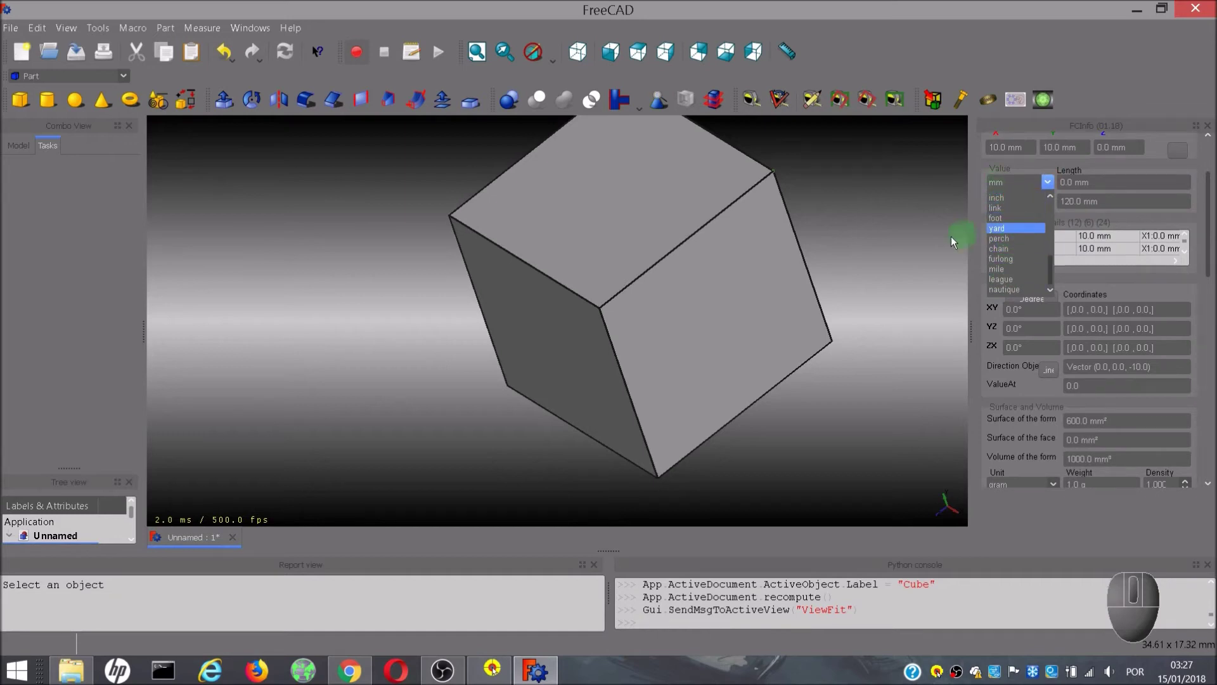
click(923, 245)
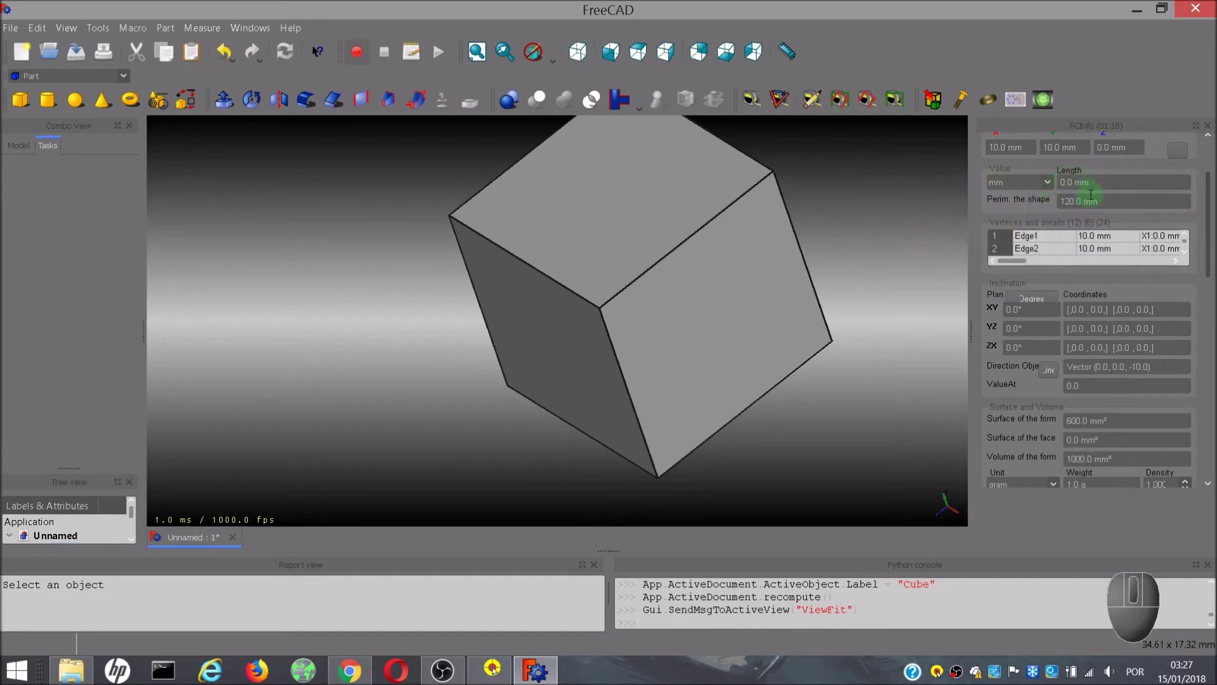
click(803, 244)
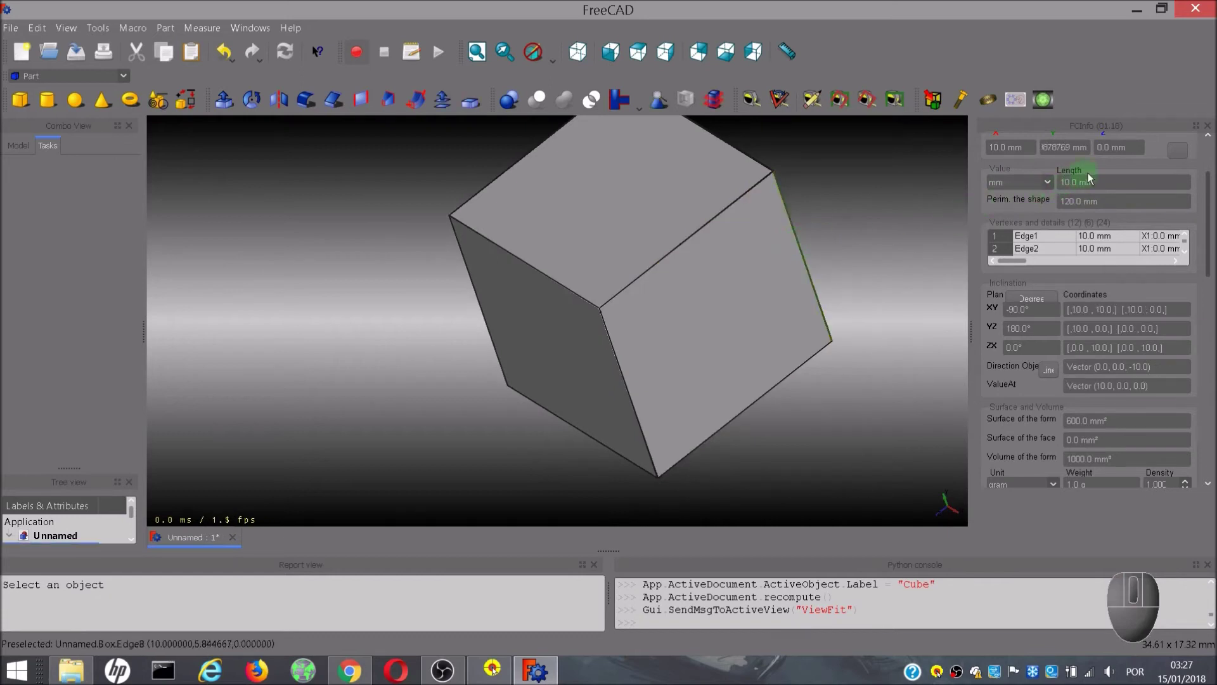
click(725, 337)
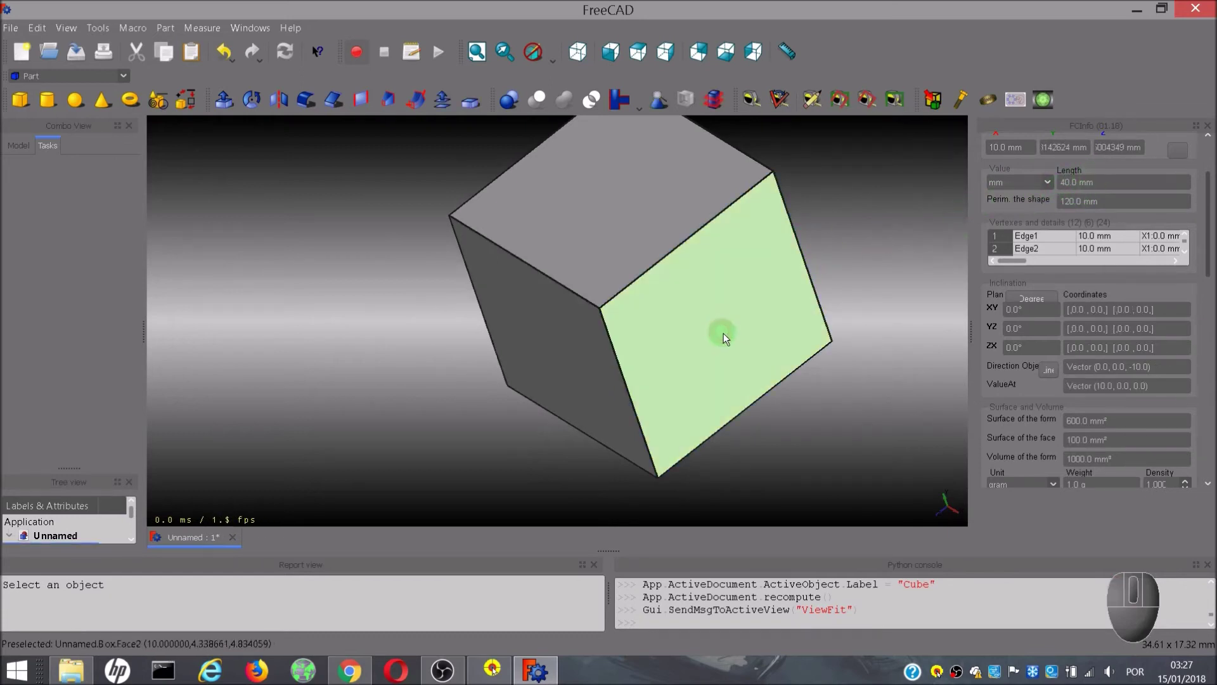
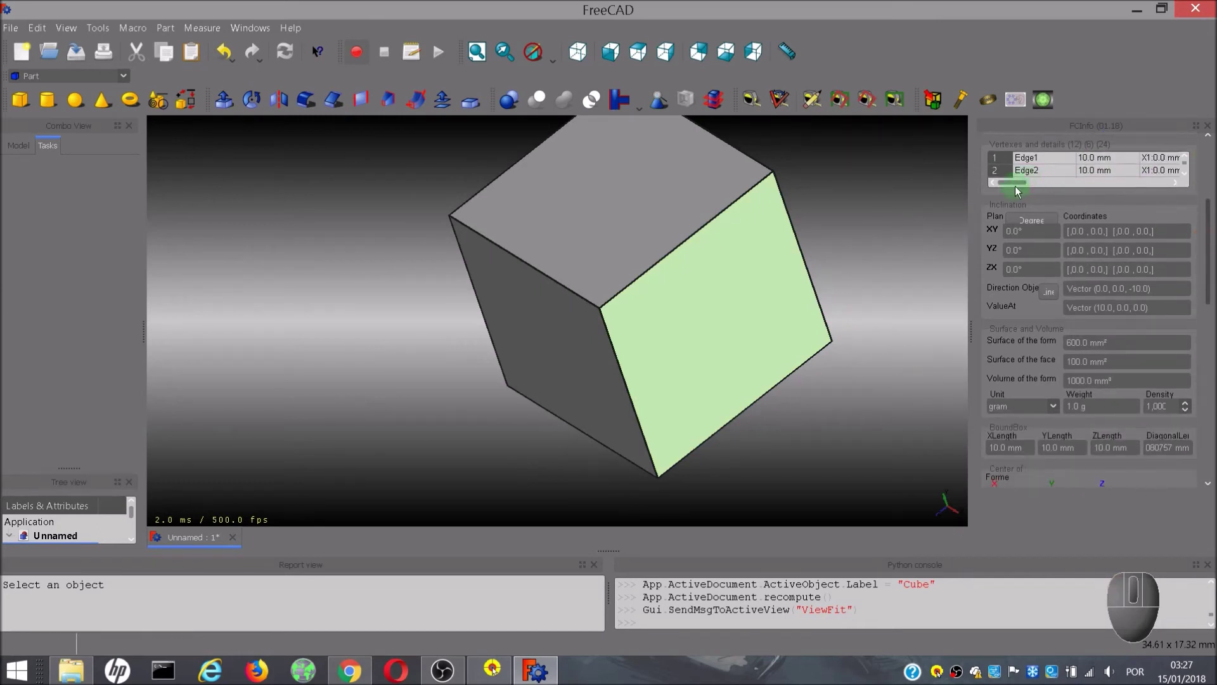
Step through the cube's edge list in the FCInfo details table and back to the first edges
drag(1021, 189, 1005, 204)
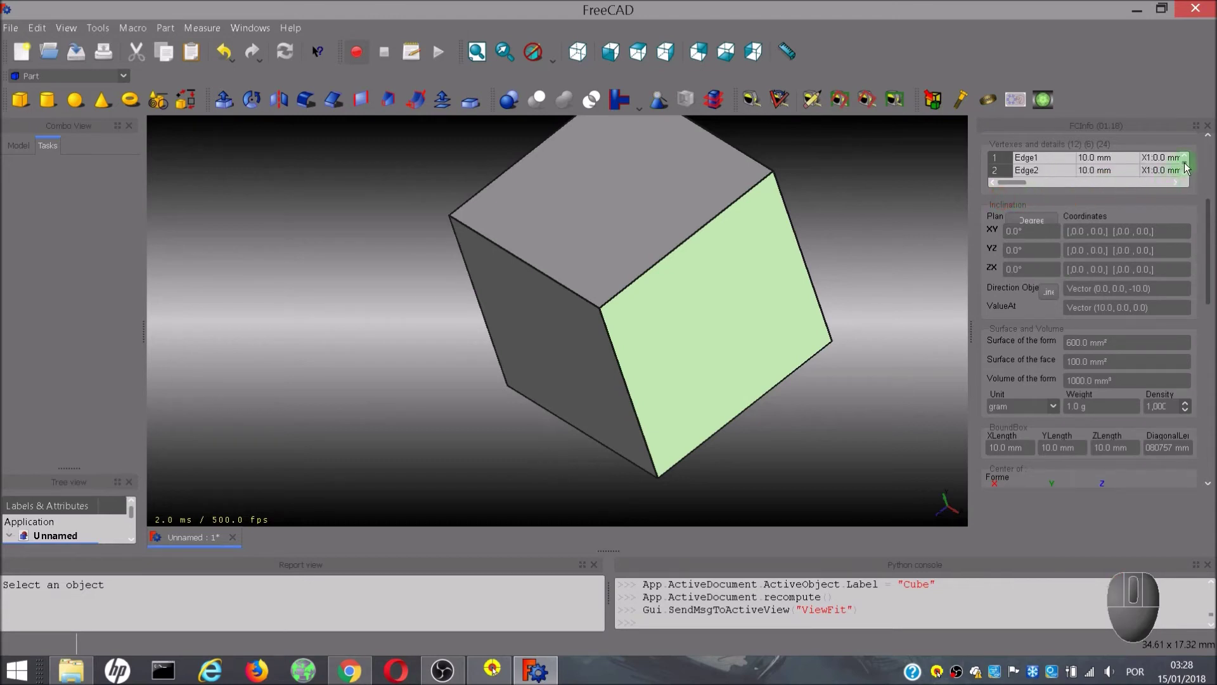
click(1188, 180)
double_click(1188, 180)
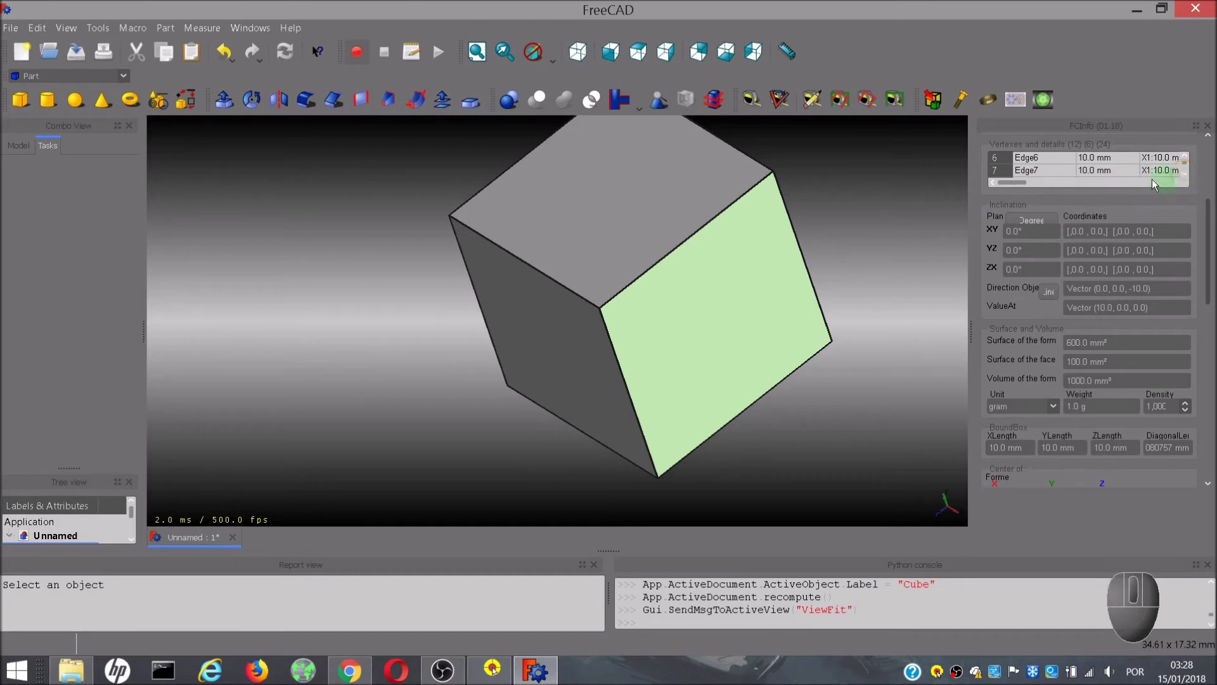
double_click(1191, 161)
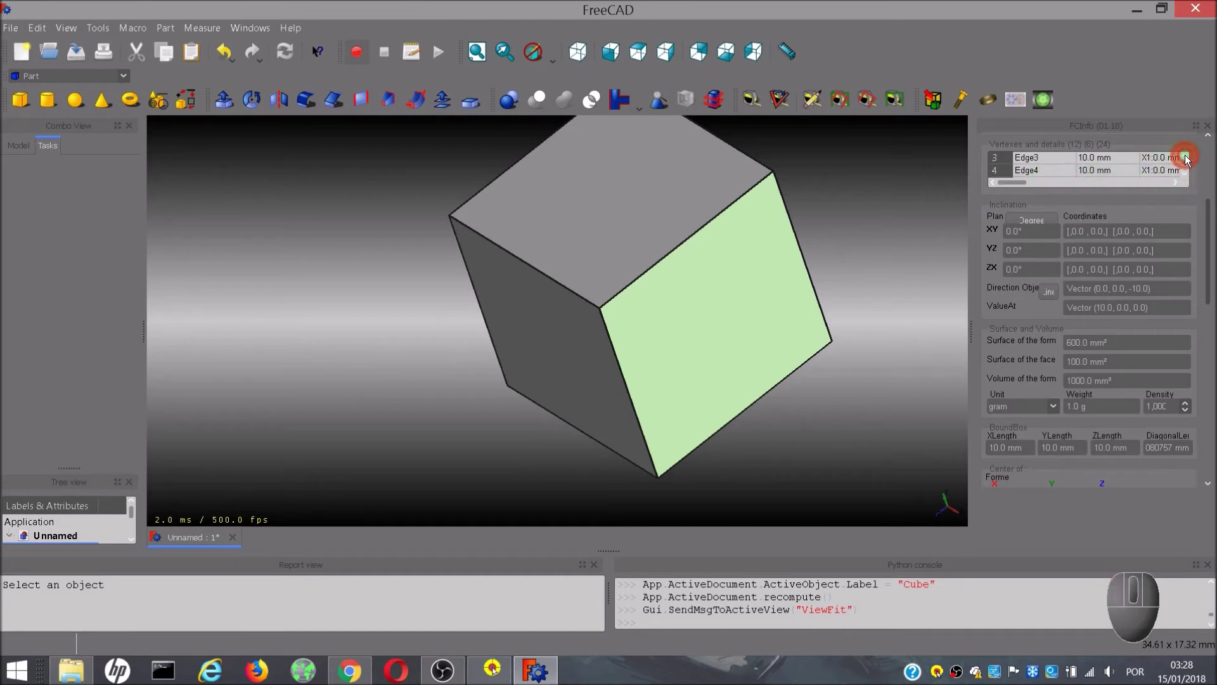
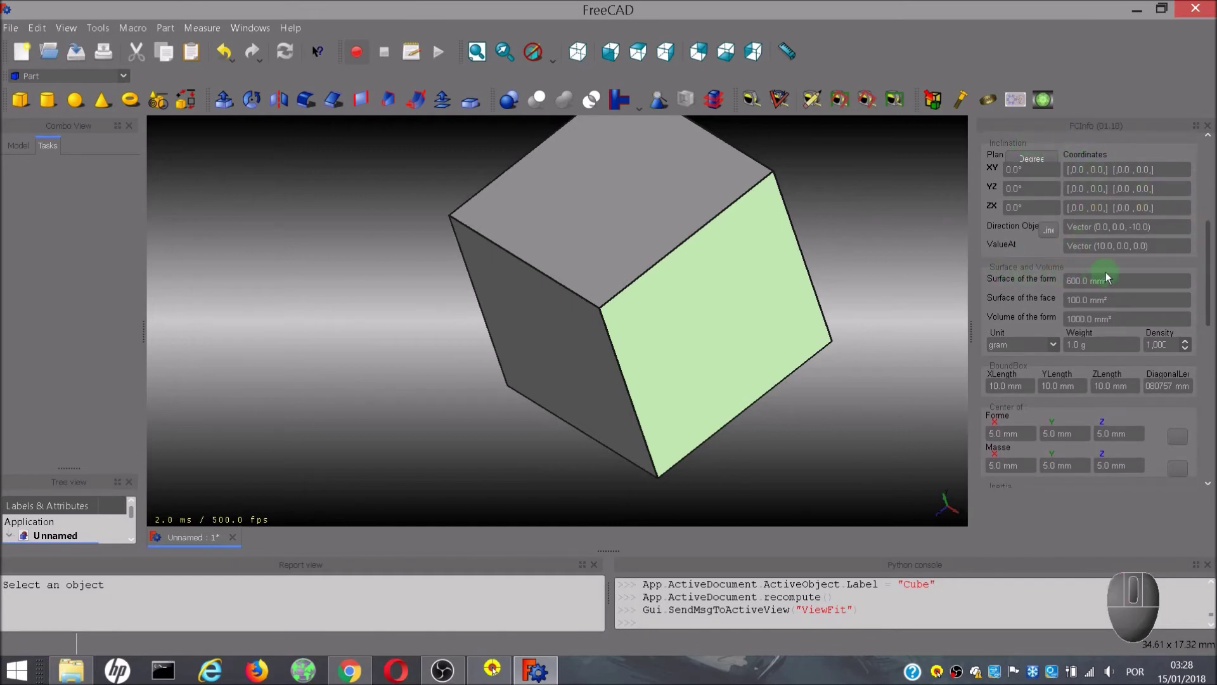
Pick a cube edge, the right face and then the left face, reading 100 mm² area and 1.0 g weight
click(831, 305)
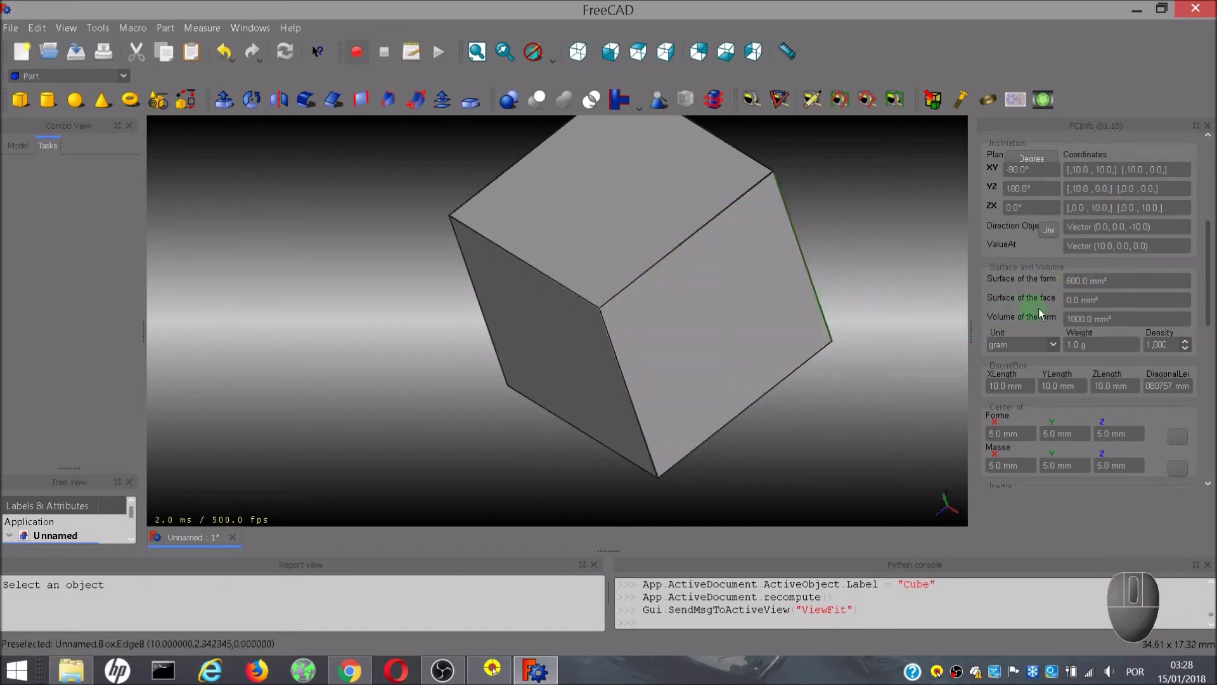
click(761, 298)
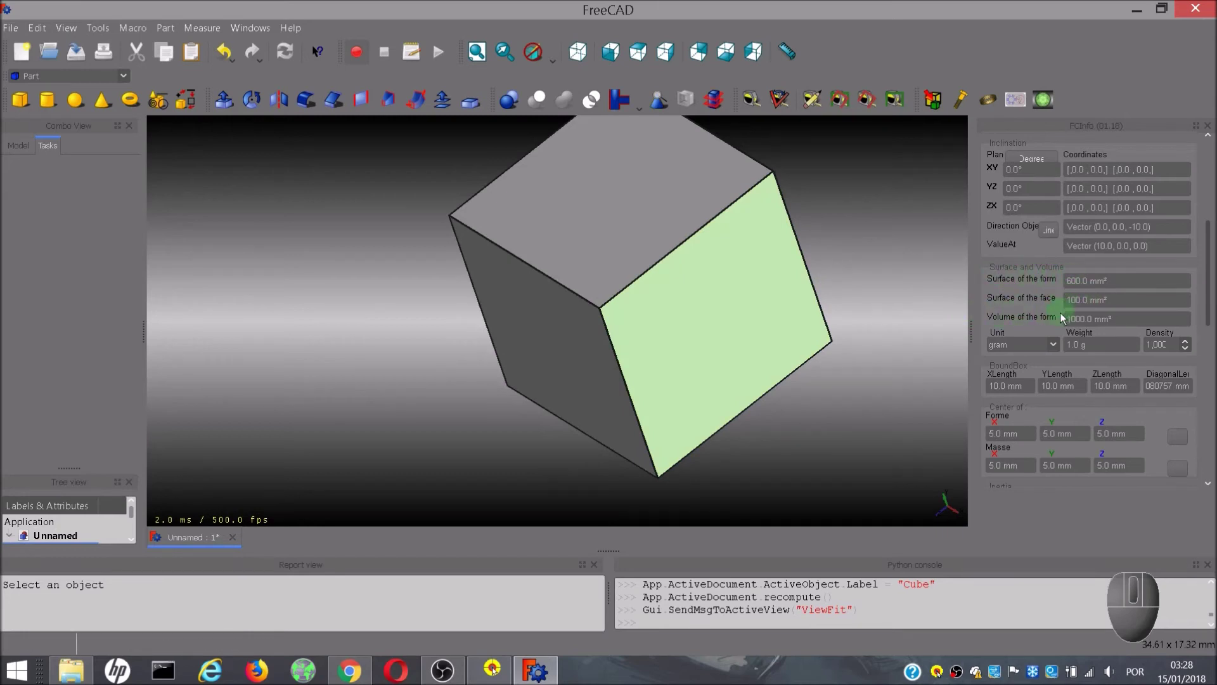
click(683, 203)
click(587, 362)
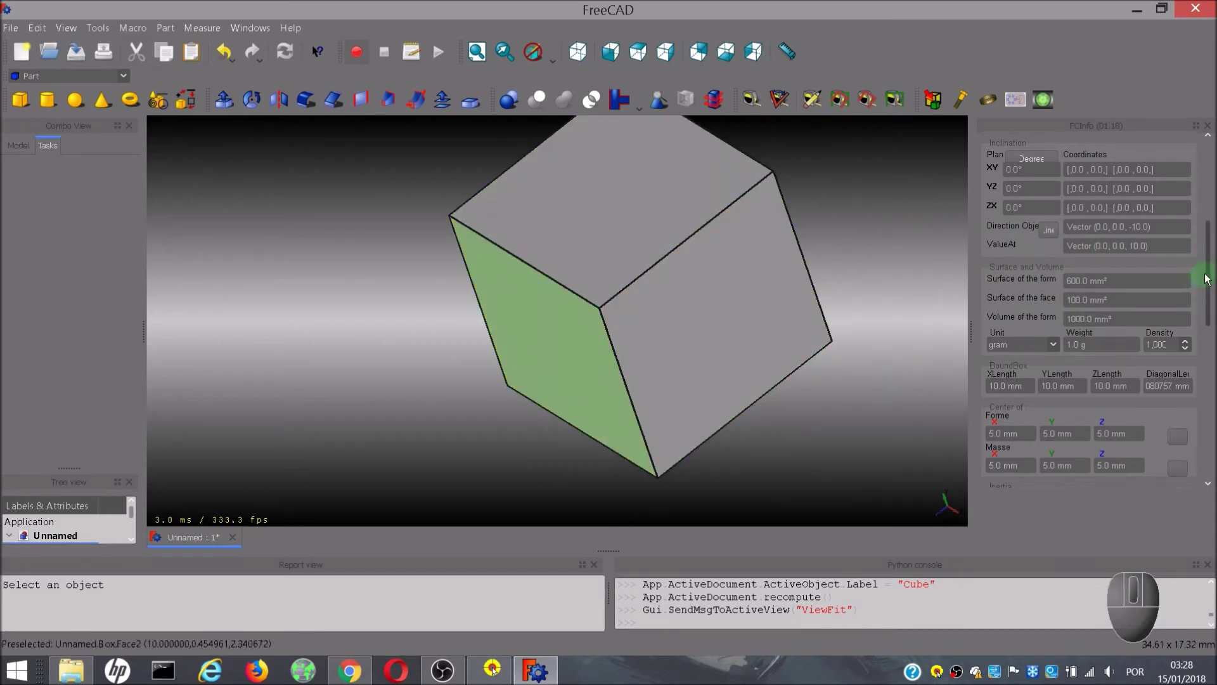
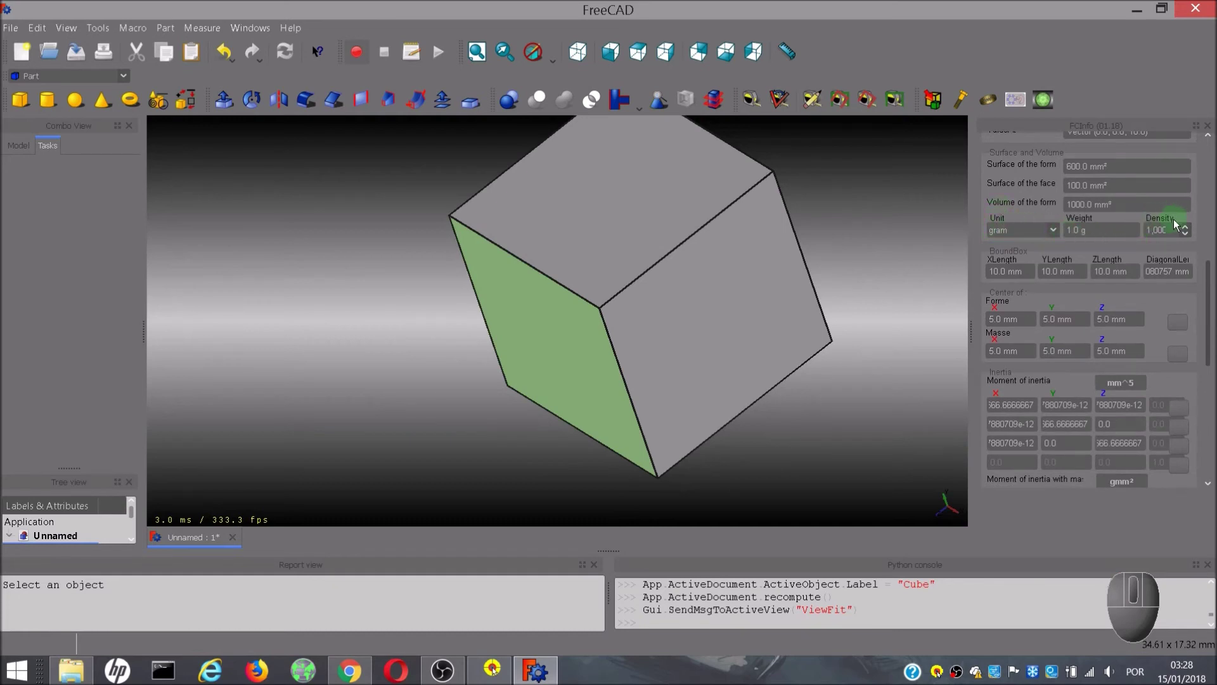
Spin the cube's density up to 1.050 and back to 1.000, confirming weight 1.0 g
click(1192, 230)
click(1191, 230)
double_click(1192, 230)
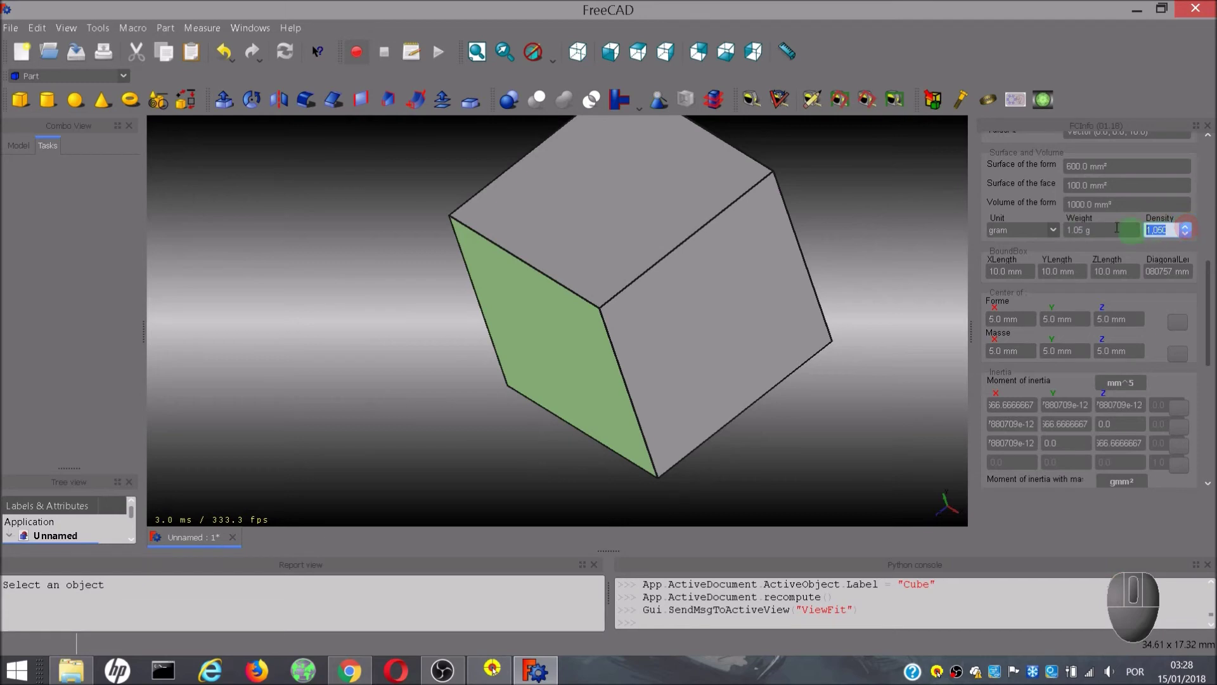
click(1190, 237)
click(1190, 238)
double_click(1190, 238)
double_click(1190, 237)
click(1190, 233)
click(1215, 283)
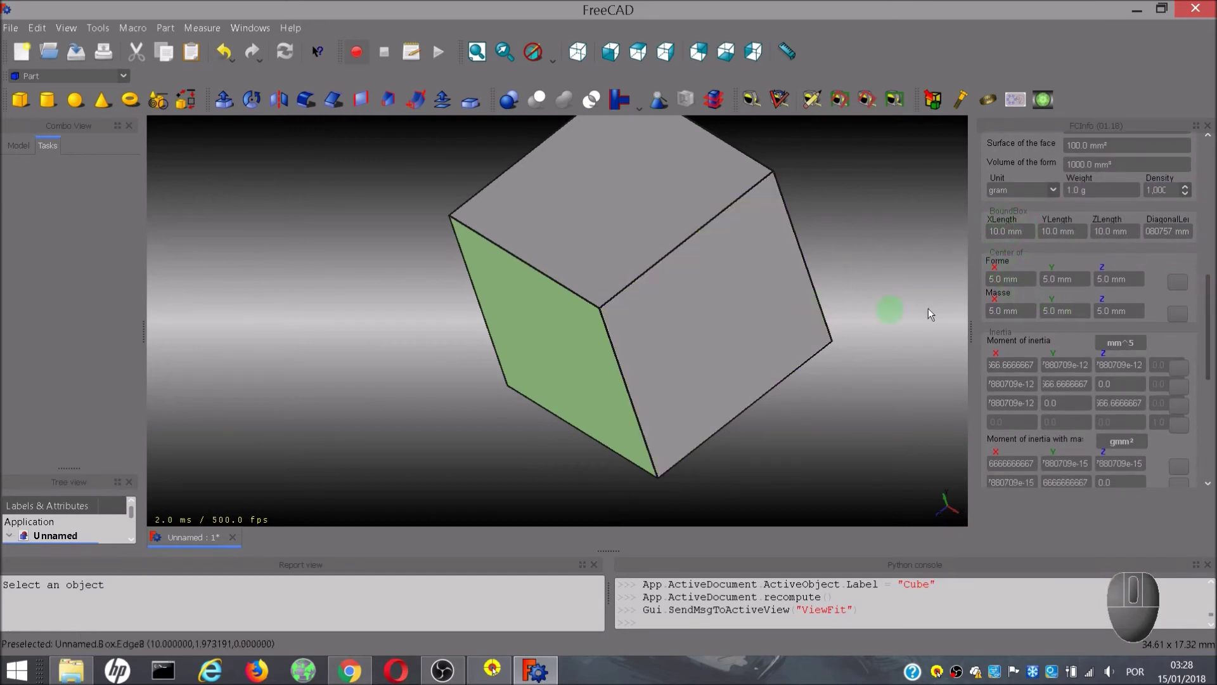
Add a Part cylinder beside the cube
click(46, 108)
Read the cylinder's end face (12.566 mm²) and cube's left face in FCInfo, inspecting moment of inertia values
click(431, 388)
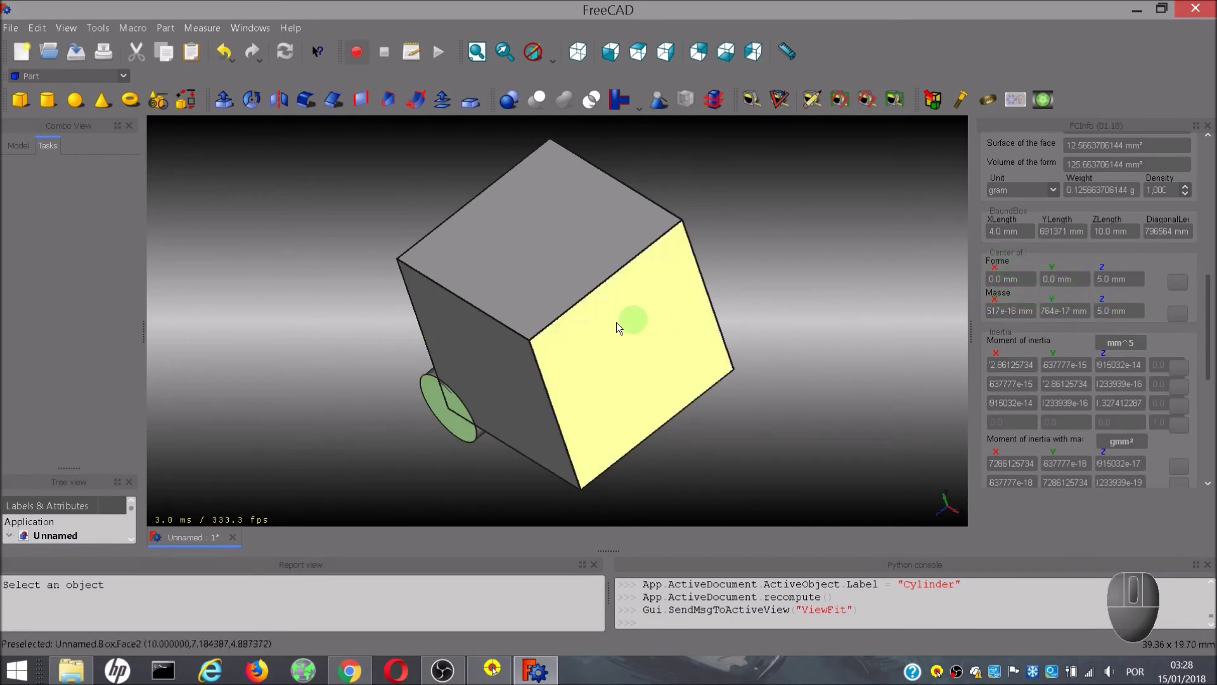
click(493, 371)
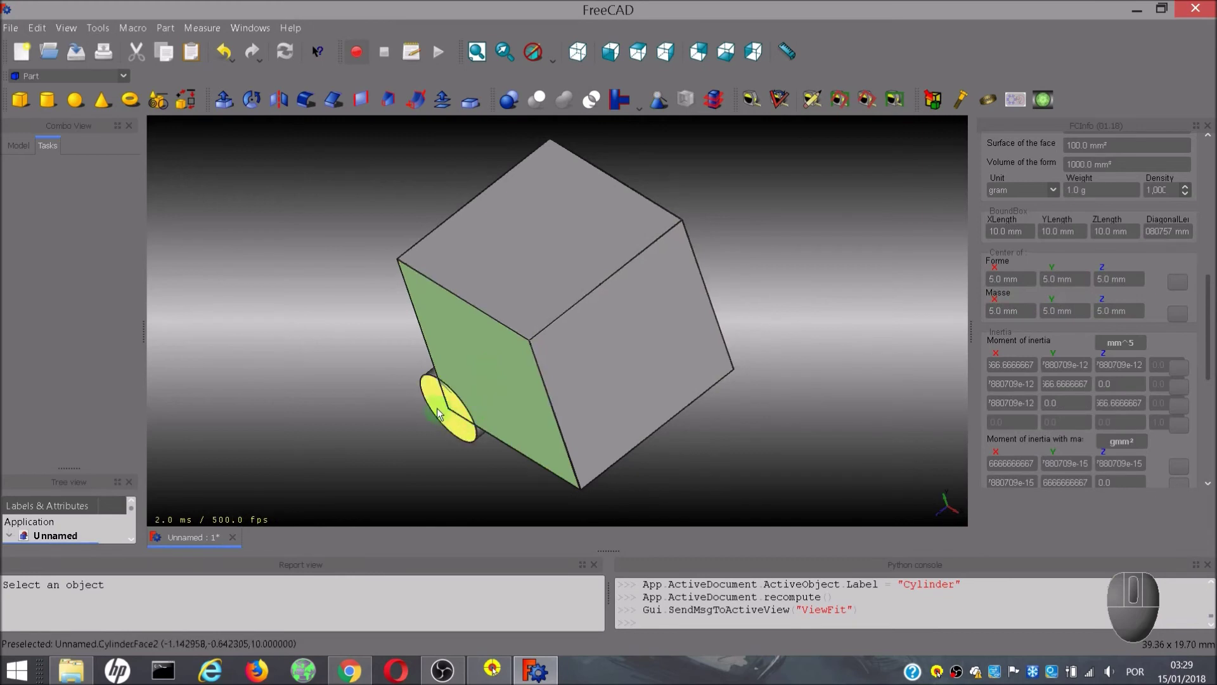
click(437, 402)
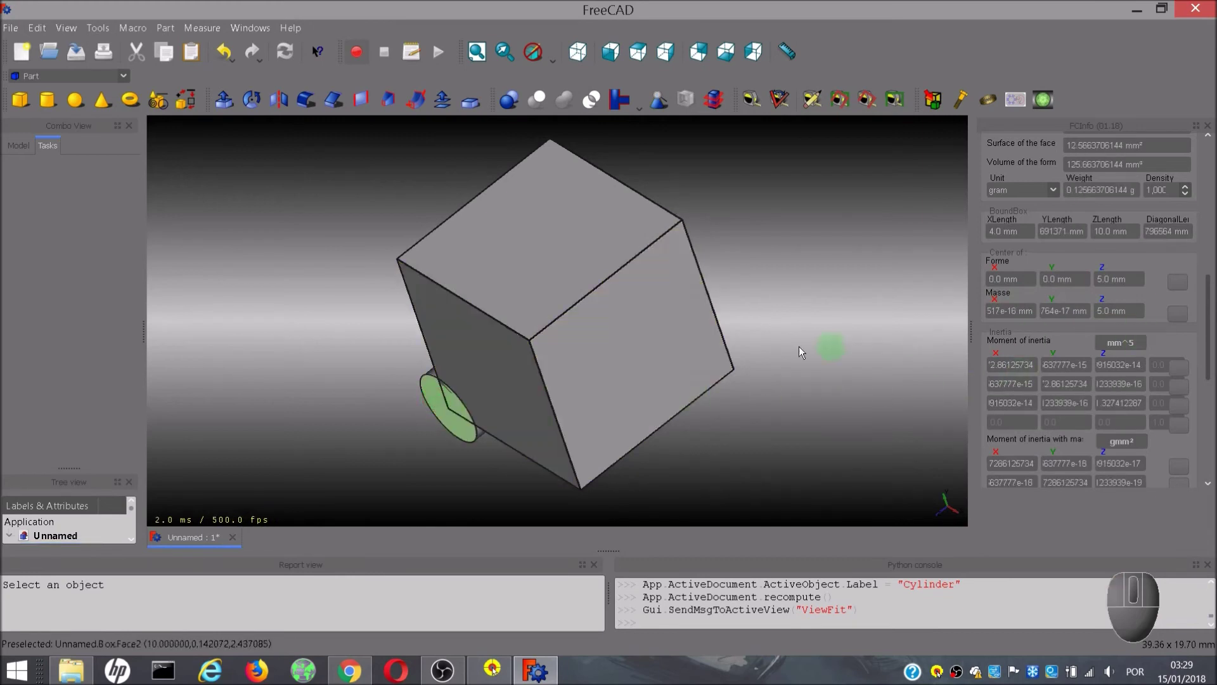
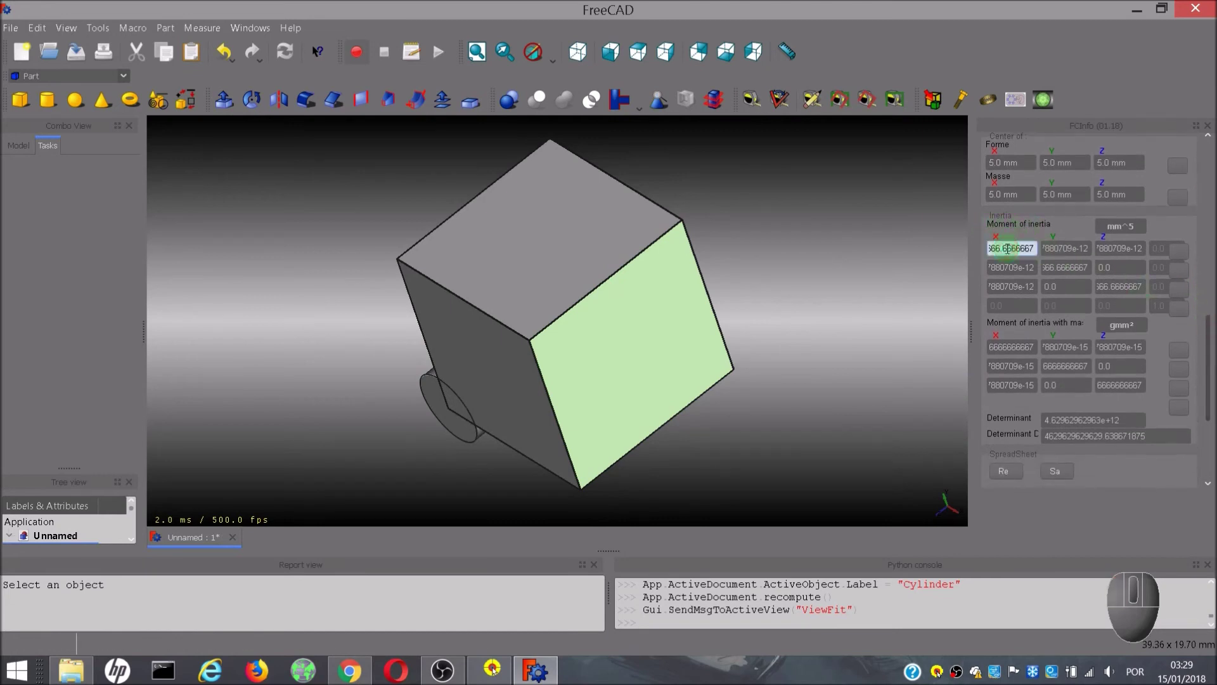
click(921, 254)
click(448, 426)
click(600, 383)
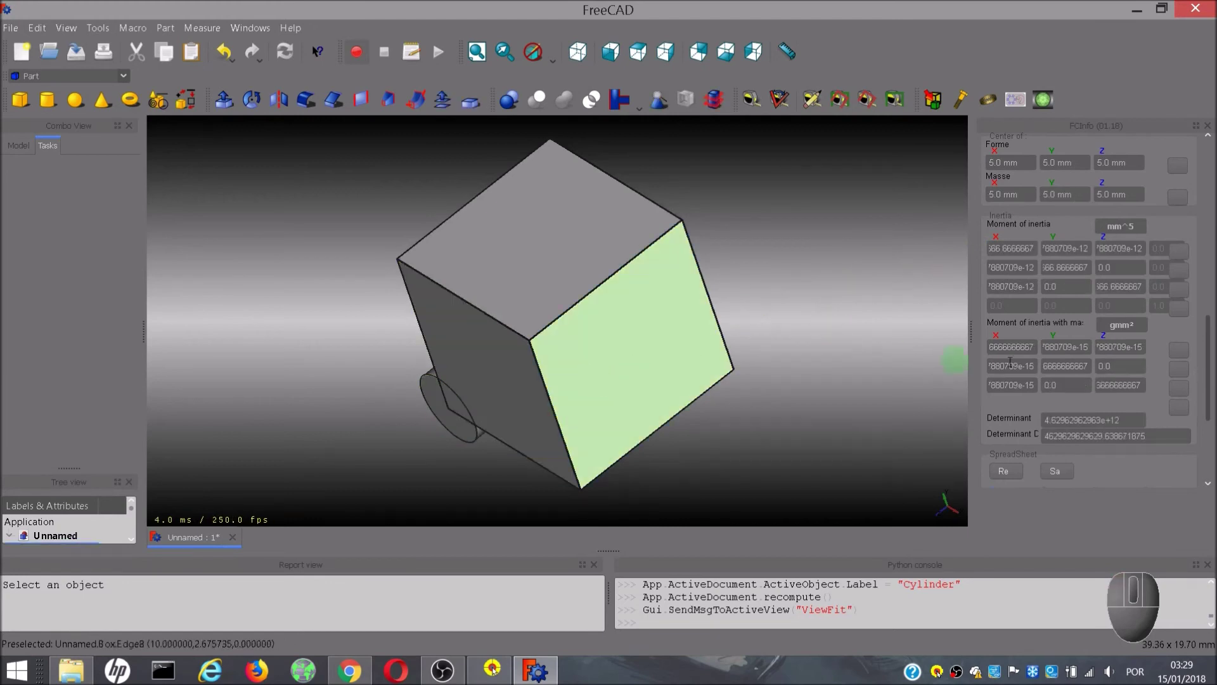
Scroll FCInfo to the spreadsheet section, re-pick the cylinder end face, then clear the selection
drag(1211, 323, 1207, 348)
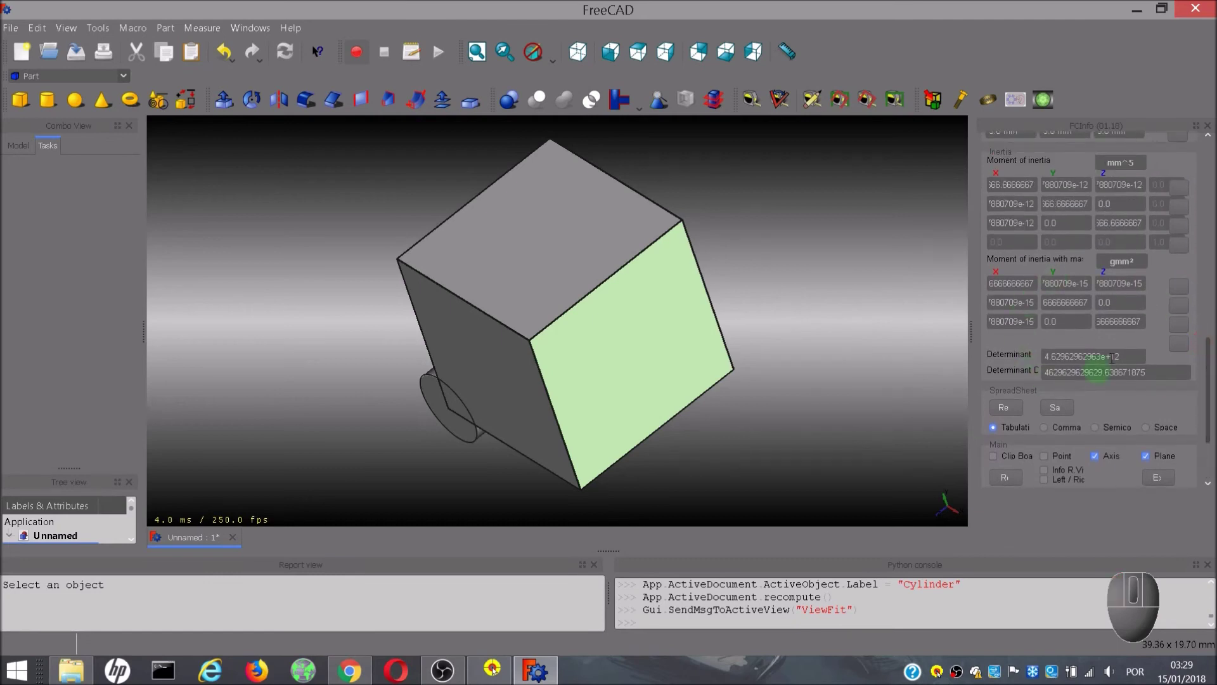
drag(1213, 365, 1199, 256)
click(433, 401)
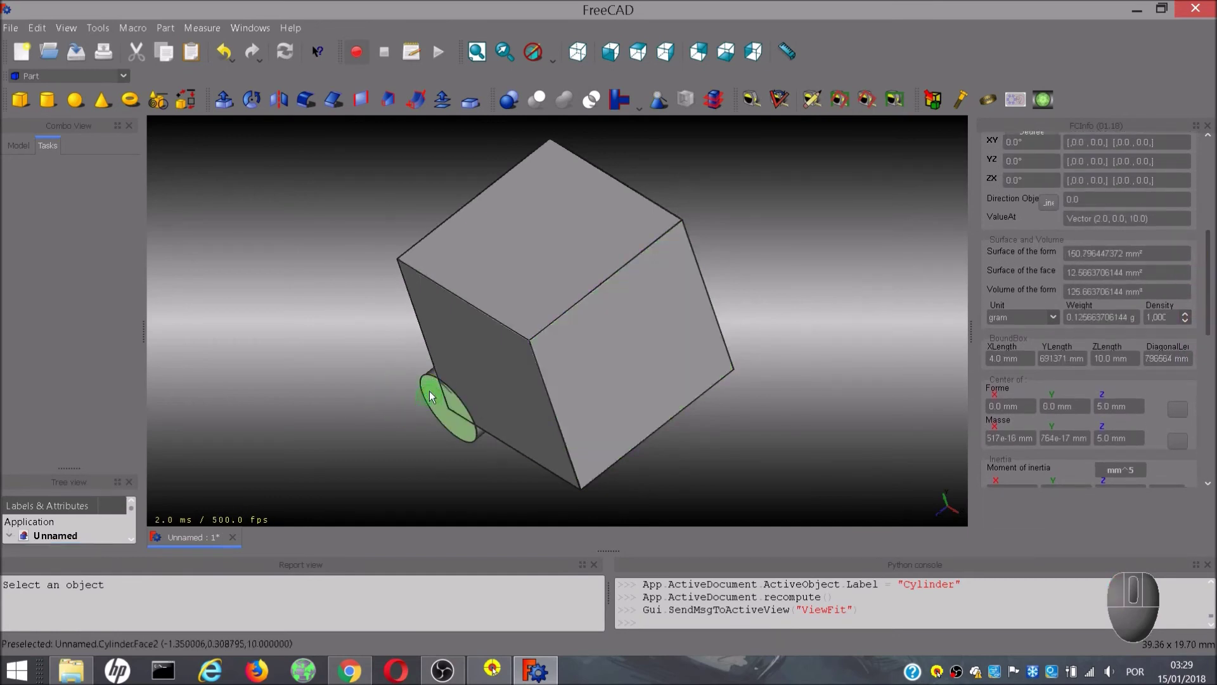
click(188, 253)
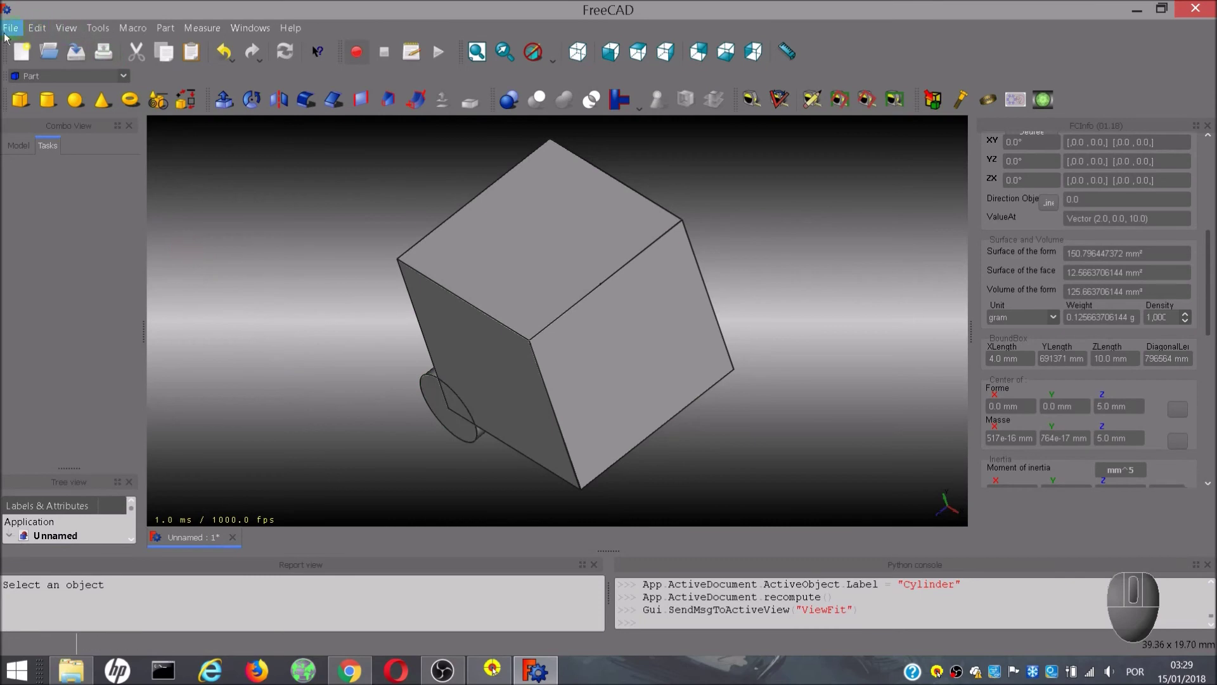
Load the GOLD.FCStd project through File > Open into a new document tab
click(12, 33)
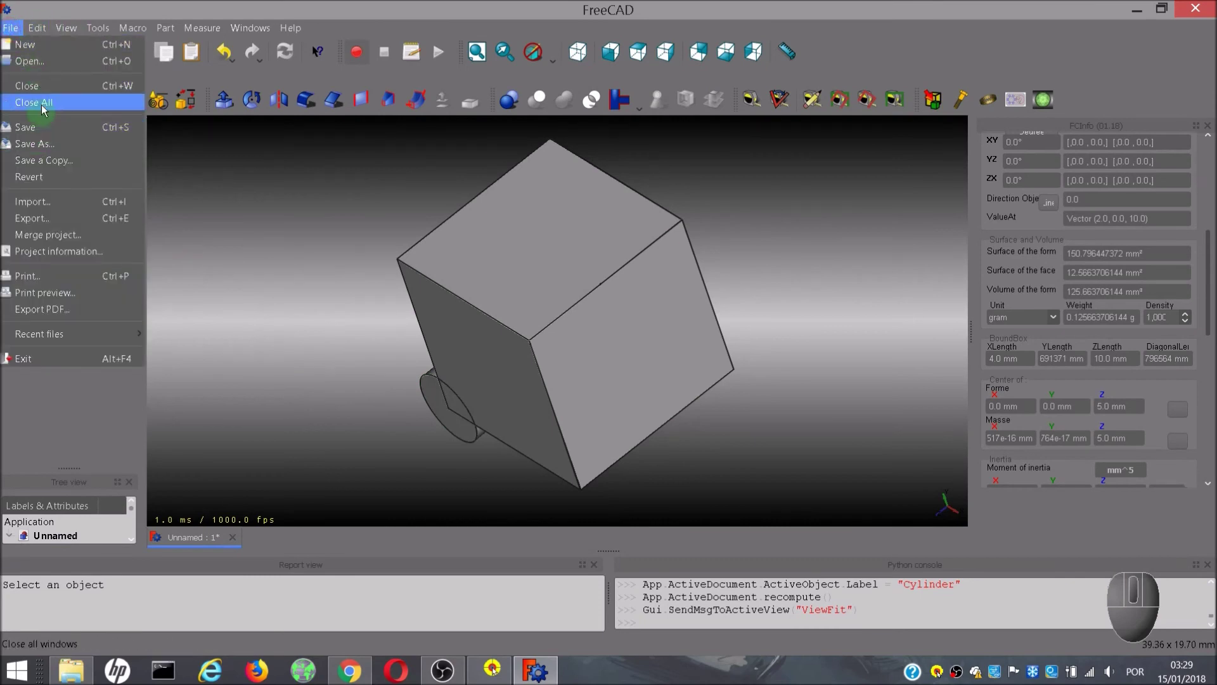
click(40, 69)
click(456, 272)
double_click(459, 275)
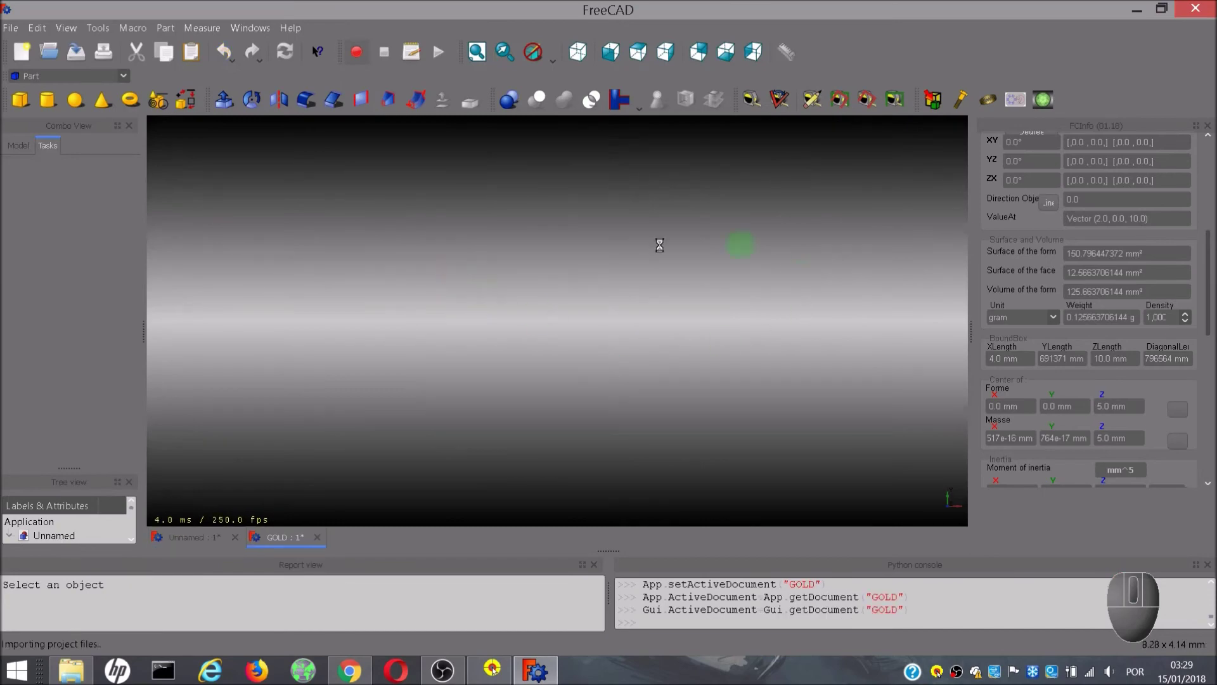
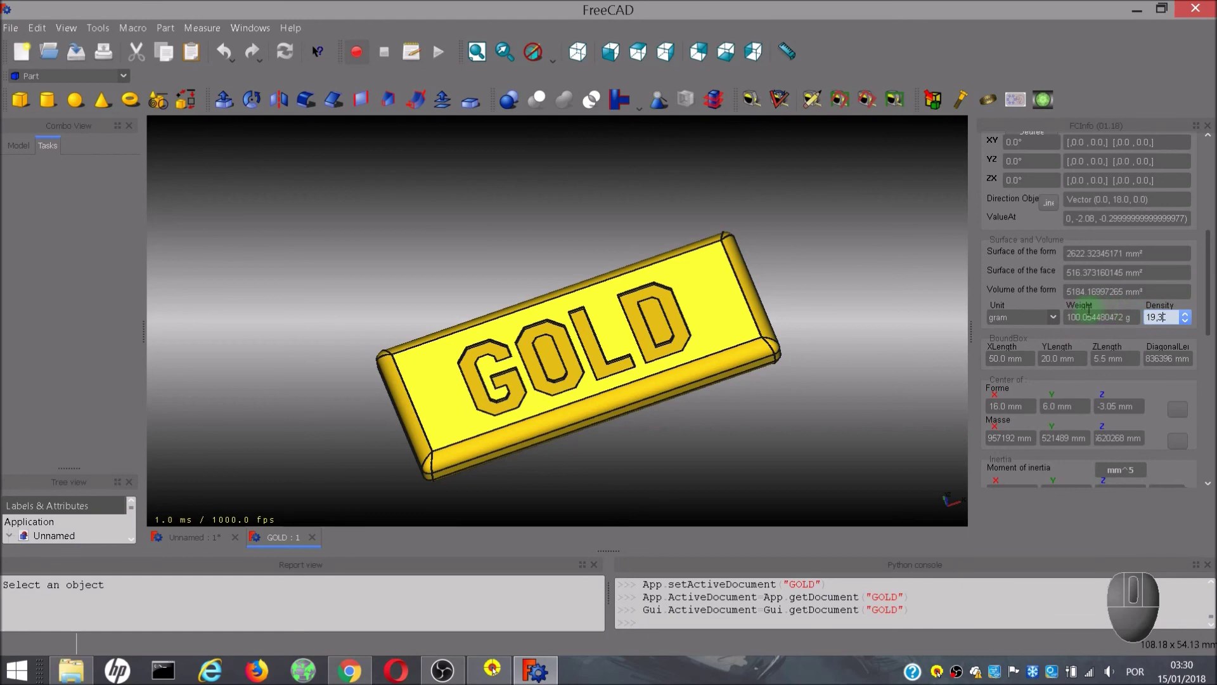
Pick the GOLD bar's face so FCInfo reports its weight of about 100.05 g at density 19.3
click(736, 321)
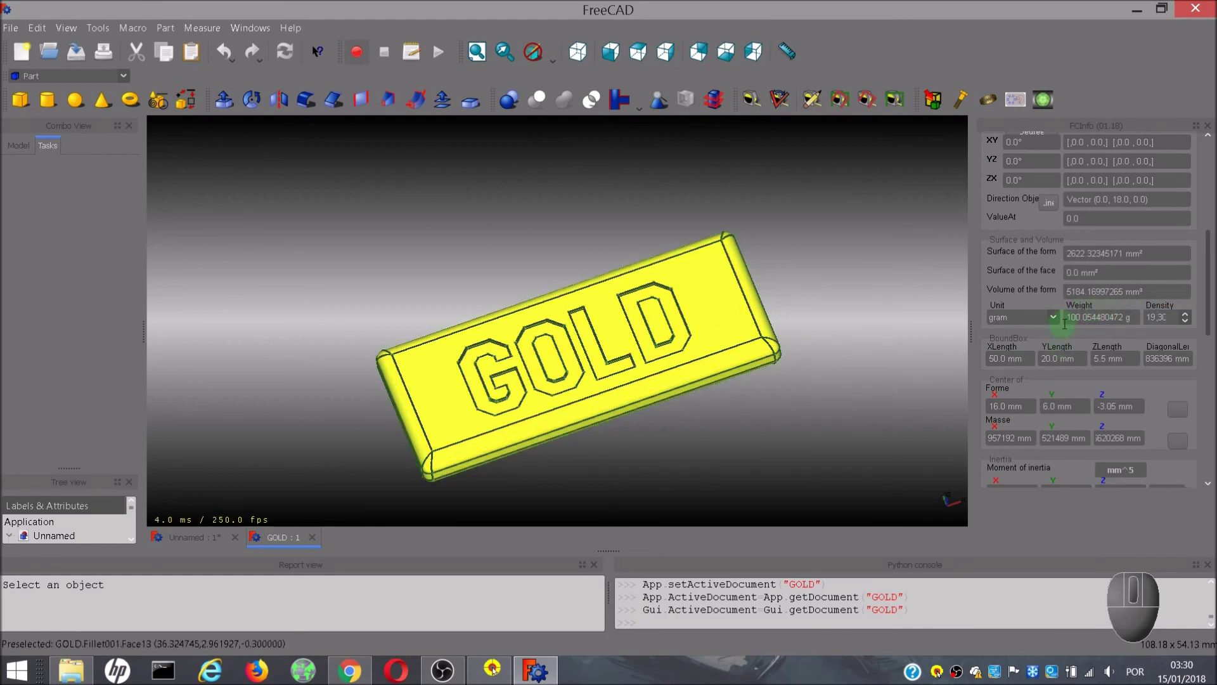
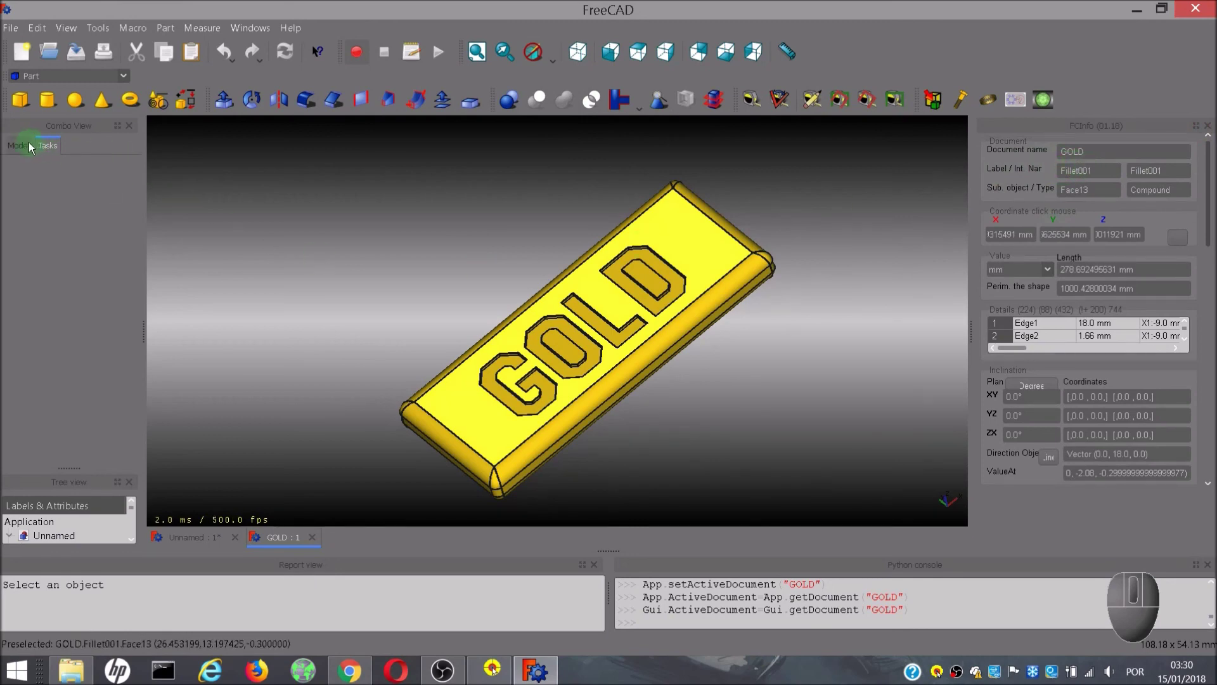
Show the model tree and scroll to the GOLD document's Fillet001 with its 1 mm radius
click(24, 149)
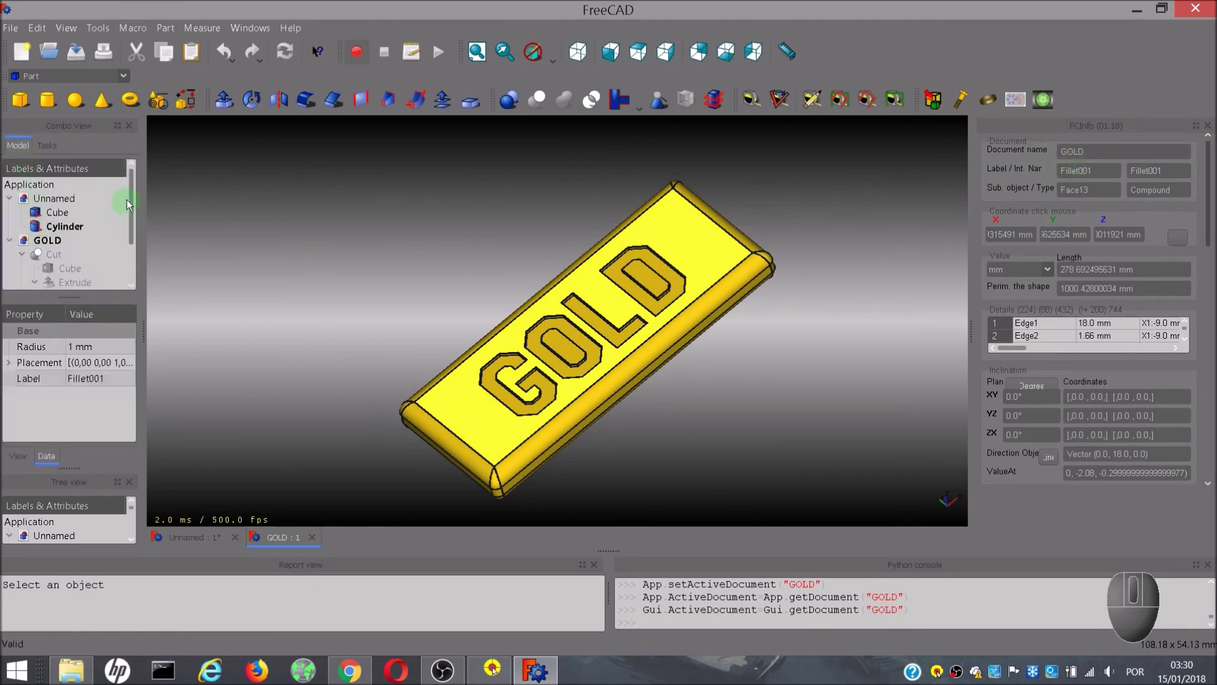
drag(131, 206, 128, 269)
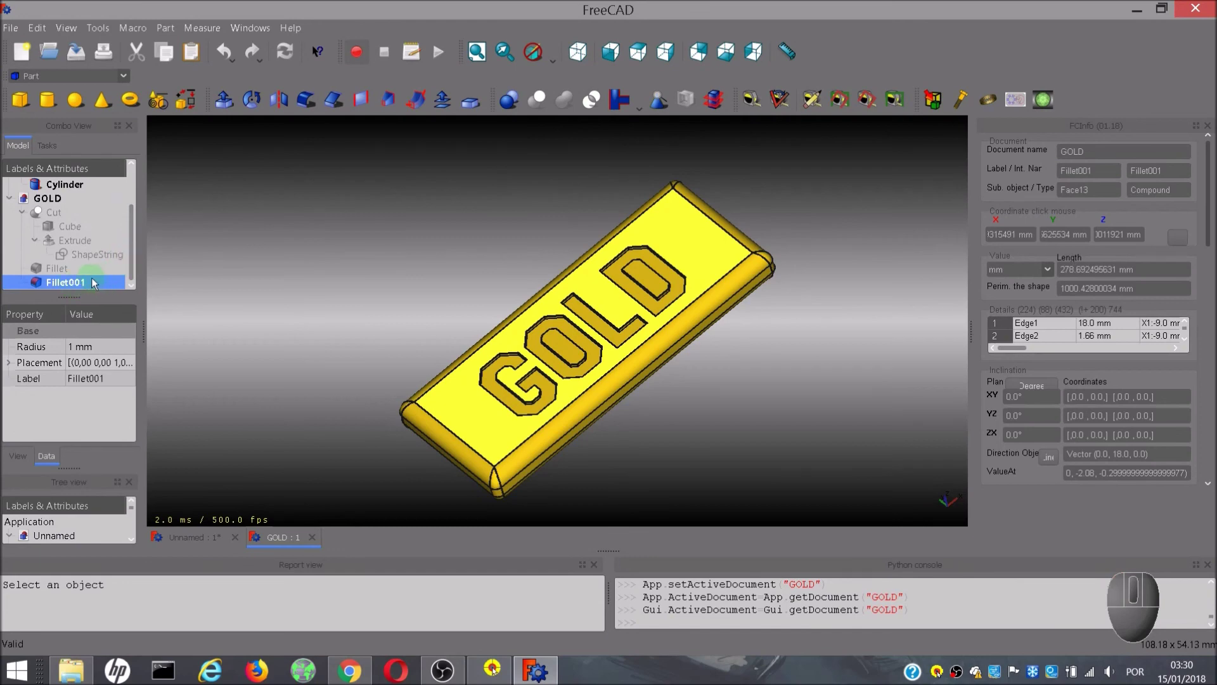